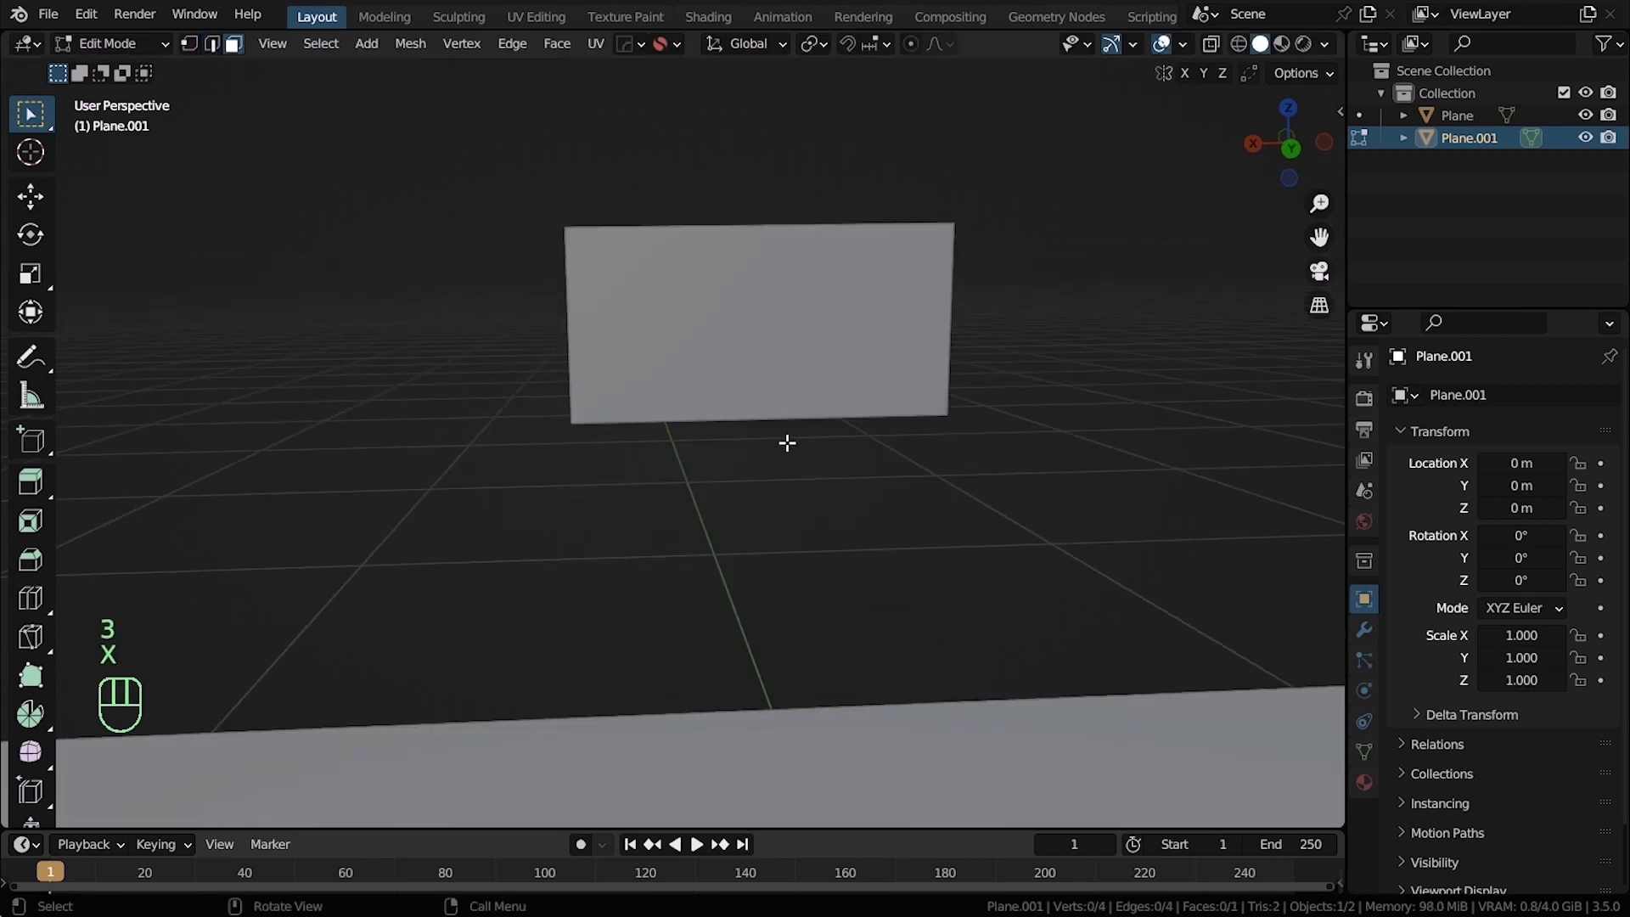
Move Plane.001's origin to its bottom edge so the mirror doubles it downward
{"action": "key", "text": "alt+Tab"}
{"action": "right_click", "coordinate": [755, 415]}
{"action": "left_click_drag", "start_coordinate": [791, 426], "coordinate": [799, 316]}
{"action": "left_click_drag", "start_coordinate": [892, 388], "coordinate": [875, 433]}
{"action": "middle_click", "coordinate": [875, 433]}
{"action": "middle_click", "coordinate": [898, 437]}
{"action": "middle_click", "coordinate": [882, 411]}
Add a Mirror modifier to Plane.001 and set its axis to Z
{"action": "left_click", "coordinate": [1371, 637]}
{"action": "left_click_drag", "start_coordinate": [784, 348], "coordinate": [980, 491]}
{"action": "left_click_drag", "start_coordinate": [1491, 409], "coordinate": [1188, 659]}
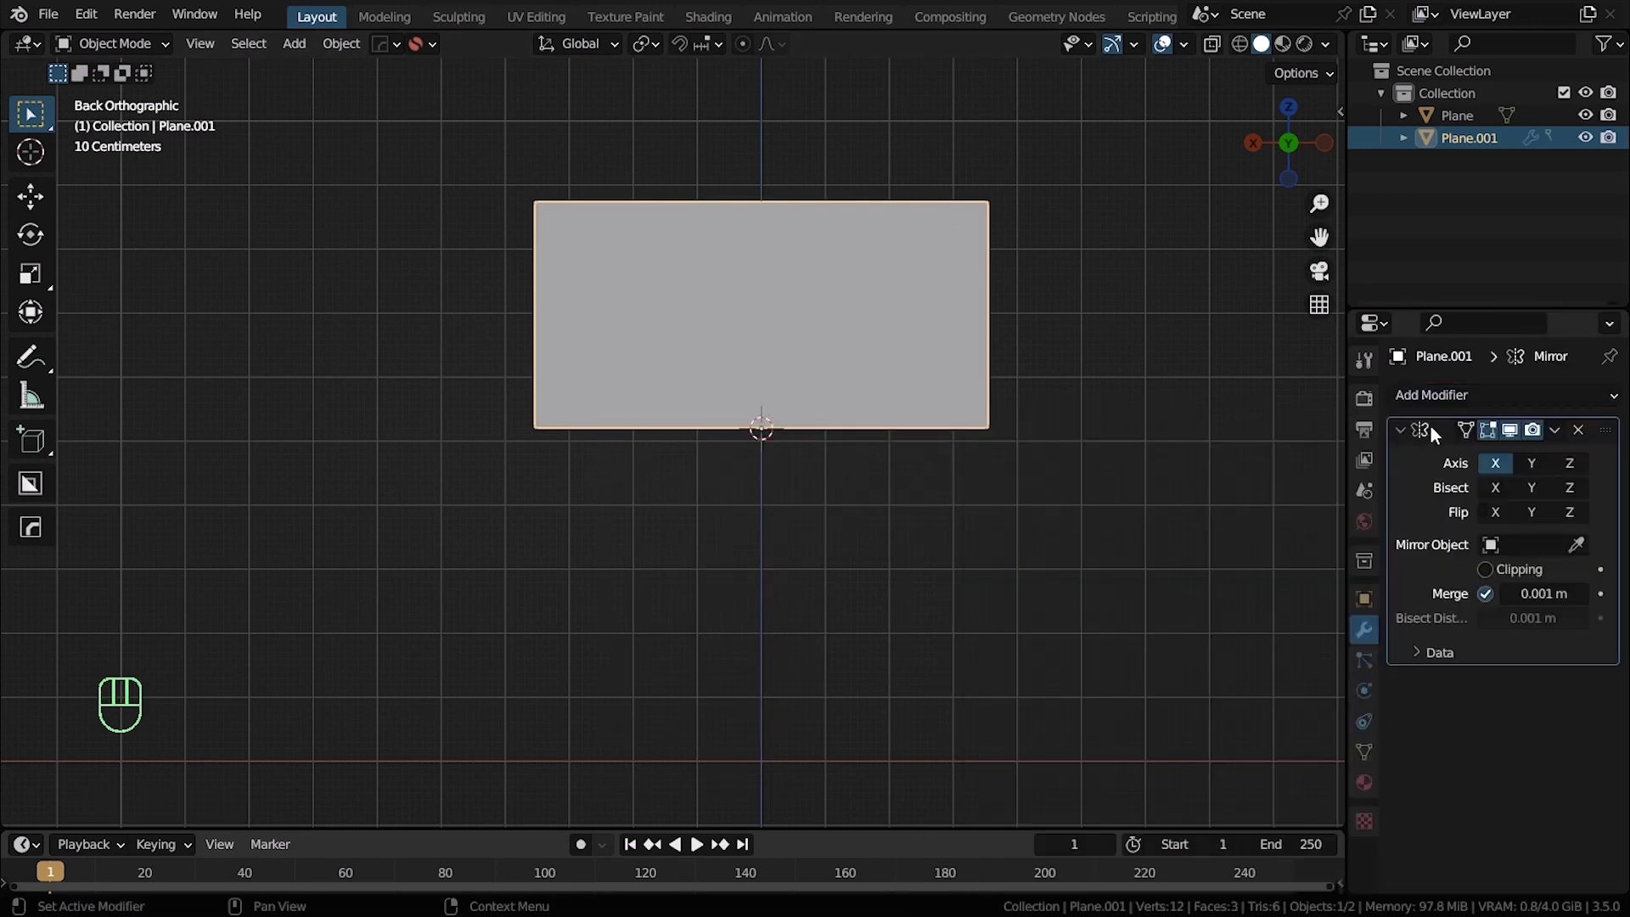
{"action": "left_click", "coordinate": [1579, 469]}
{"action": "left_click_drag", "start_coordinate": [784, 453], "coordinate": [783, 445]}
In Edit Mode, move and extrude the plane's top edge along Z and Y into a zigzag rail profile
{"action": "key", "text": "Tab"}
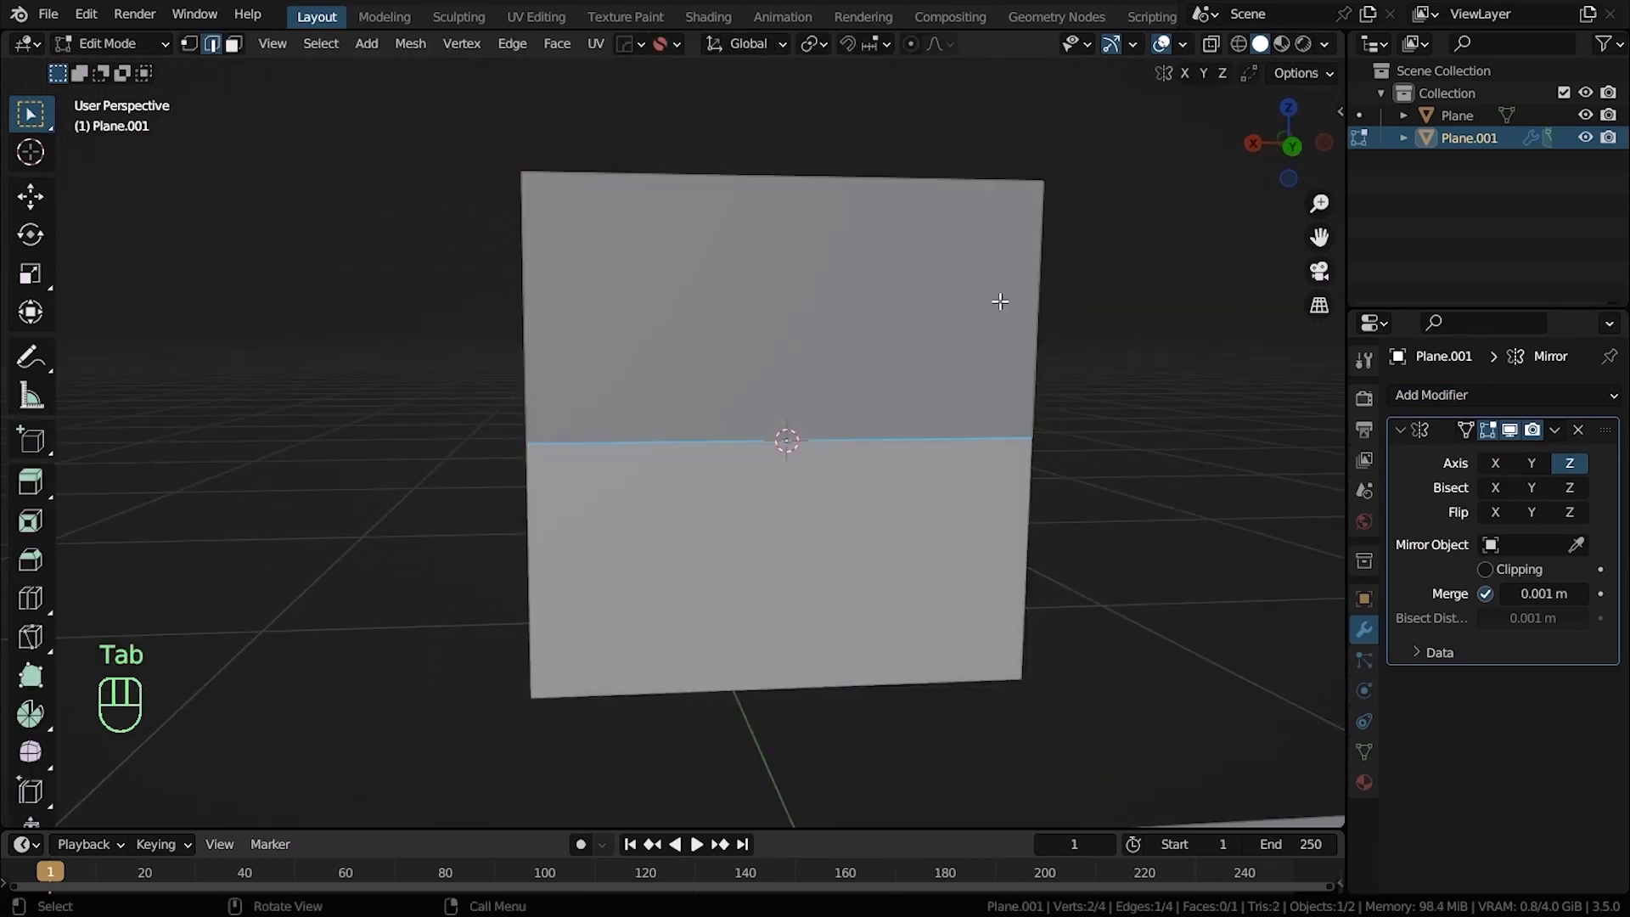
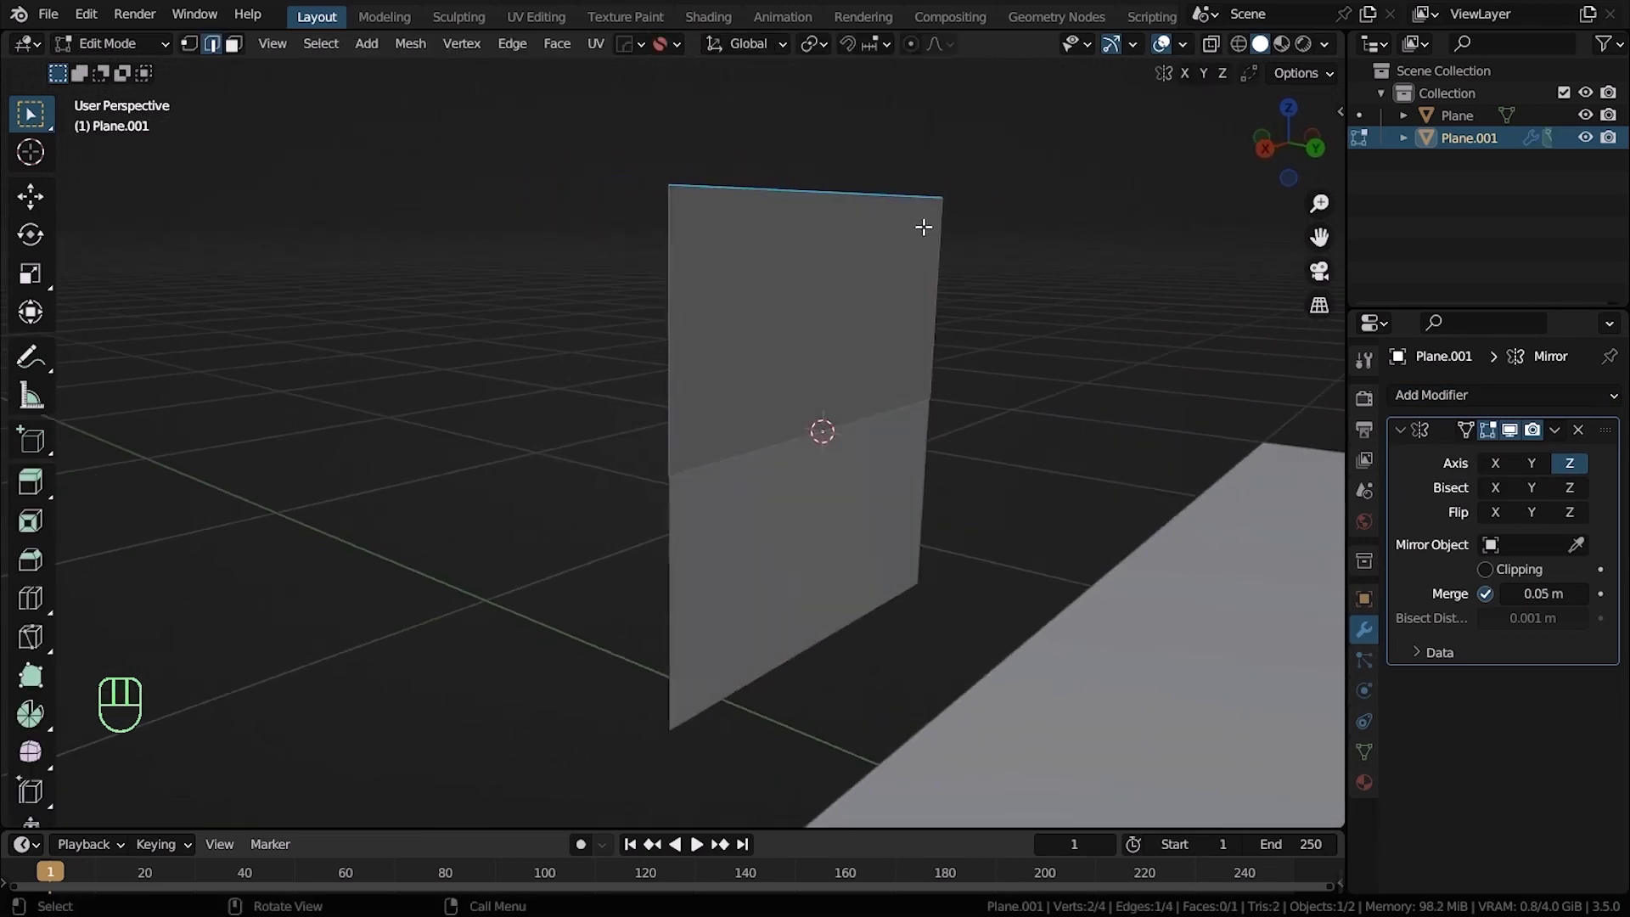
{"action": "key", "text": "g"}
{"action": "key", "text": "z"}
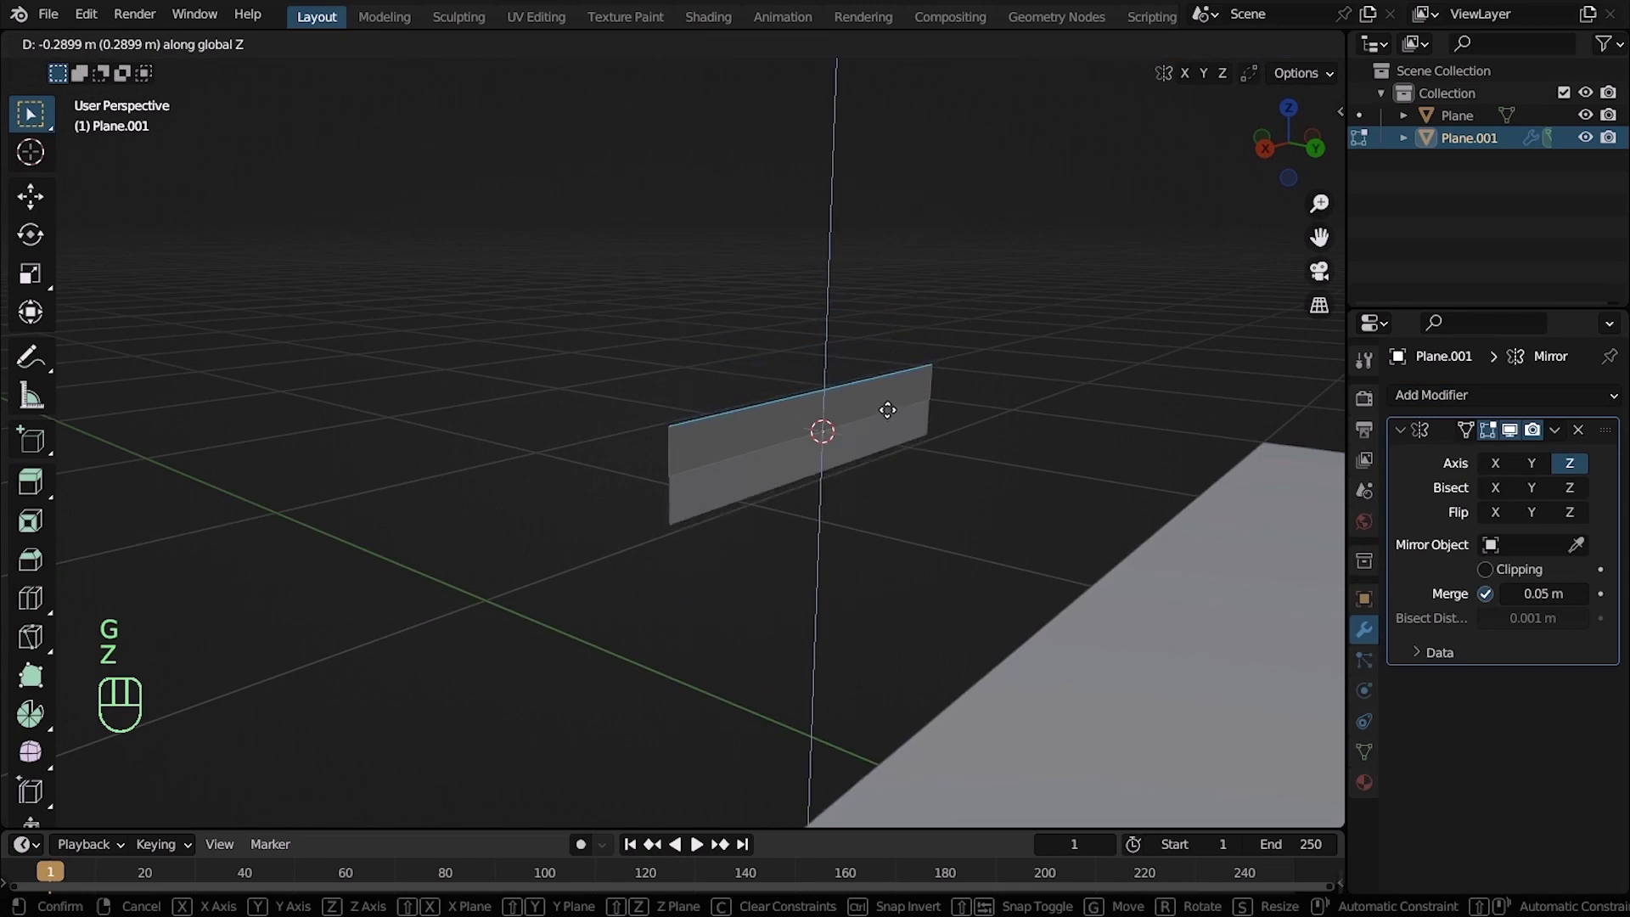
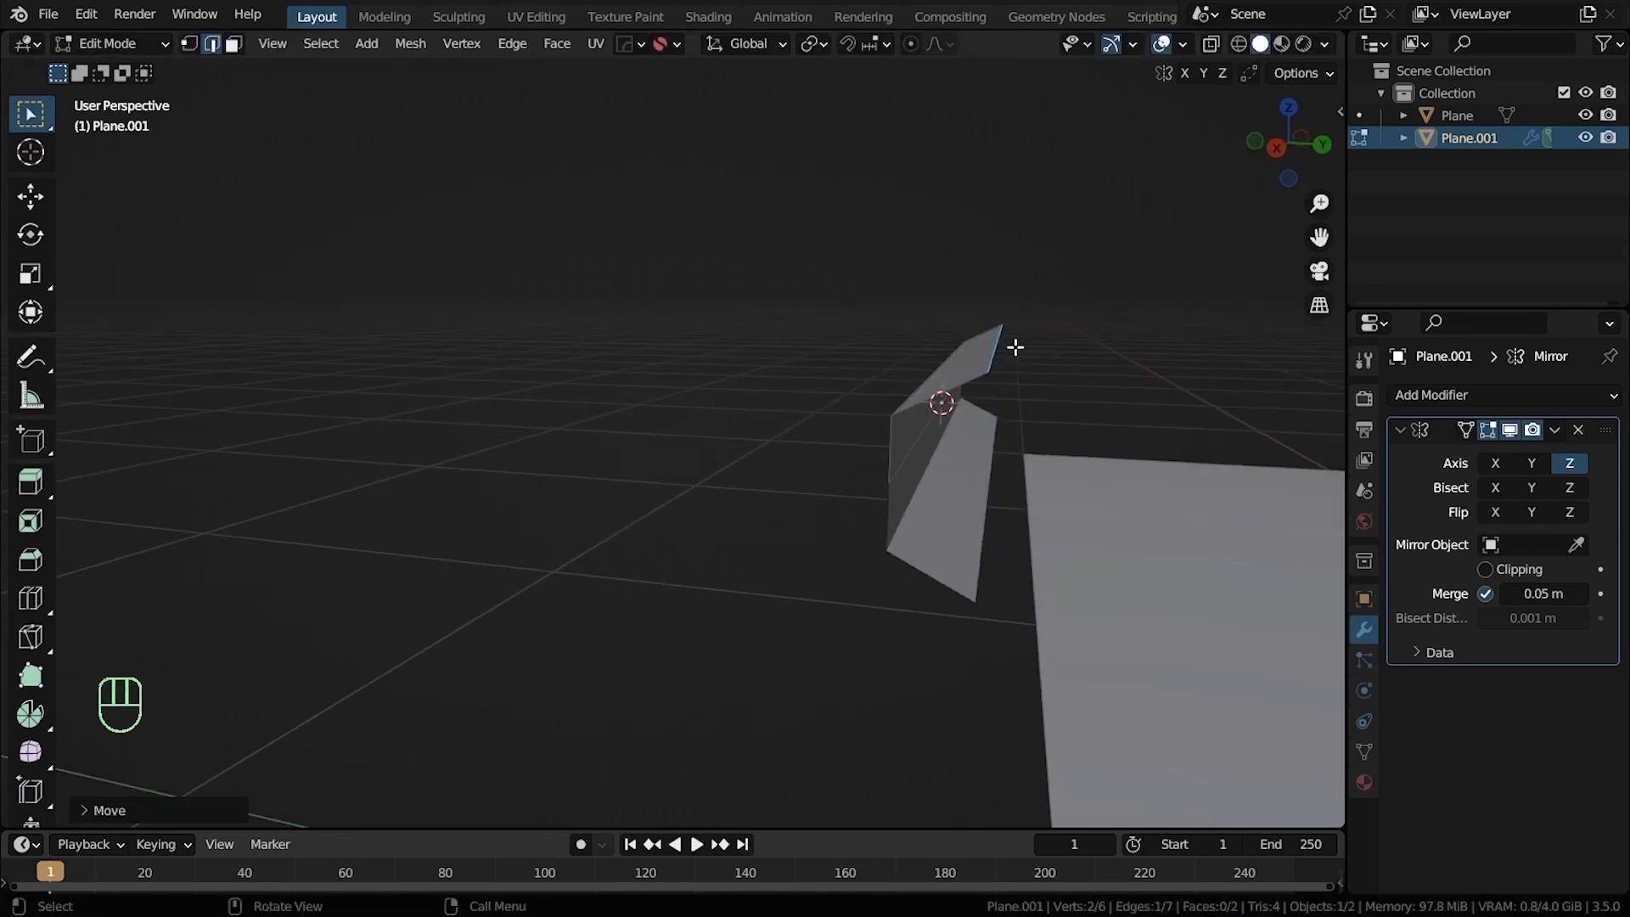
{"action": "key", "text": "e"}
{"action": "key", "text": "x"}
{"action": "key", "text": "y"}
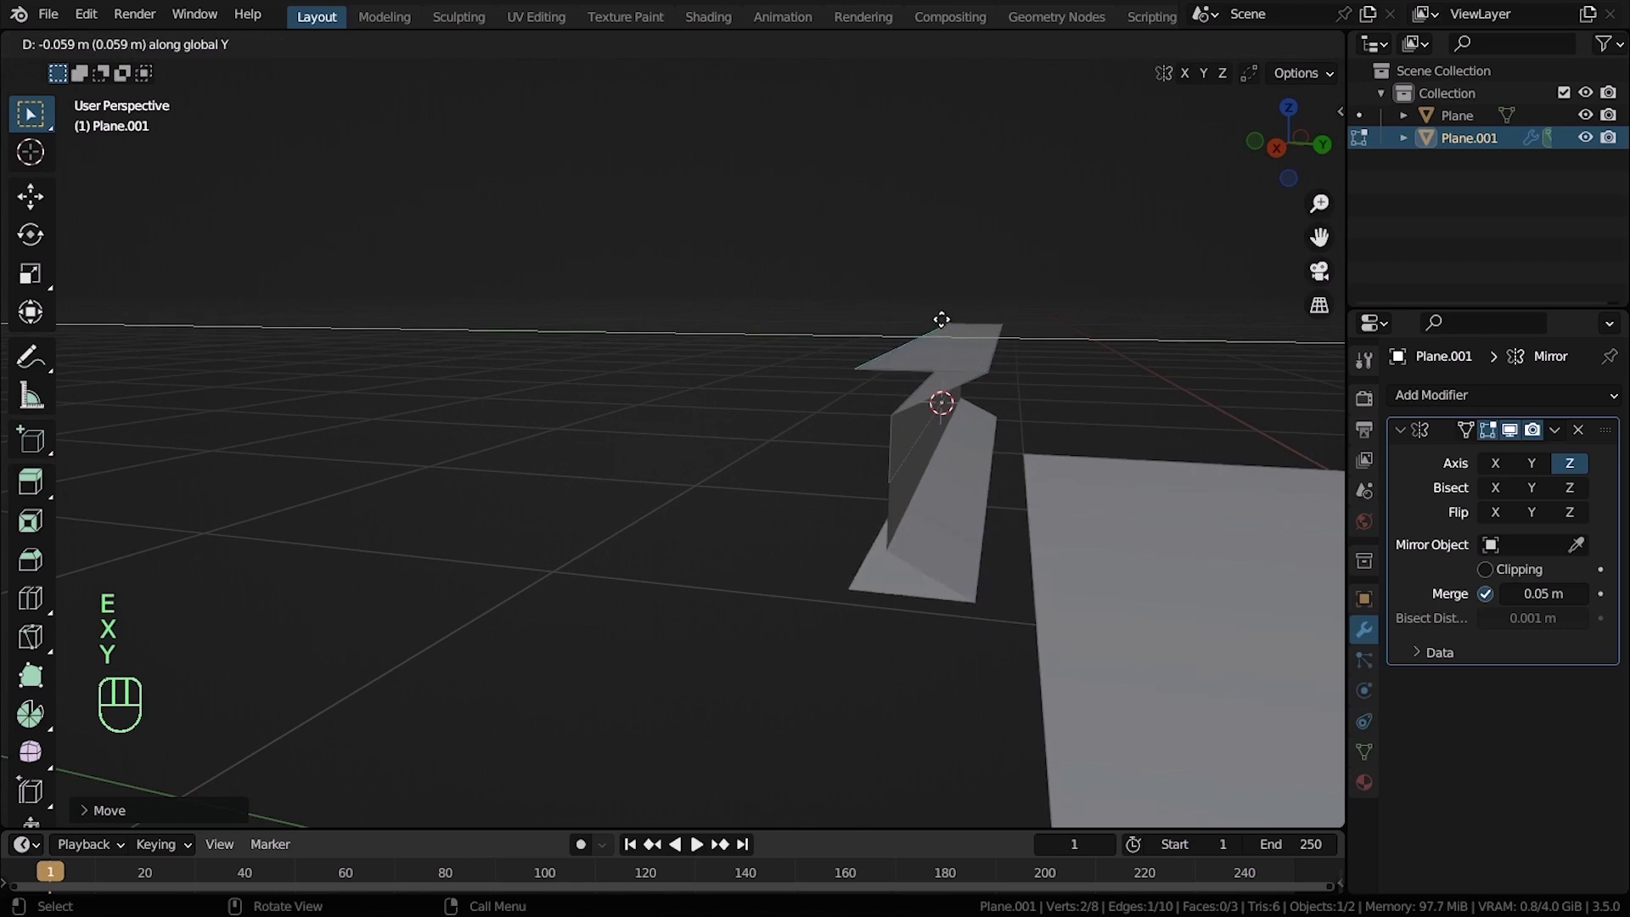
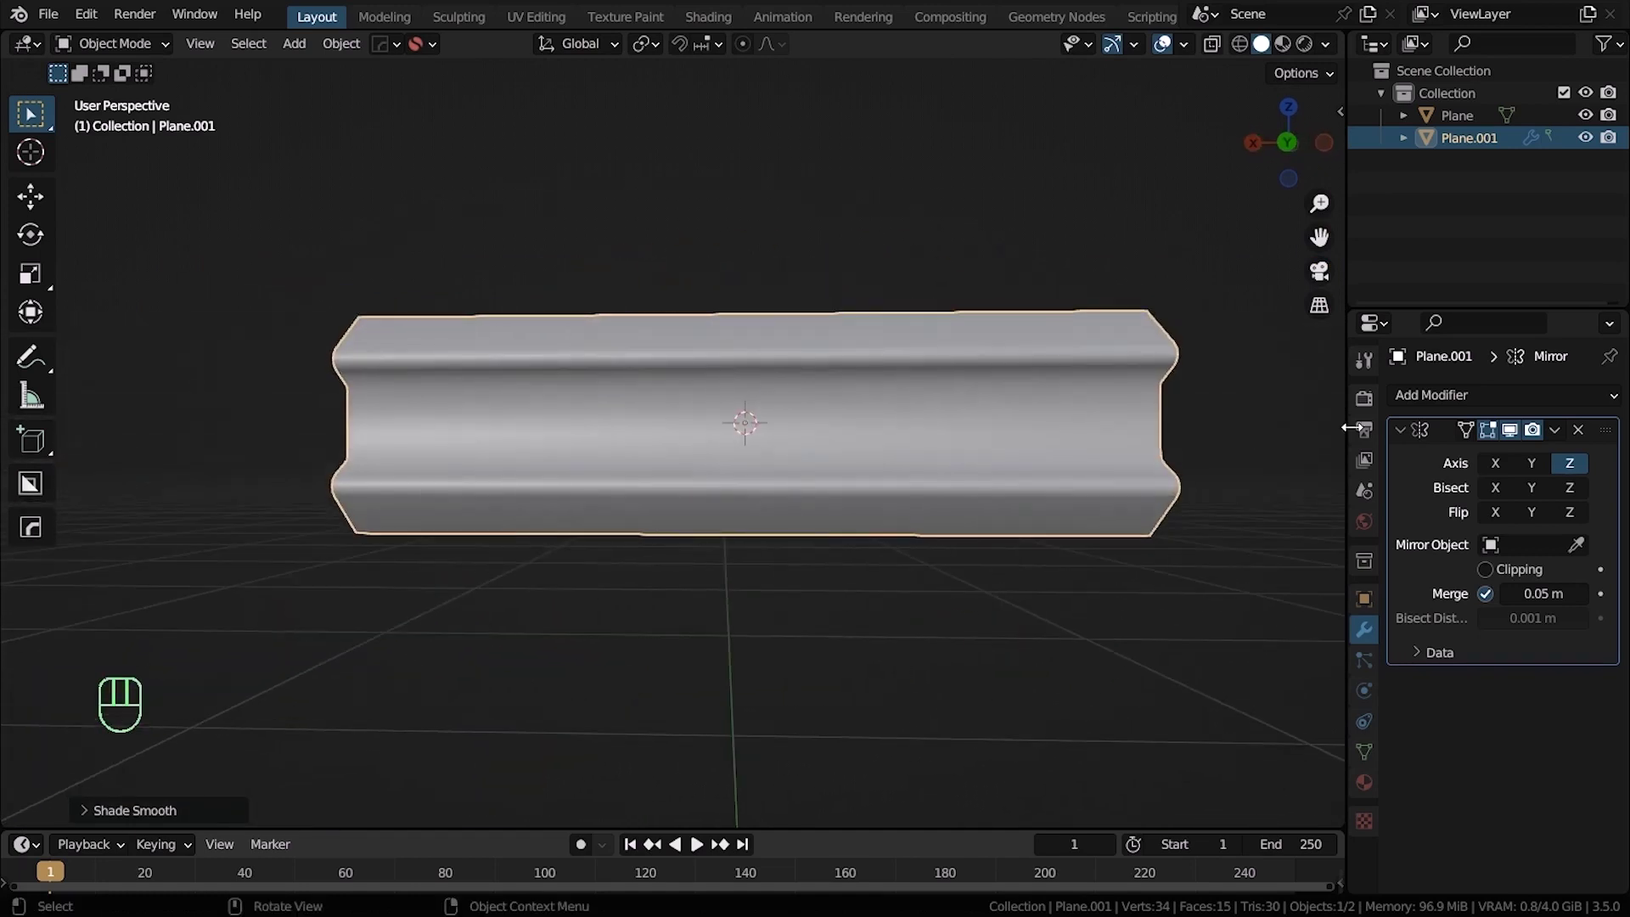
Apply the Mirror modifier and adjust the guardrail beam's height along Z
{"action": "key", "text": "ctrl+a"}
{"action": "left_click_drag", "start_coordinate": [1049, 478], "coordinate": [922, 486]}
{"action": "key", "text": "s"}
{"action": "key", "text": "z"}
{"action": "key", "text": "Escape"}
{"action": "left_click_drag", "start_coordinate": [815, 435], "coordinate": [842, 399]}
{"action": "key", "text": "s"}
{"action": "key", "text": "z"}
{"action": "left_click_drag", "start_coordinate": [784, 437], "coordinate": [964, 462]}
{"action": "left_click_drag", "start_coordinate": [1030, 470], "coordinate": [926, 477]}
{"action": "middle_click", "coordinate": [918, 517]}
Stretch the guardrail beam to twice its length along X
{"action": "key", "text": "s"}
{"action": "key", "text": "x"}
{"action": "key", "text": "Escape"}
{"action": "key", "text": "s"}
{"action": "key", "text": "x"}
{"action": "key", "text": "2"}
{"action": "middle_click", "coordinate": [546, 455]}
Add a cube beside the beam and shrink it down to post size
{"action": "key", "text": "shift+a"}
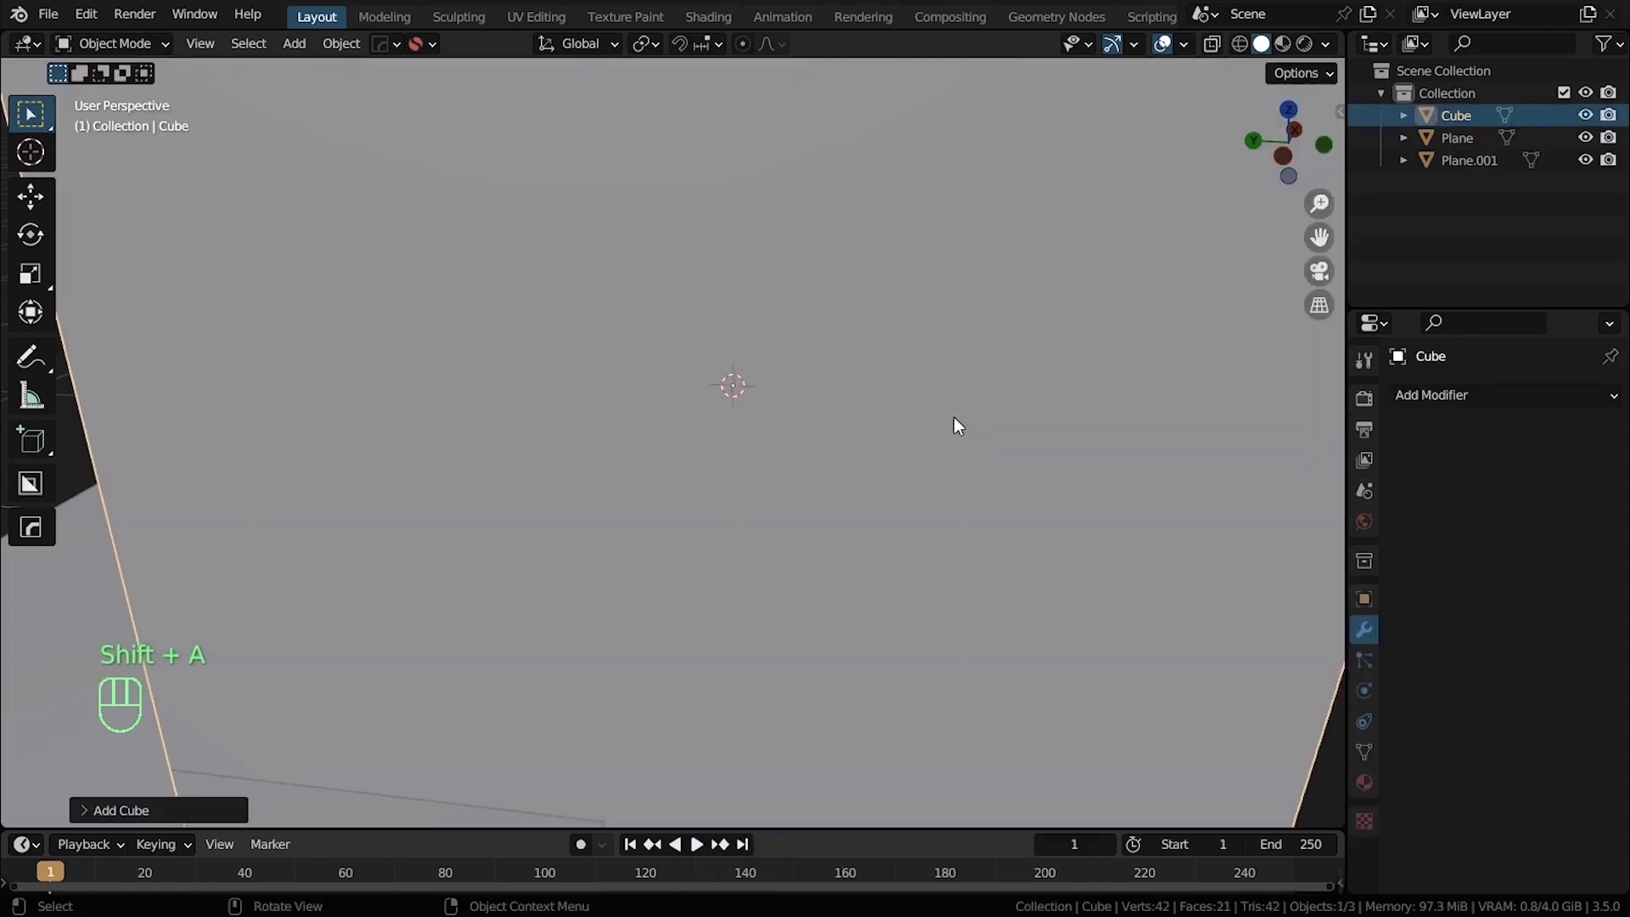
{"action": "key", "text": "s"}
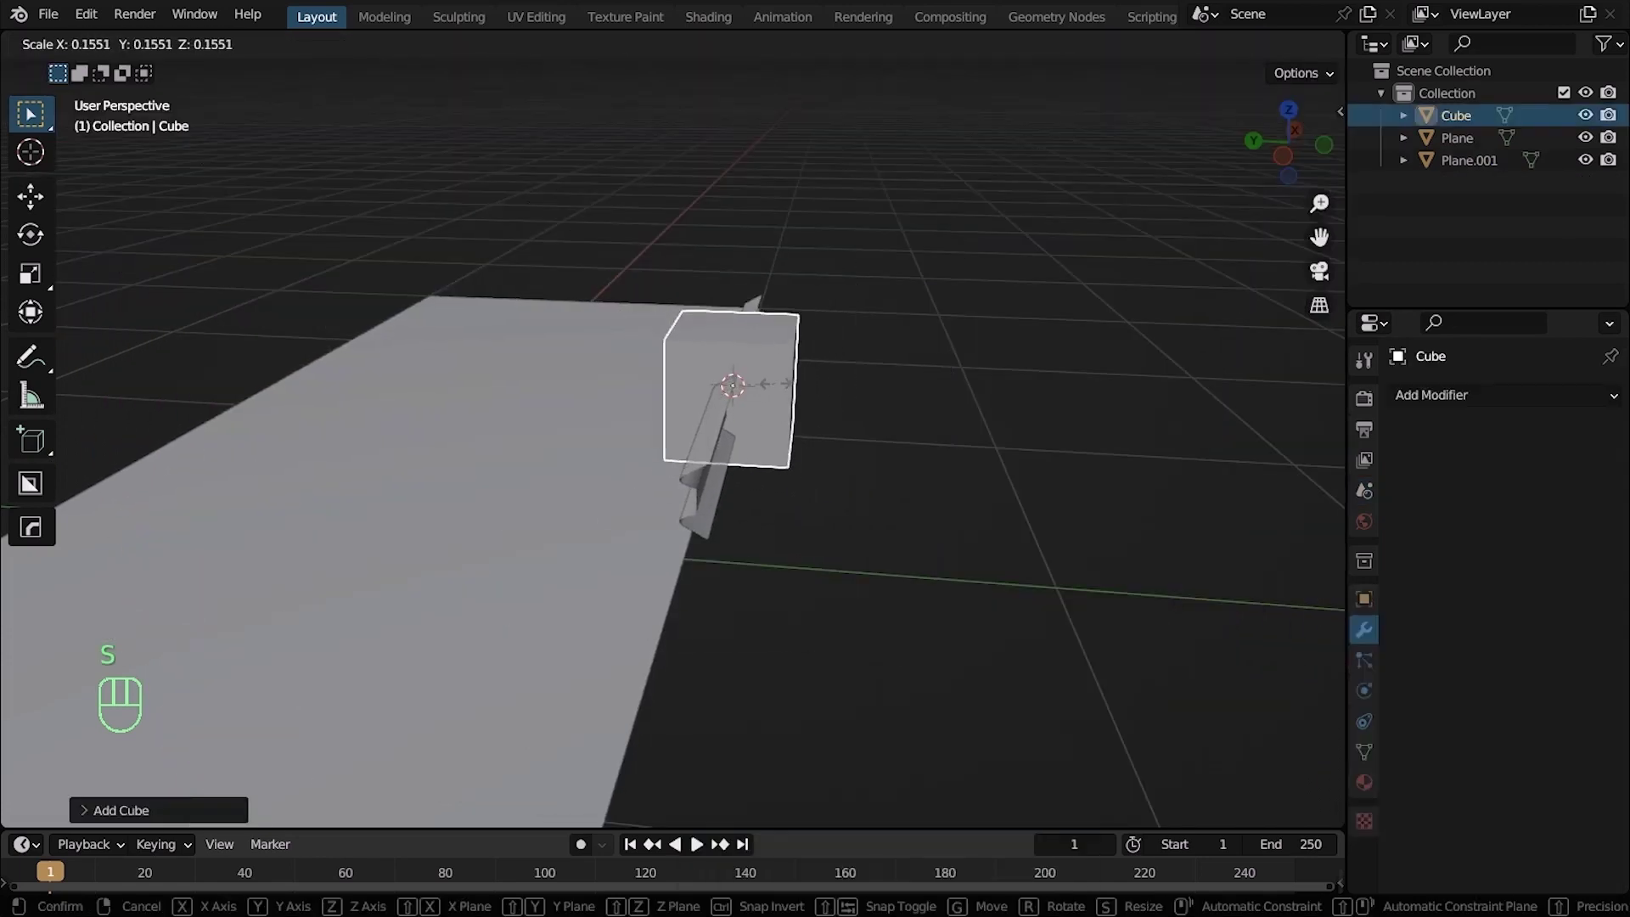
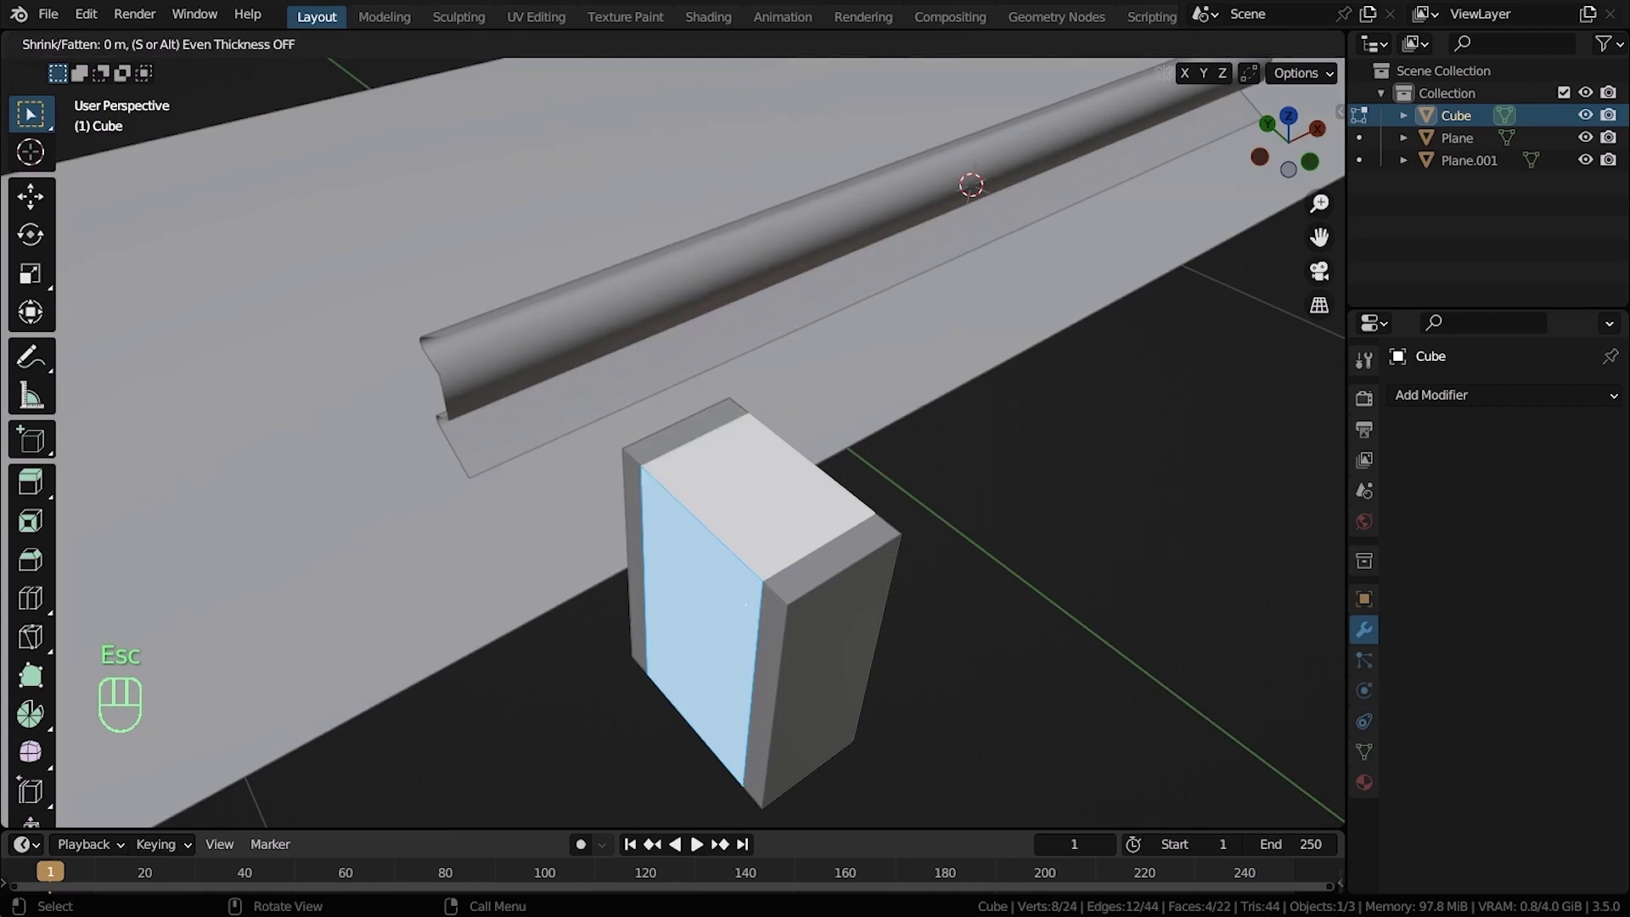
Flatten the cube's inset side face along X to narrow the post into an H shape
{"action": "key", "text": "Escape"}
{"action": "key", "text": "s"}
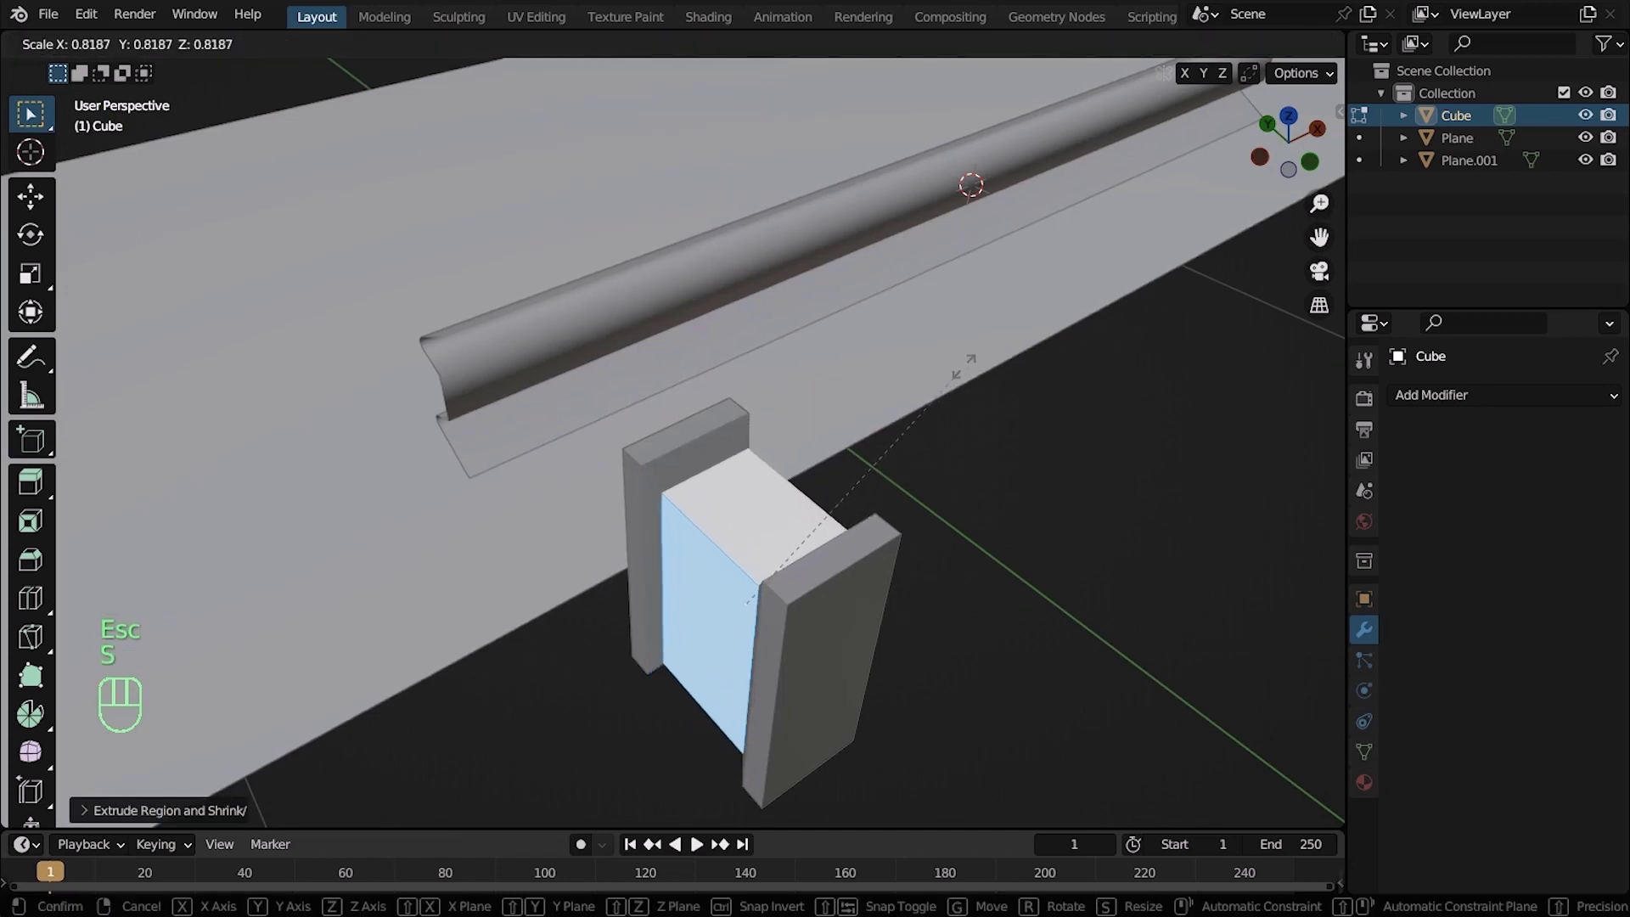
{"action": "key", "text": "x"}
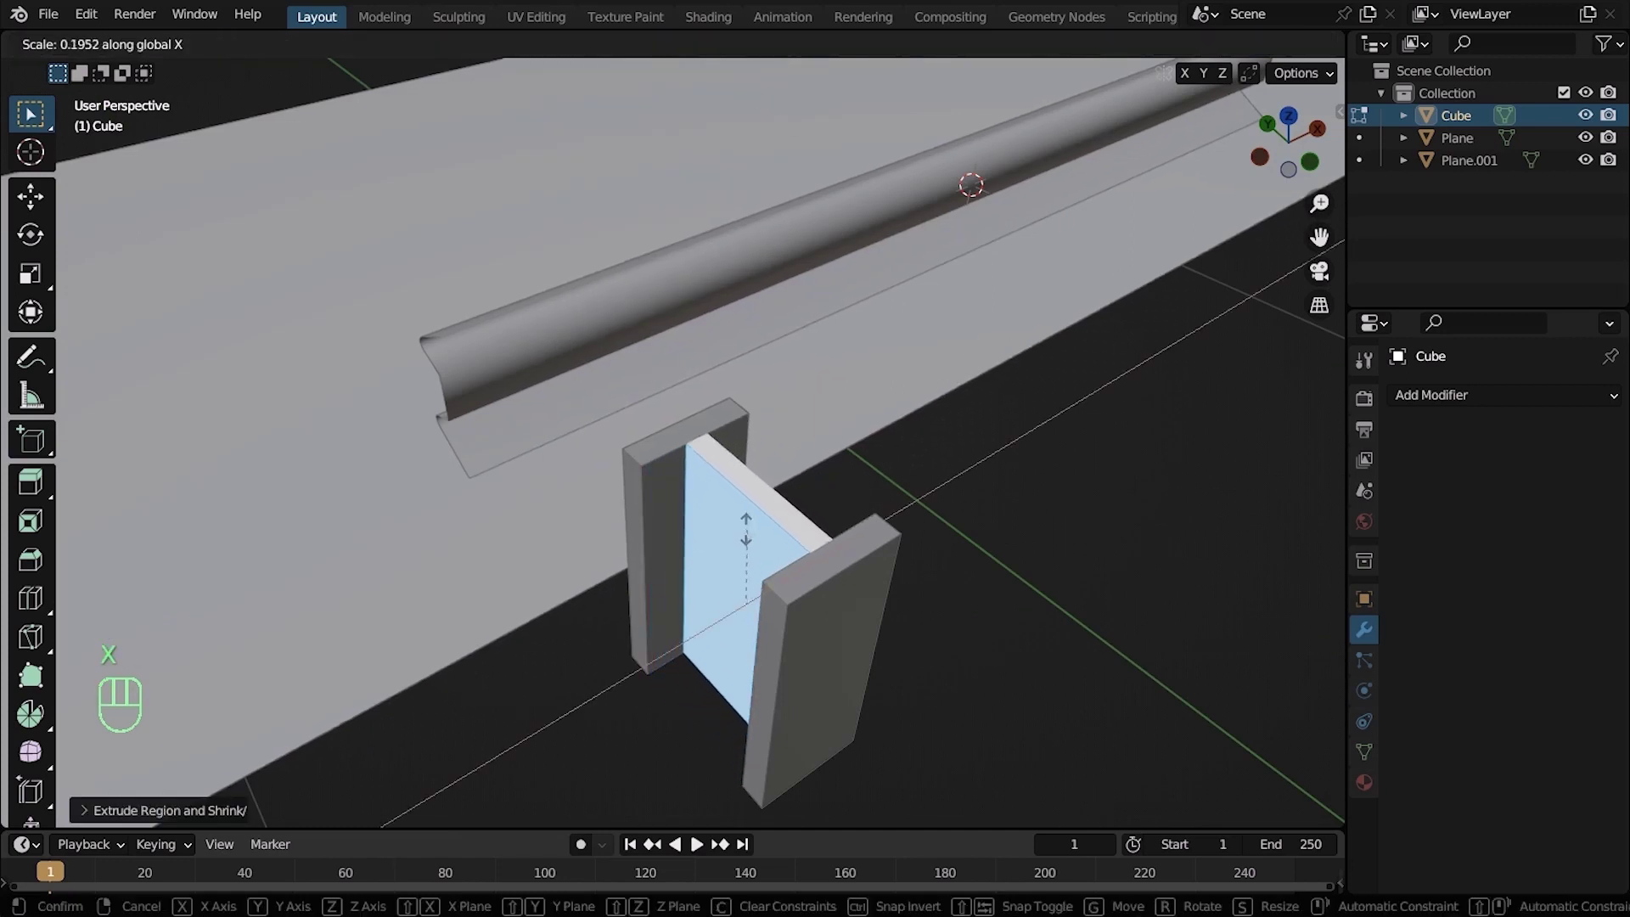
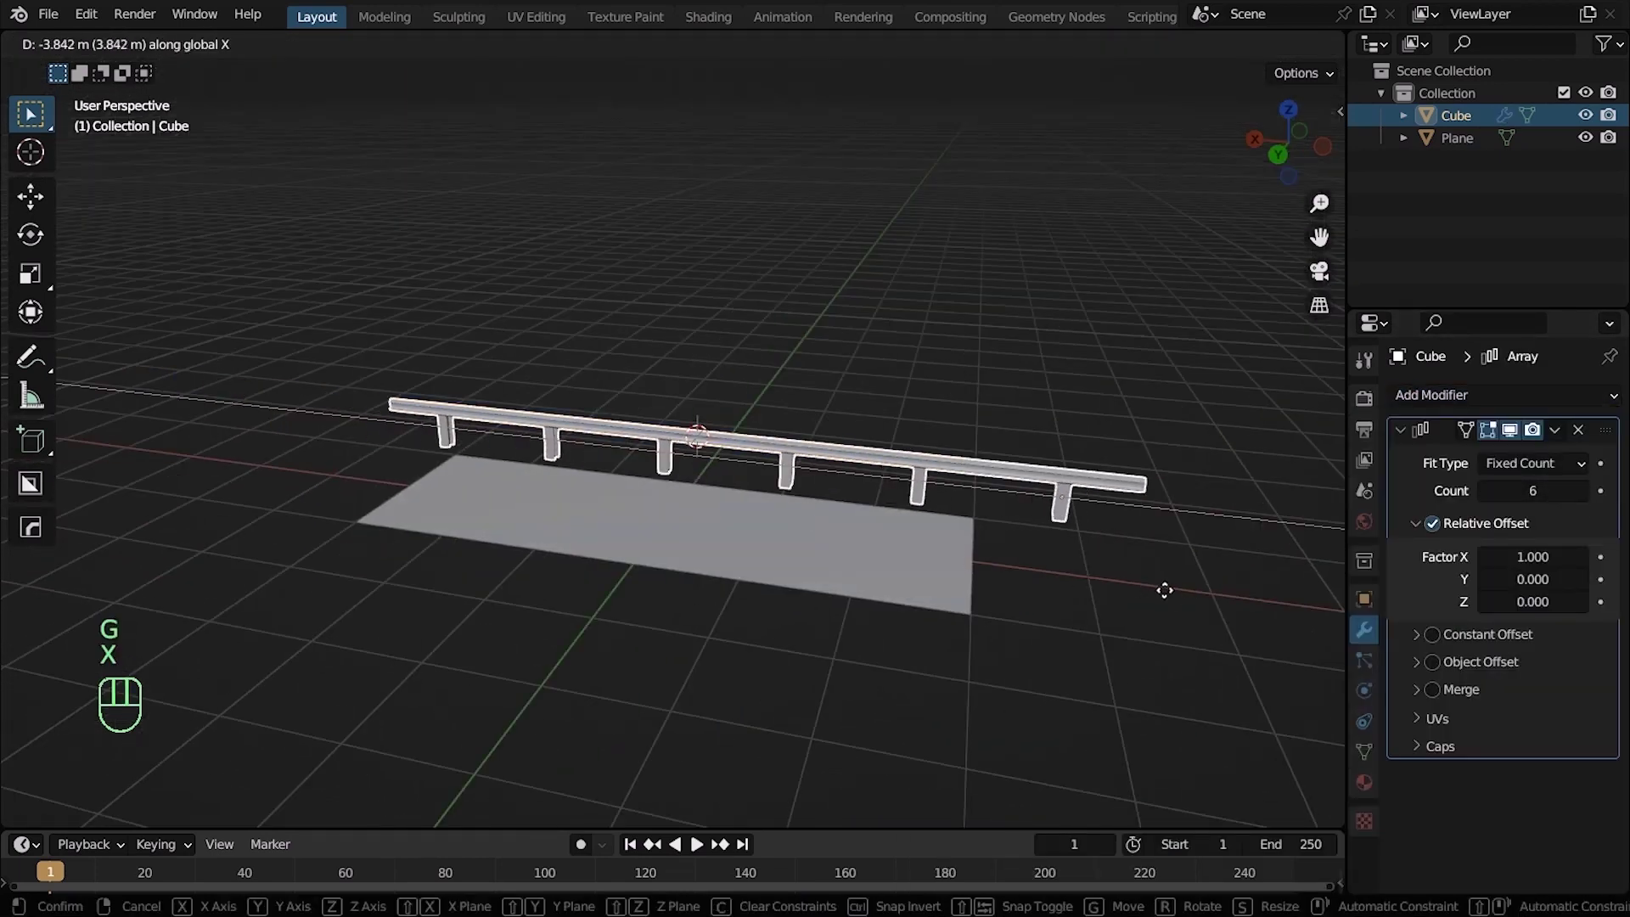
Widen the road plane, scaling it along Y and sliding it along X beside the rail
{"action": "key", "text": "x"}
{"action": "key", "text": "y"}
{"action": "key", "text": "Escape"}
{"action": "left_click_drag", "start_coordinate": [929, 595], "coordinate": [897, 551]}
{"action": "middle_click", "coordinate": [945, 632]}
{"action": "key", "text": "s"}
{"action": "key", "text": "y"}
{"action": "key", "text": "Escape"}
{"action": "left_click_drag", "start_coordinate": [960, 526], "coordinate": [822, 474]}
{"action": "middle_click", "coordinate": [1019, 416]}
{"action": "key", "text": "g"}
{"action": "key", "text": "x"}
{"action": "key", "text": "Escape"}
{"action": "key", "text": "s"}
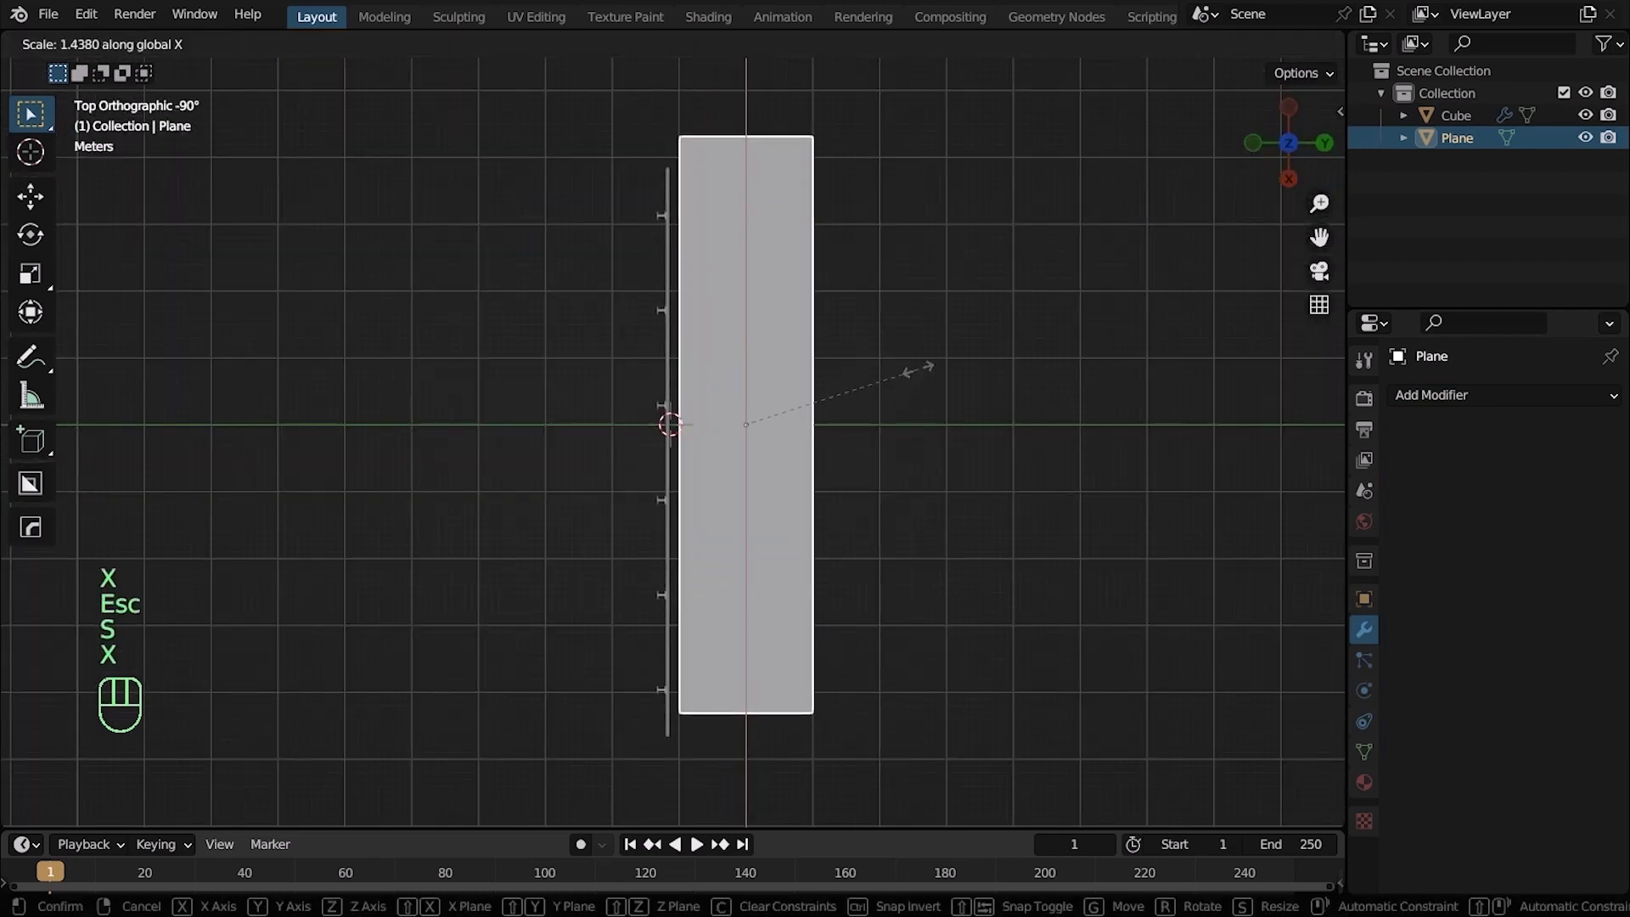
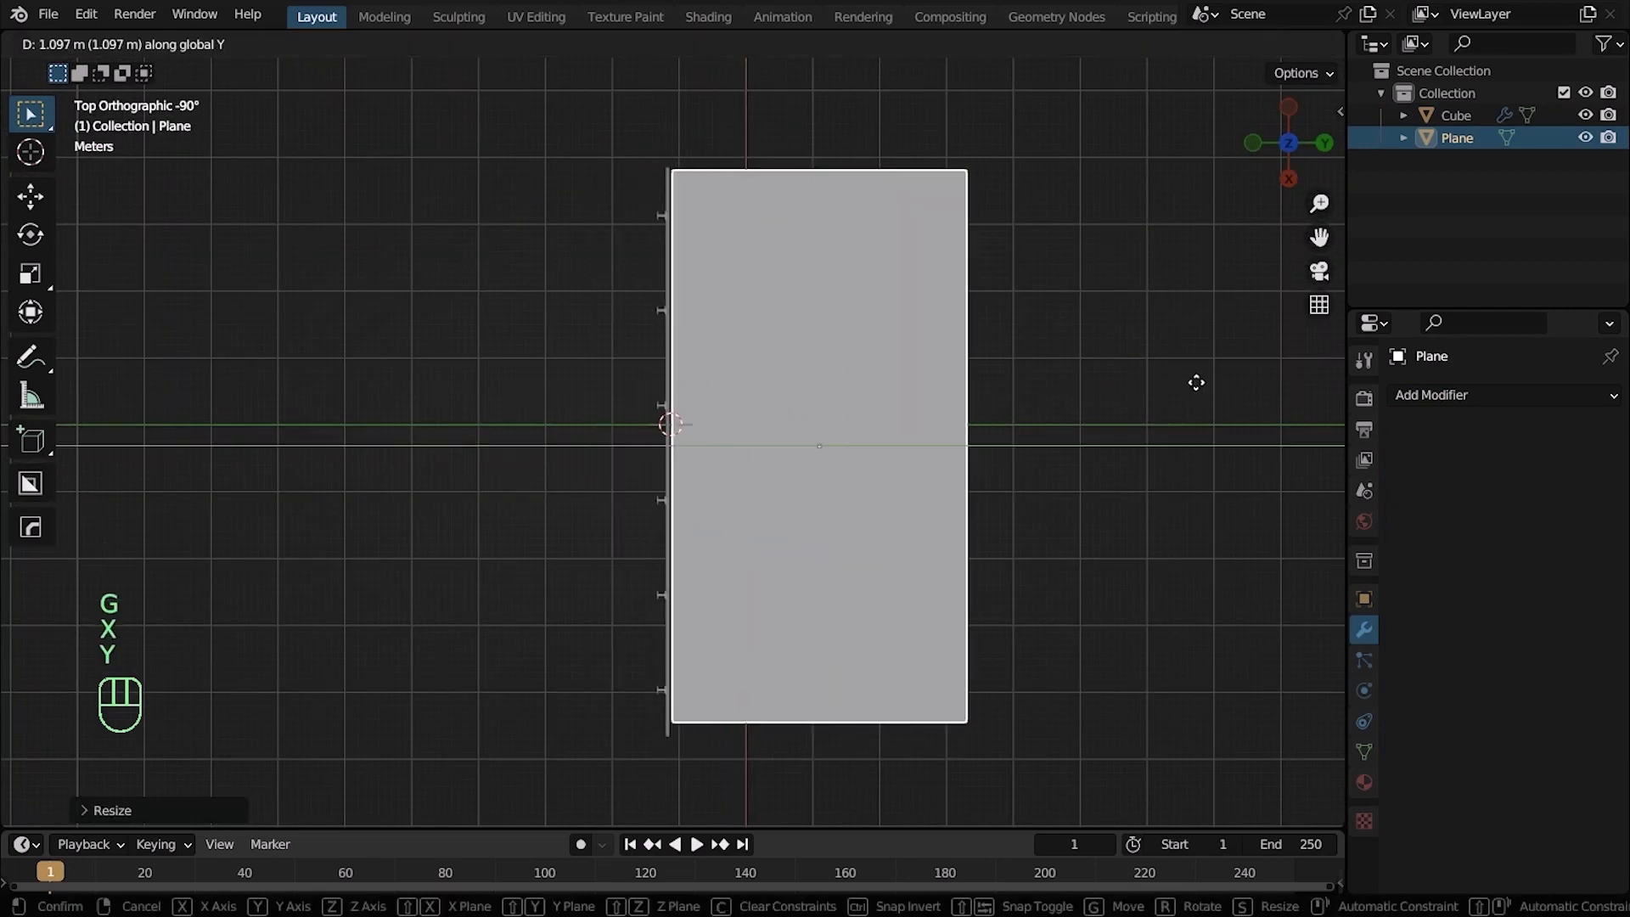
{"action": "middle_click", "coordinate": [1099, 405]}
{"action": "middle_click", "coordinate": [876, 434]}
Add a new cube, position it by the road and thin it along Y into a slab
{"action": "key", "text": "shift+a"}
{"action": "key", "text": "g"}
{"action": "key", "text": "x"}
{"action": "key", "text": "y"}
{"action": "middle_click", "coordinate": [1013, 418]}
{"action": "key", "text": "s"}
{"action": "key", "text": "x"}
{"action": "key", "text": "y"}
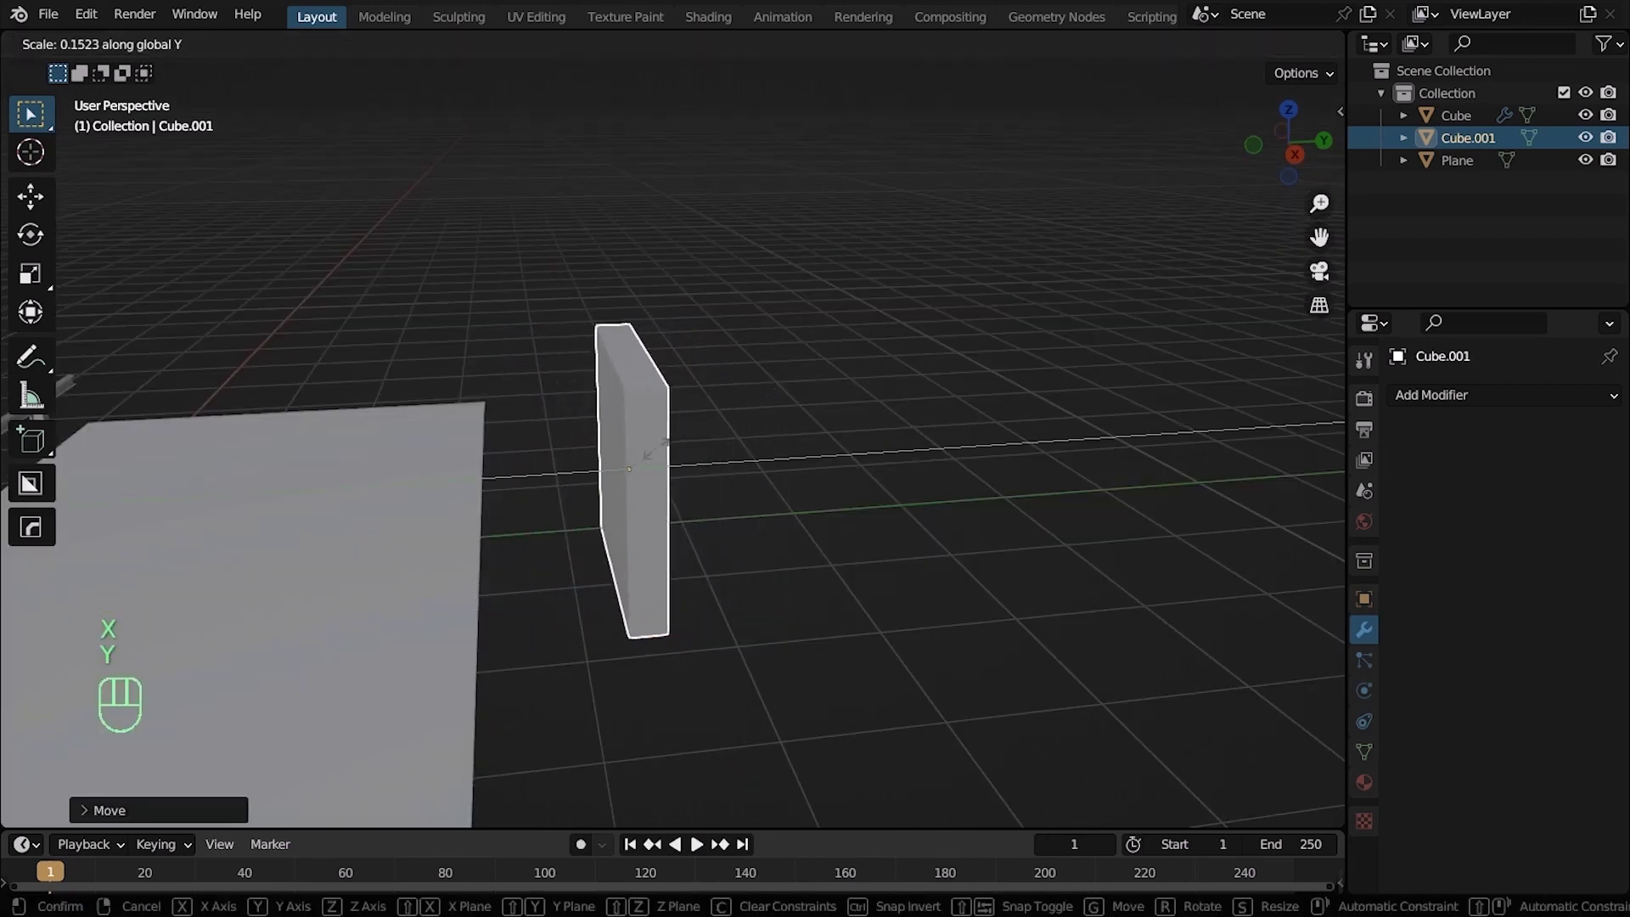
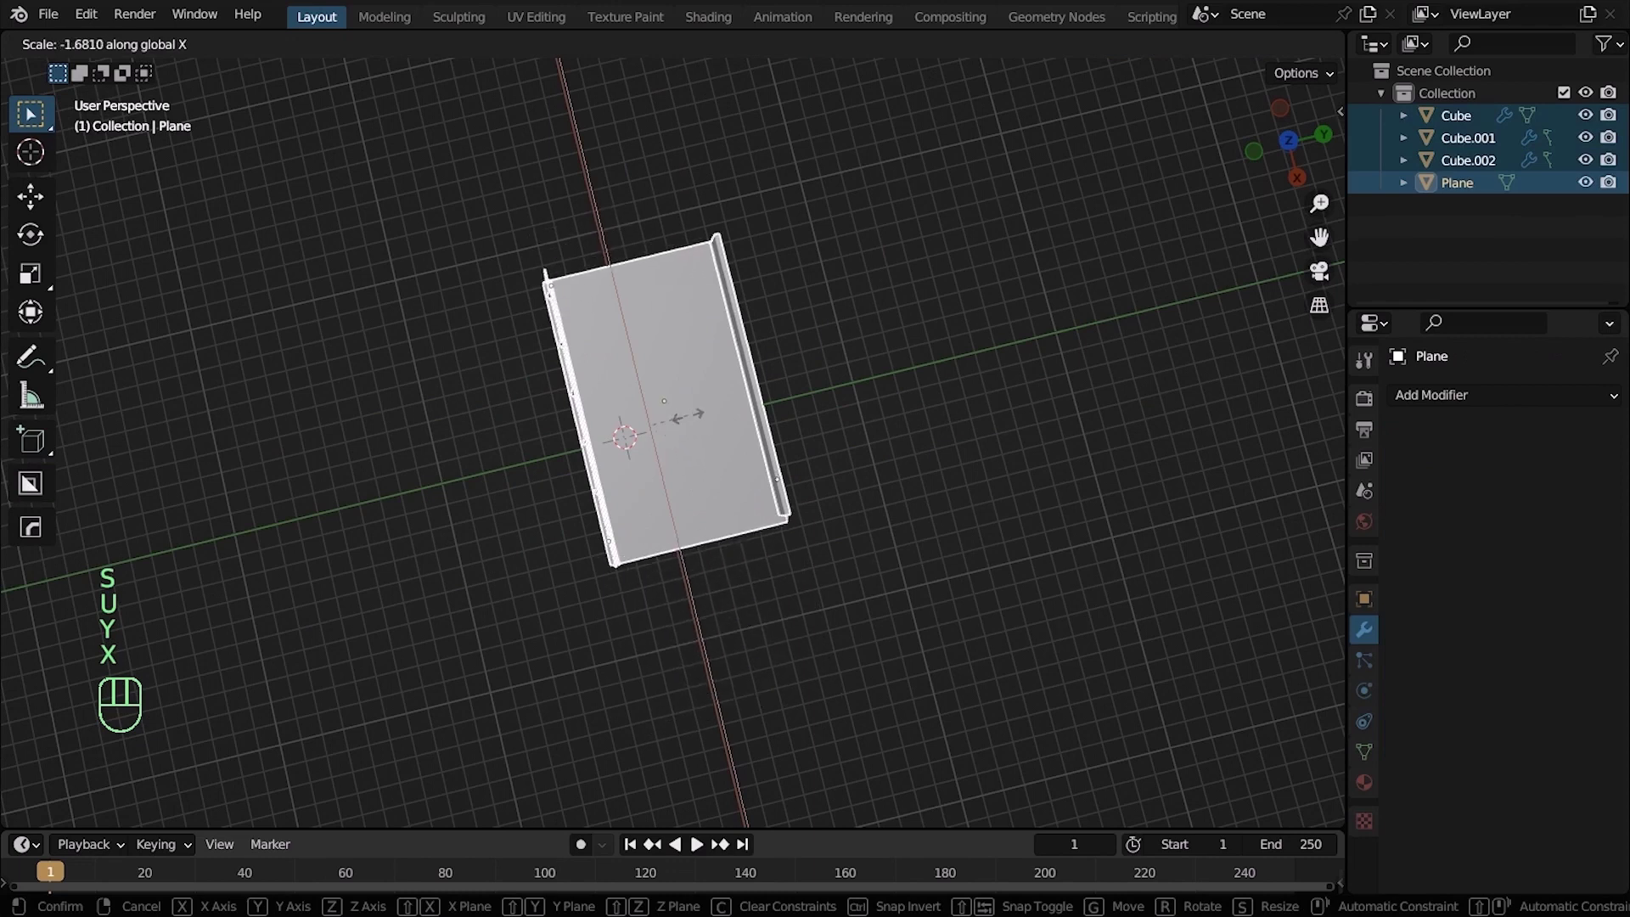
Stretch the road slab and barriers much longer along X, then bring up the Add menu for the lamp post
{"action": "key", "text": "Escape"}
{"action": "key", "text": "s"}
{"action": "key", "text": "x"}
{"action": "left_click_drag", "start_coordinate": [727, 479], "coordinate": [802, 402]}
{"action": "left_click_drag", "start_coordinate": [801, 402], "coordinate": [824, 418]}
{"action": "middle_click", "coordinate": [833, 334]}
{"action": "left_click_drag", "start_coordinate": [860, 396], "coordinate": [826, 305]}
{"action": "key", "text": "shift+a"}
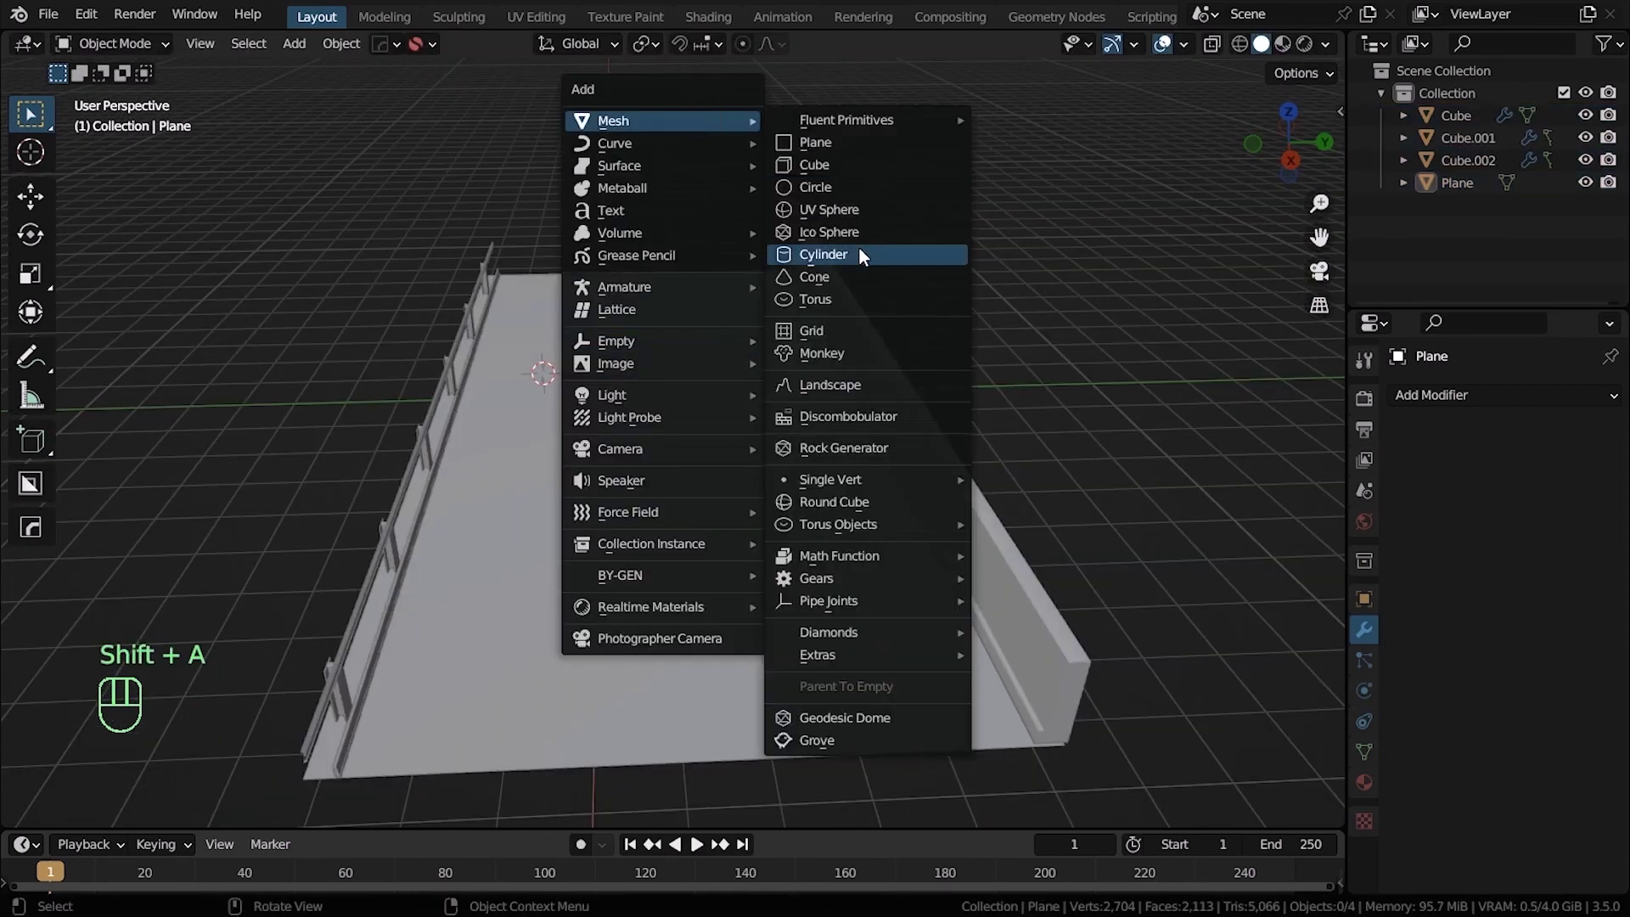
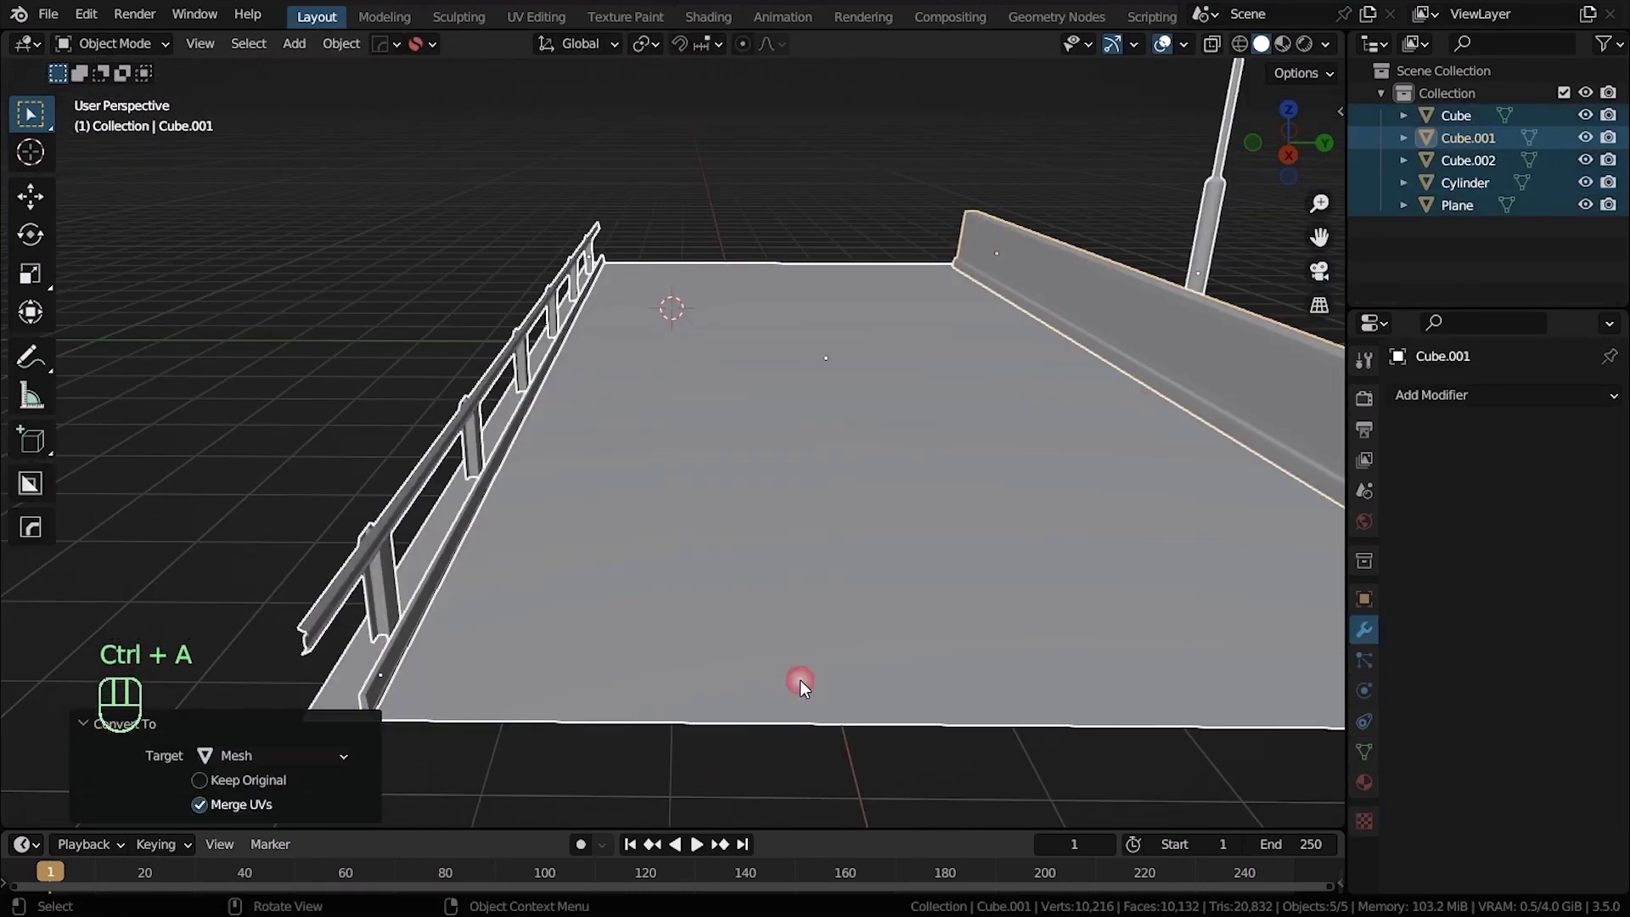
Select the curb block, lamp post and all remaining road pieces together for joining
{"action": "left_click", "coordinate": [1193, 254]}
{"action": "left_click", "coordinate": [1145, 297]}
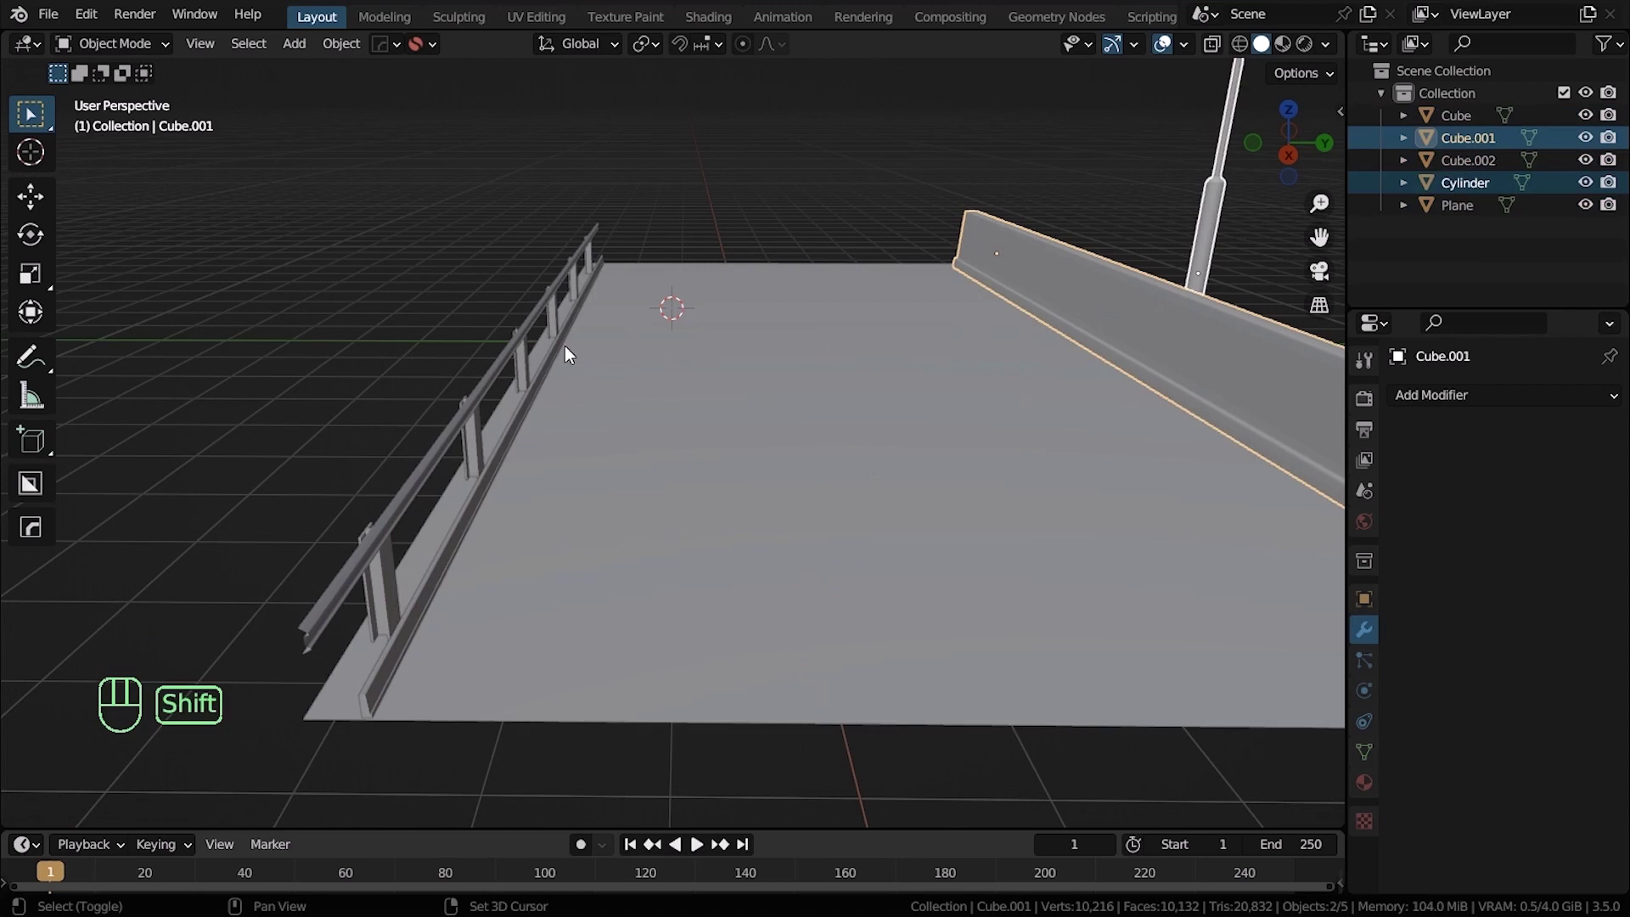
{"action": "left_click_drag", "start_coordinate": [540, 340], "coordinate": [563, 339]}
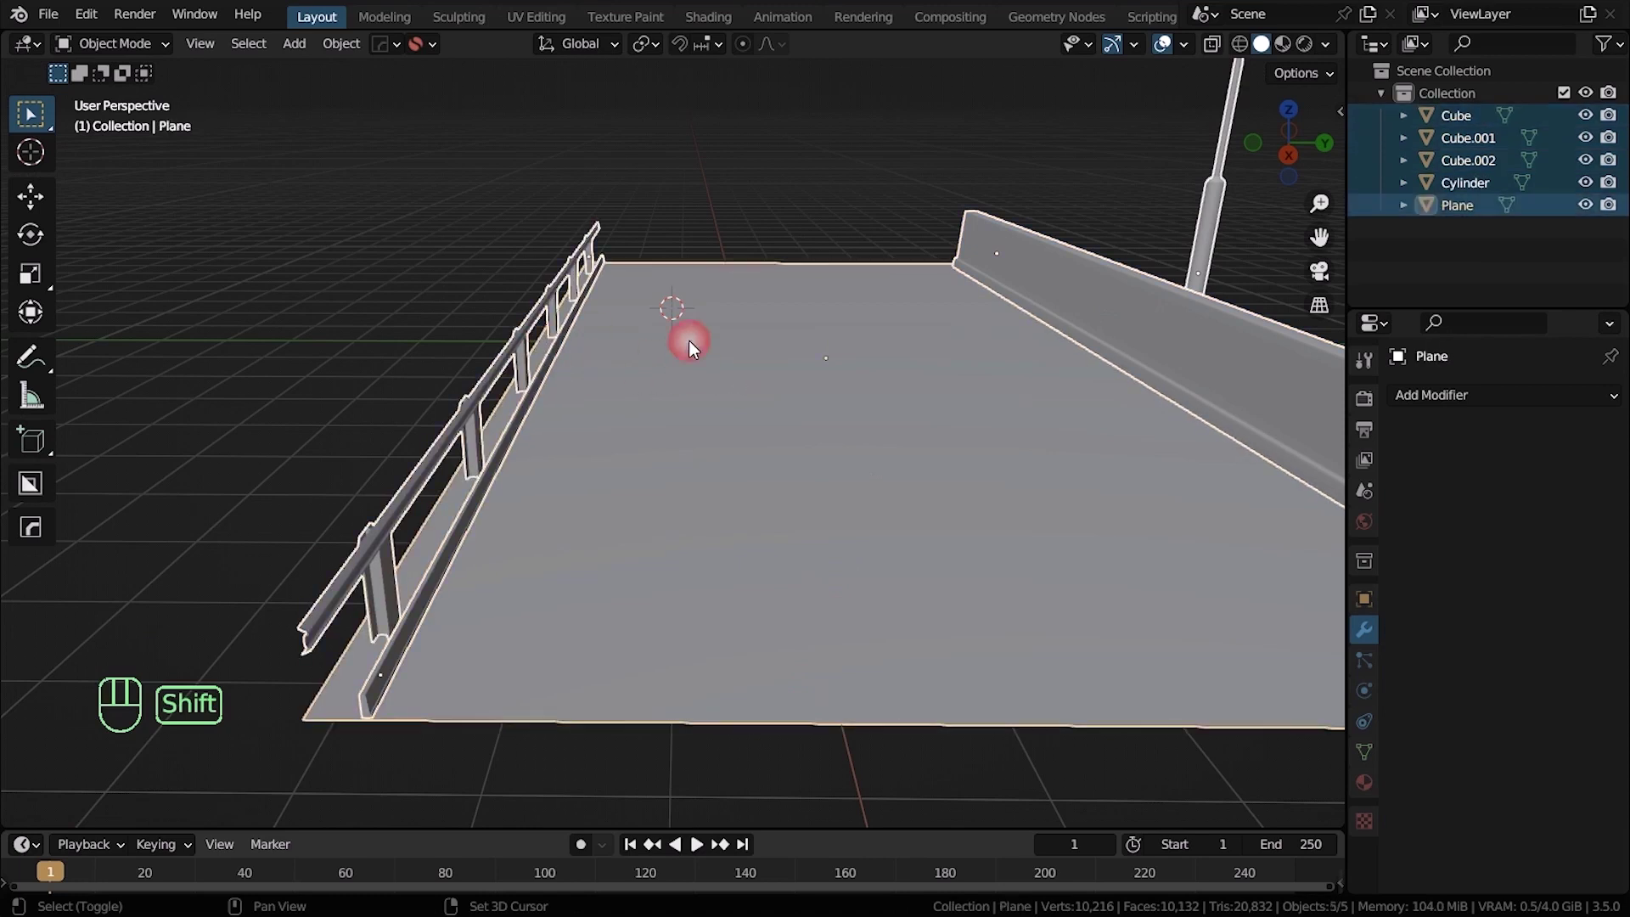
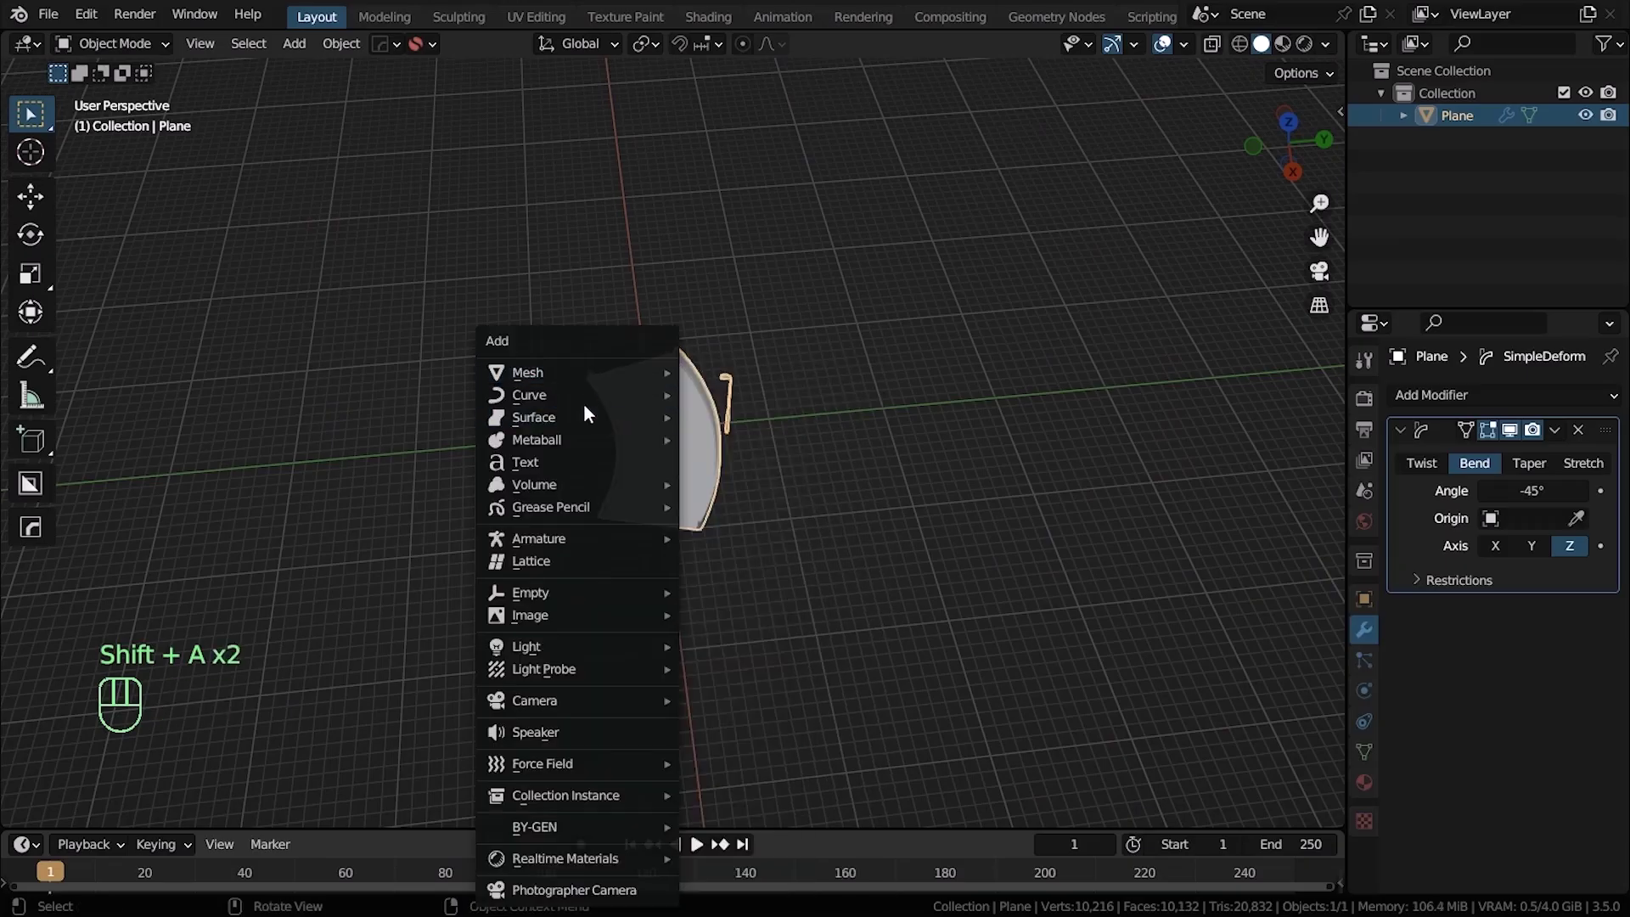
Apply the Plane's scale, raise the Array count of road copies and select the Bezier circle
{"action": "key", "text": "s"}
{"action": "key", "text": "ctrl+a"}
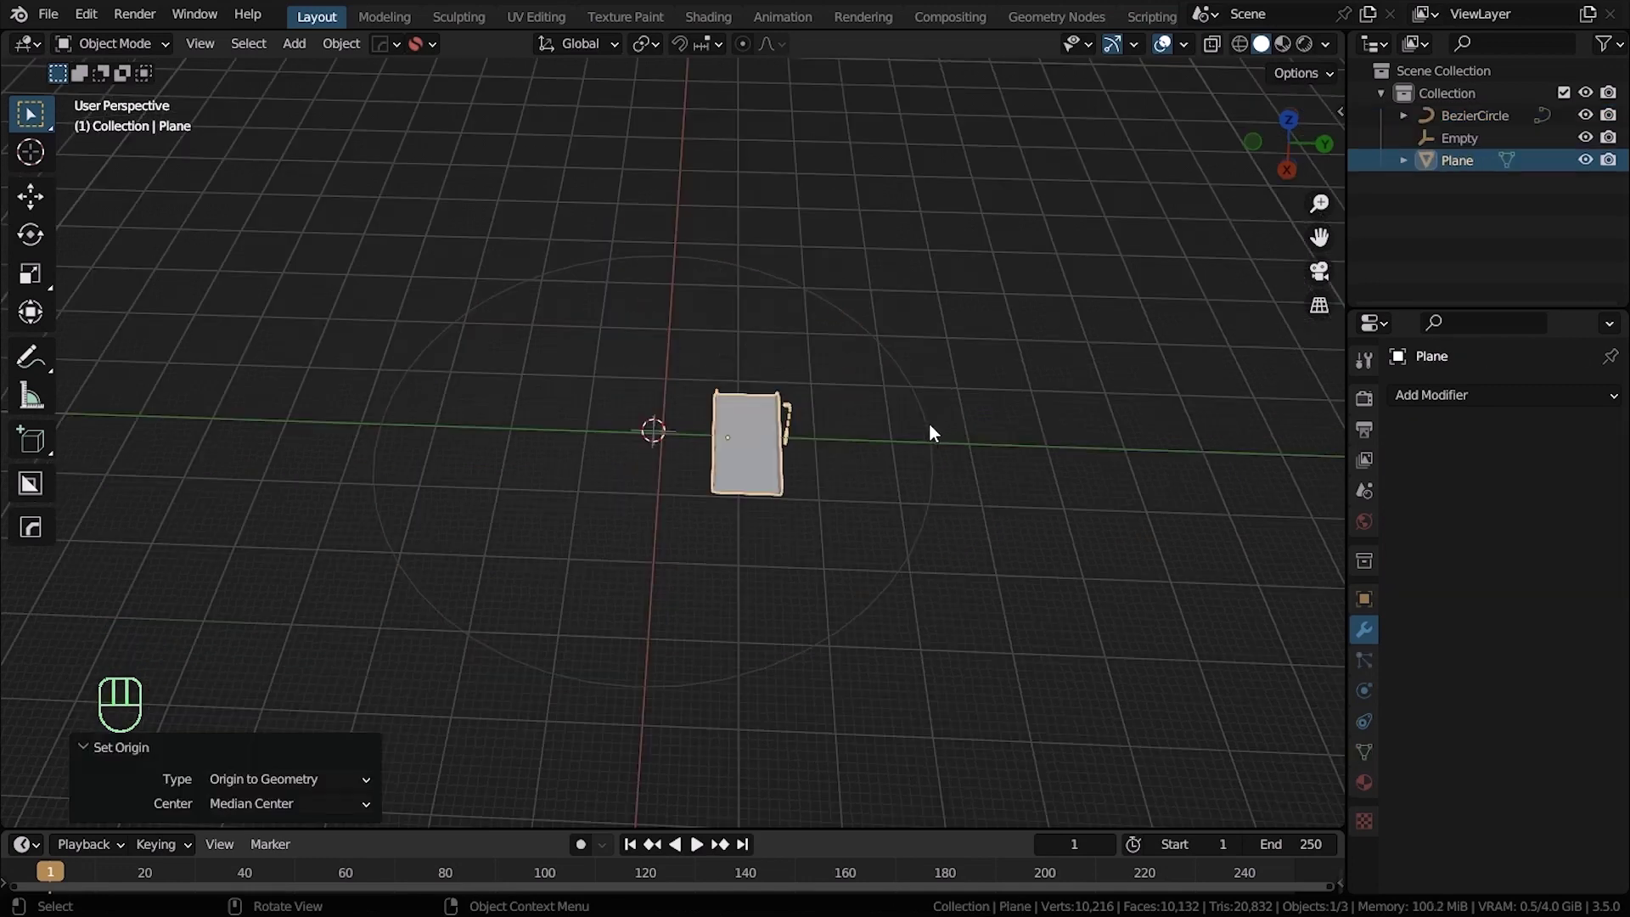
{"action": "left_click_drag", "start_coordinate": [1503, 413], "coordinate": [1273, 482]}
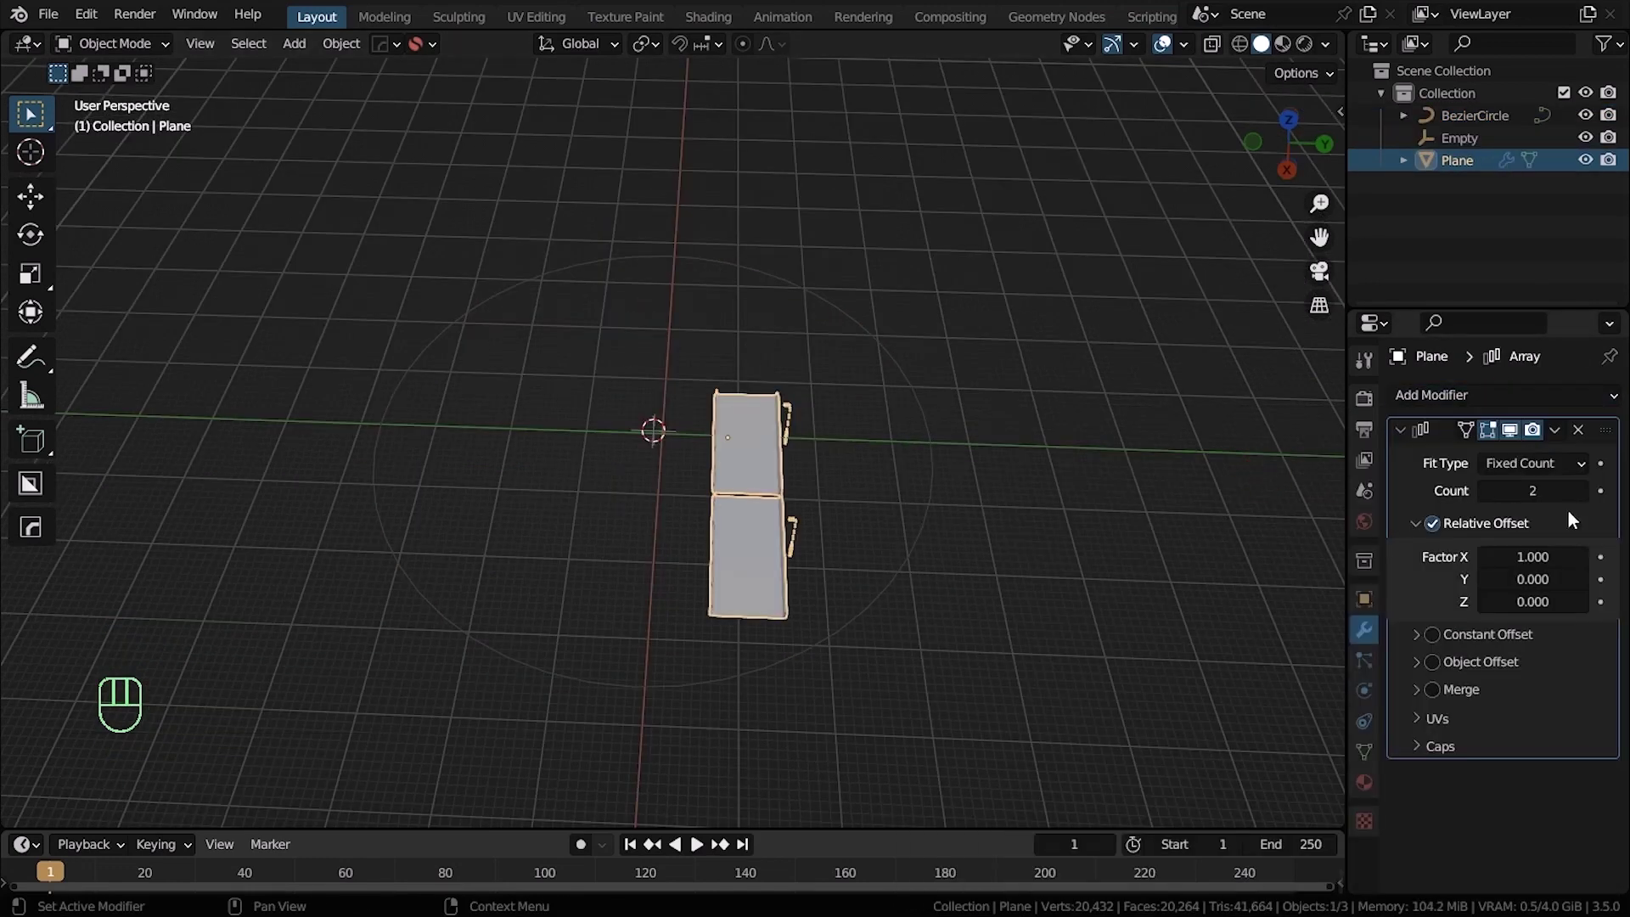
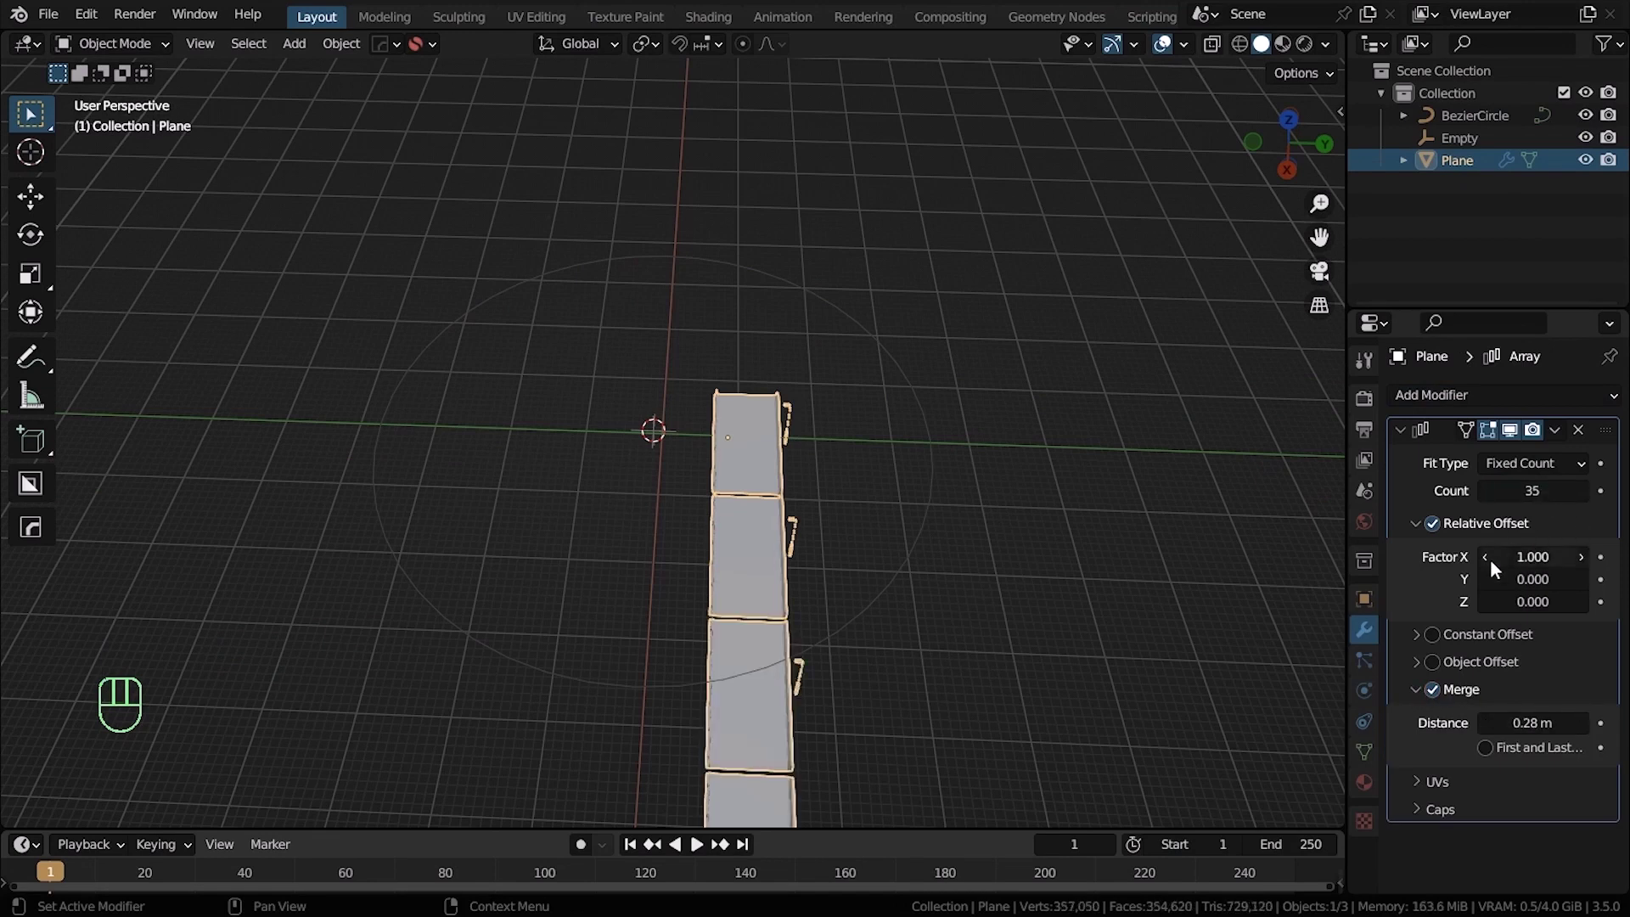
{"action": "left_click_drag", "start_coordinate": [957, 555], "coordinate": [966, 532]}
{"action": "left_click", "coordinate": [940, 481]}
{"action": "key", "text": "ctrl+a"}
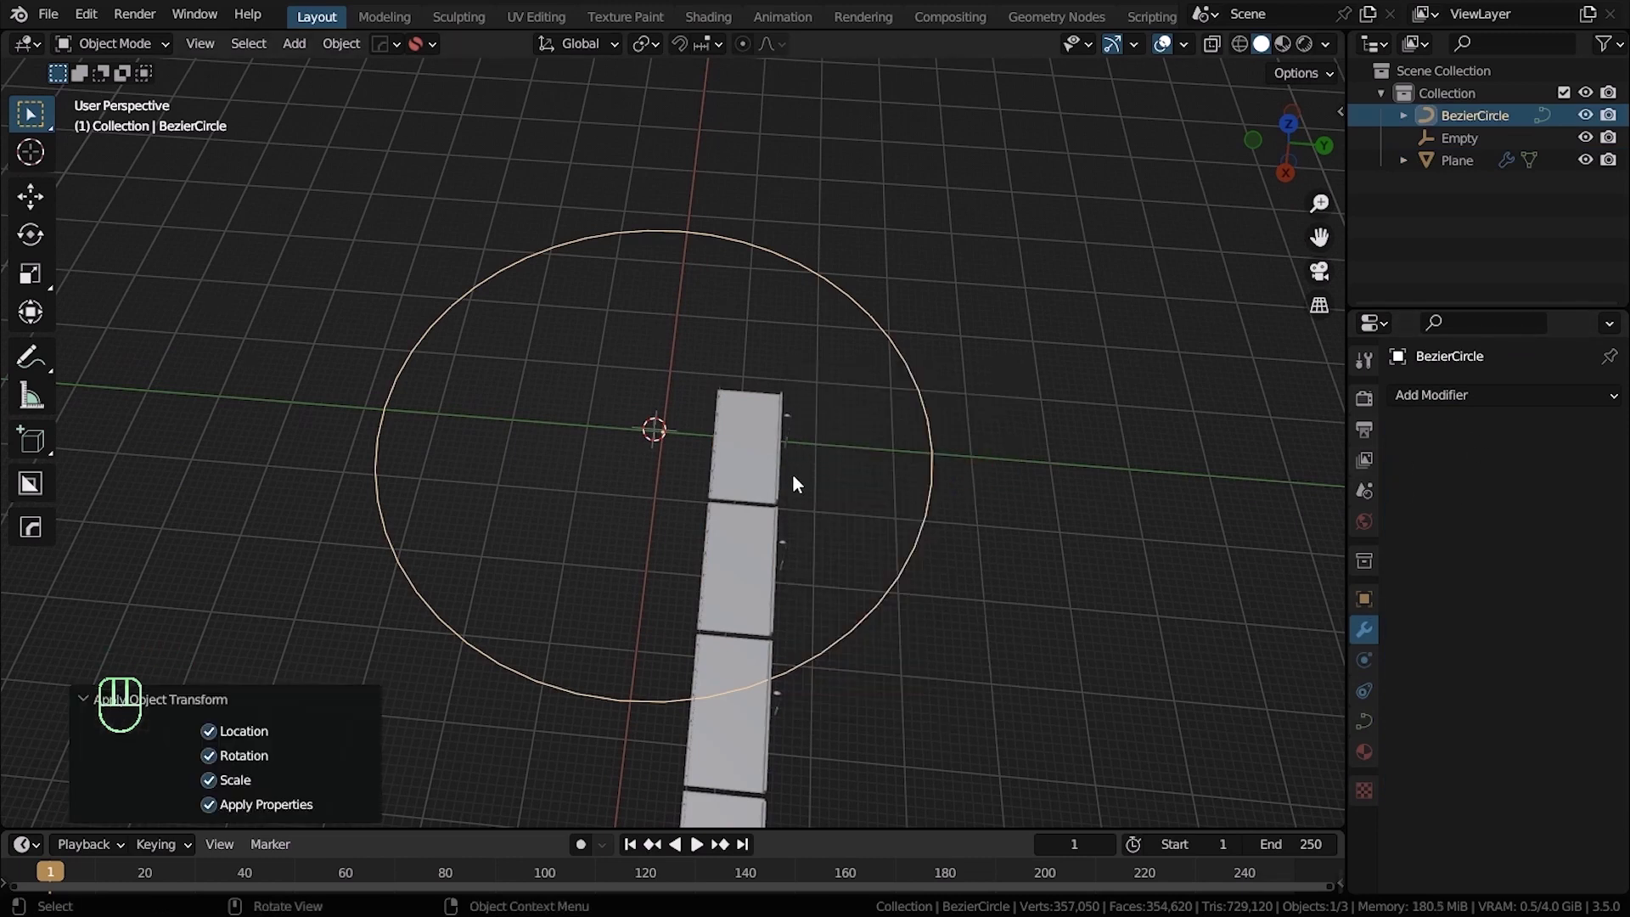
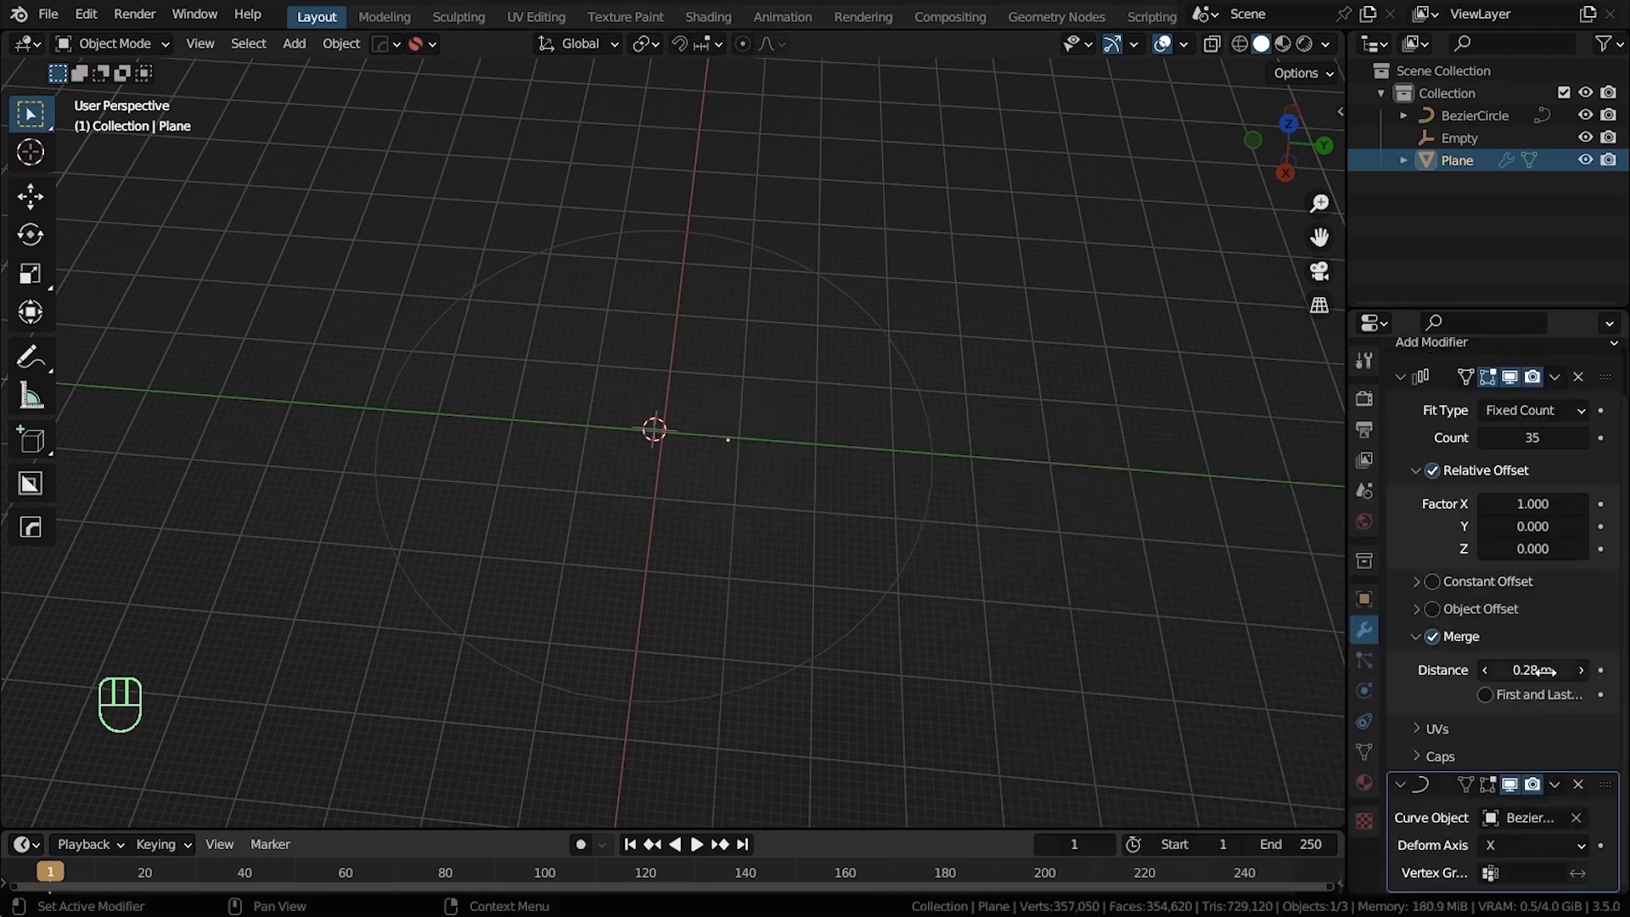
Enlarge the Bezier circle so the repeated road strip bends around it into a ring
{"action": "left_click_drag", "start_coordinate": [962, 423], "coordinate": [929, 425]}
{"action": "key", "text": "s"}
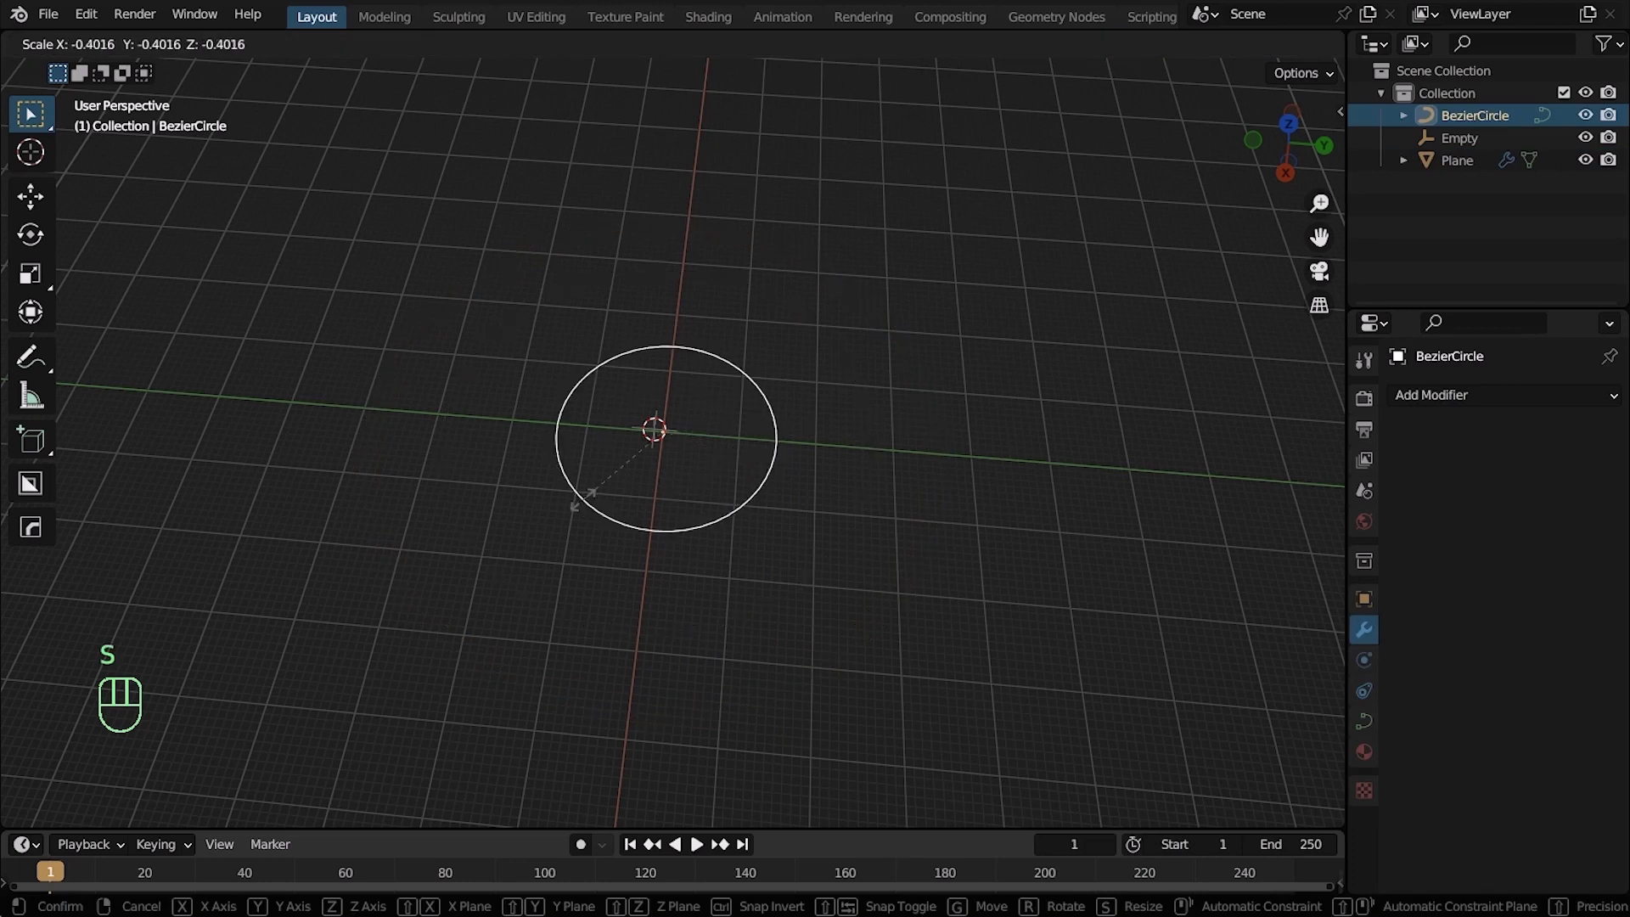
{"action": "key", "text": "Escape"}
{"action": "left_click_drag", "start_coordinate": [820, 413], "coordinate": [752, 432]}
{"action": "middle_click", "coordinate": [789, 429]}
{"action": "key", "text": "s"}
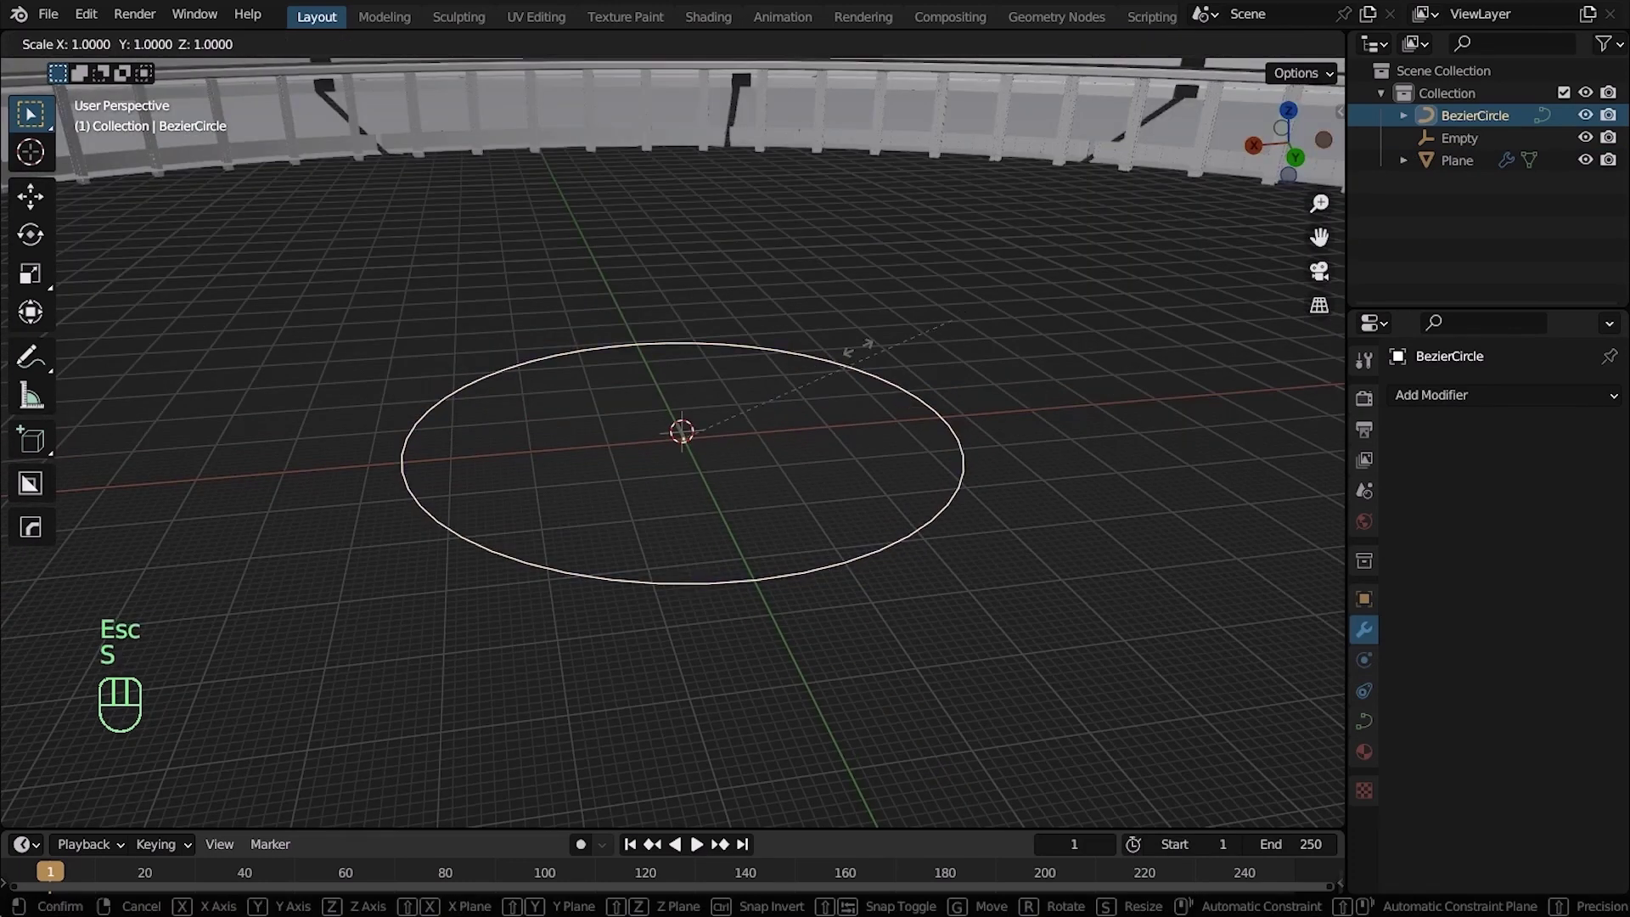
{"action": "key", "text": "Escape"}
{"action": "left_click_drag", "start_coordinate": [844, 333], "coordinate": [855, 474]}
{"action": "middle_click", "coordinate": [840, 400]}
{"action": "middle_click", "coordinate": [779, 720]}
Fine-tune the circle's scale while orbiting around the ring to check the gap
{"action": "left_click", "coordinate": [808, 632]}
{"action": "left_click", "coordinate": [809, 507]}
{"action": "key", "text": "s"}
{"action": "left_click", "coordinate": [979, 423]}
{"action": "left_click_drag", "start_coordinate": [966, 399], "coordinate": [936, 308]}
{"action": "left_click_drag", "start_coordinate": [965, 470], "coordinate": [902, 274]}
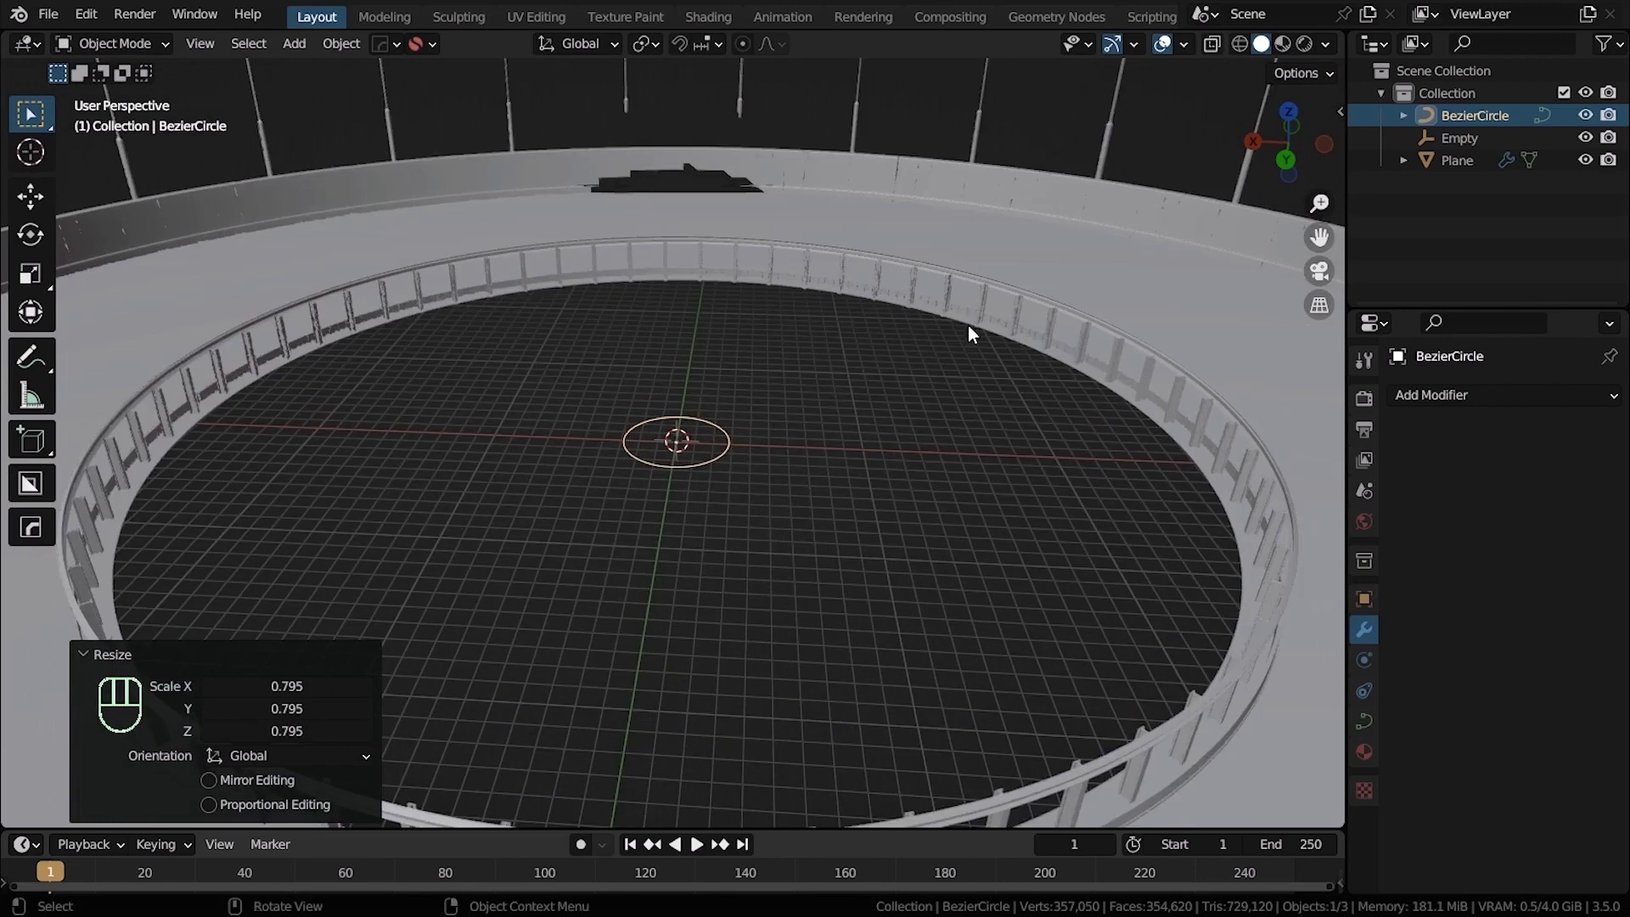
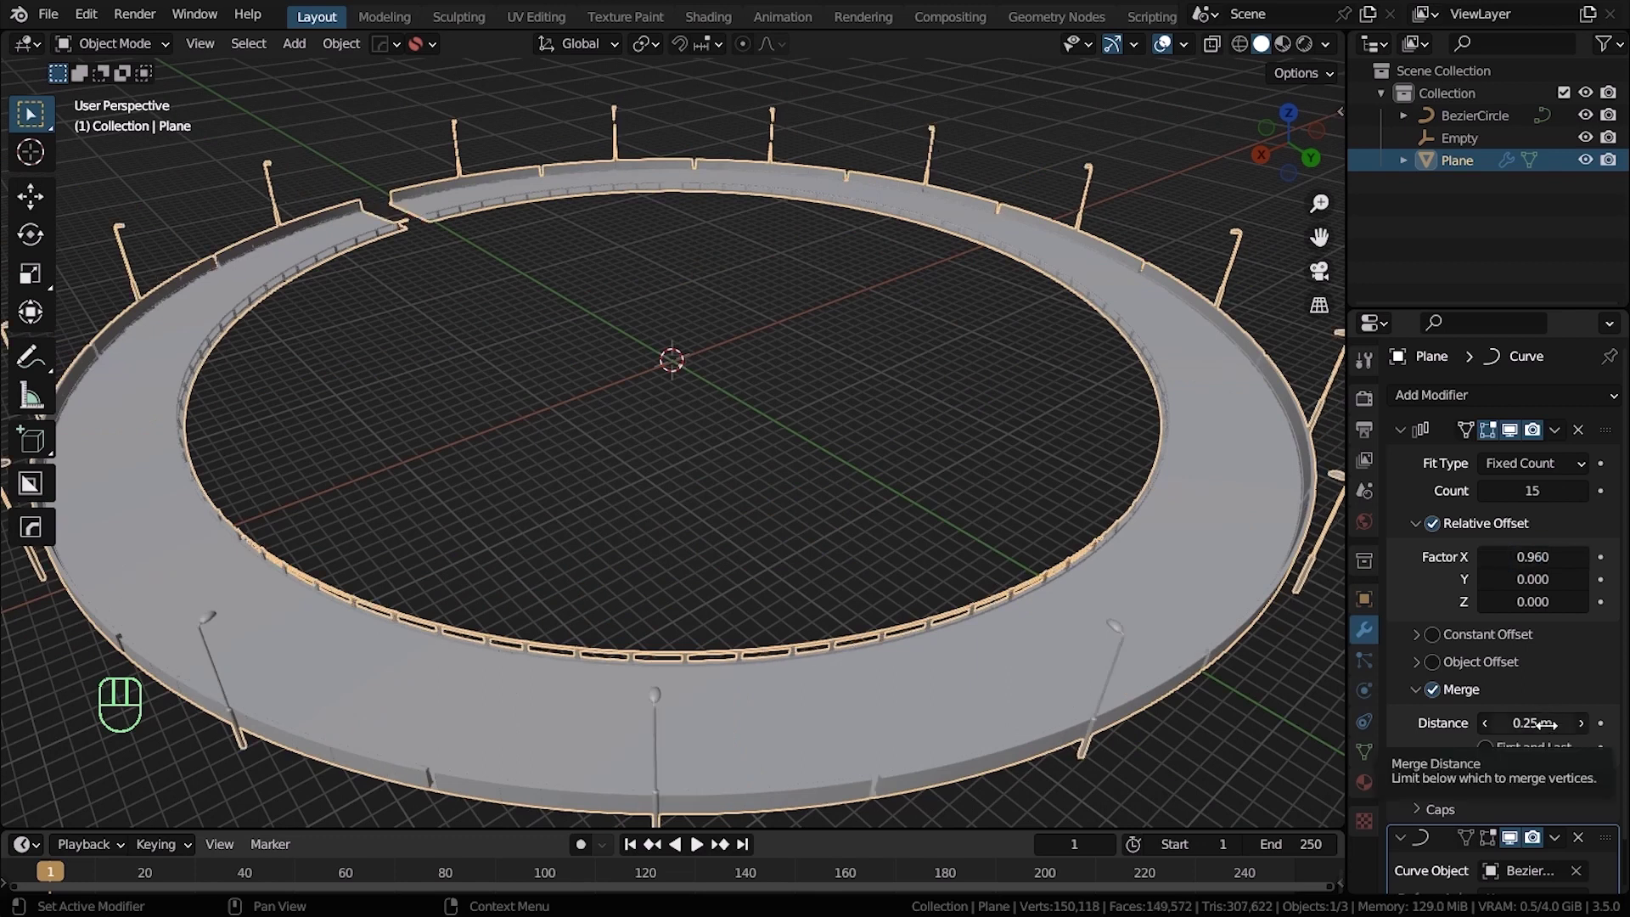
{"action": "key", "text": "Escape"}
Try Array Count 16, then settle back on 15 copies with Merge at 0.25 m
{"action": "left_click", "coordinate": [1586, 492]}
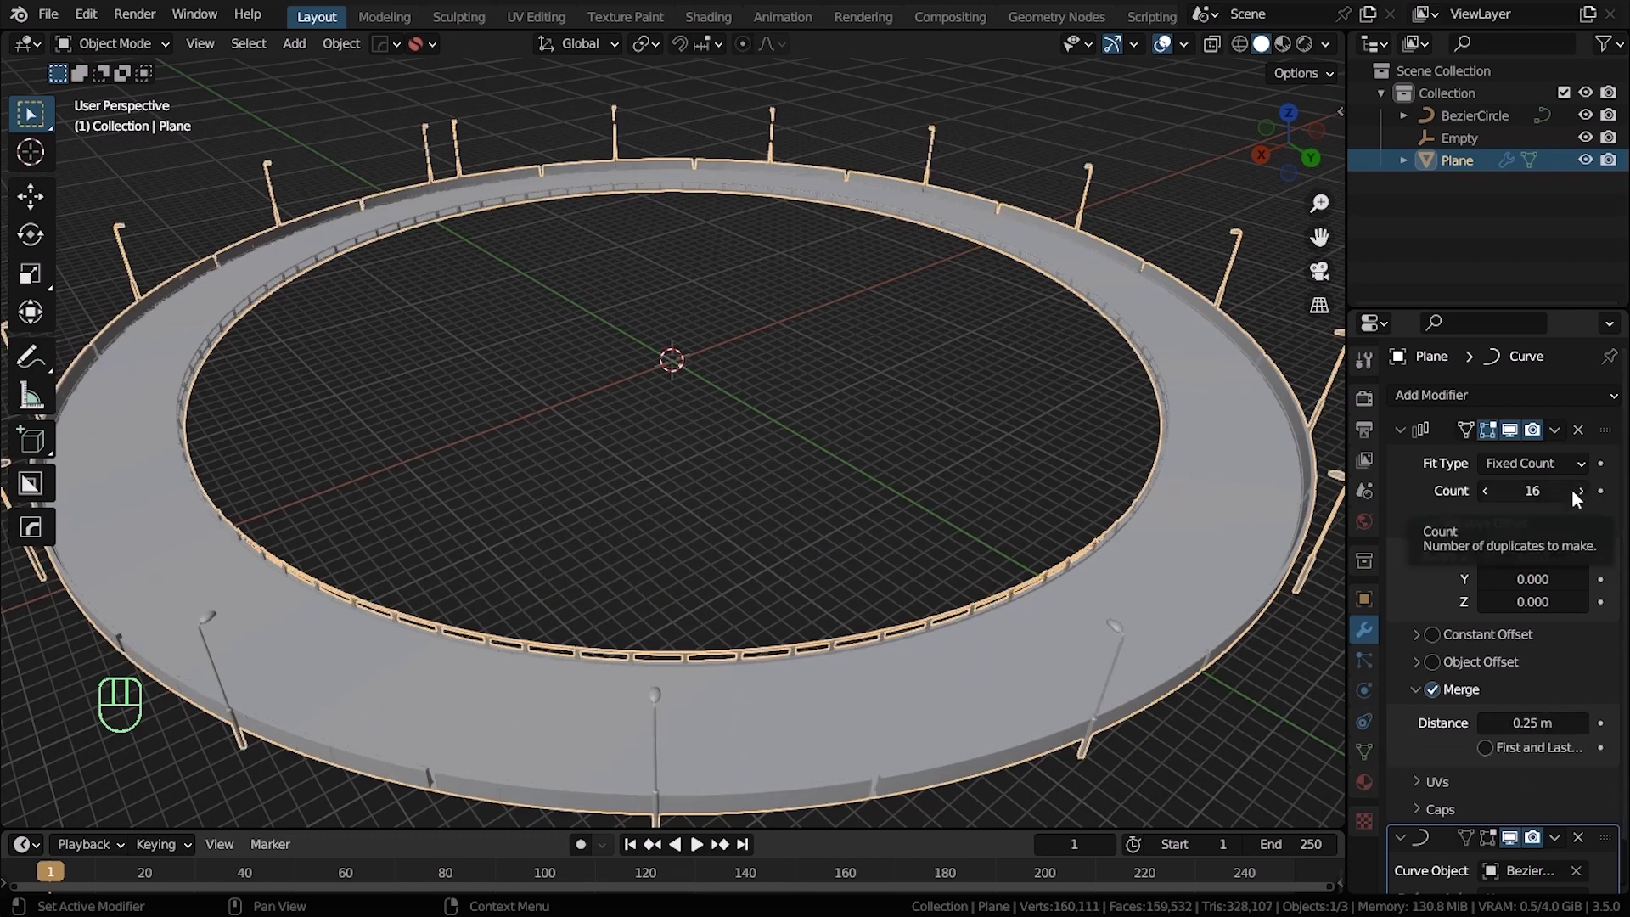
{"action": "left_click", "coordinate": [1493, 502]}
{"action": "left_click", "coordinate": [1592, 498]}
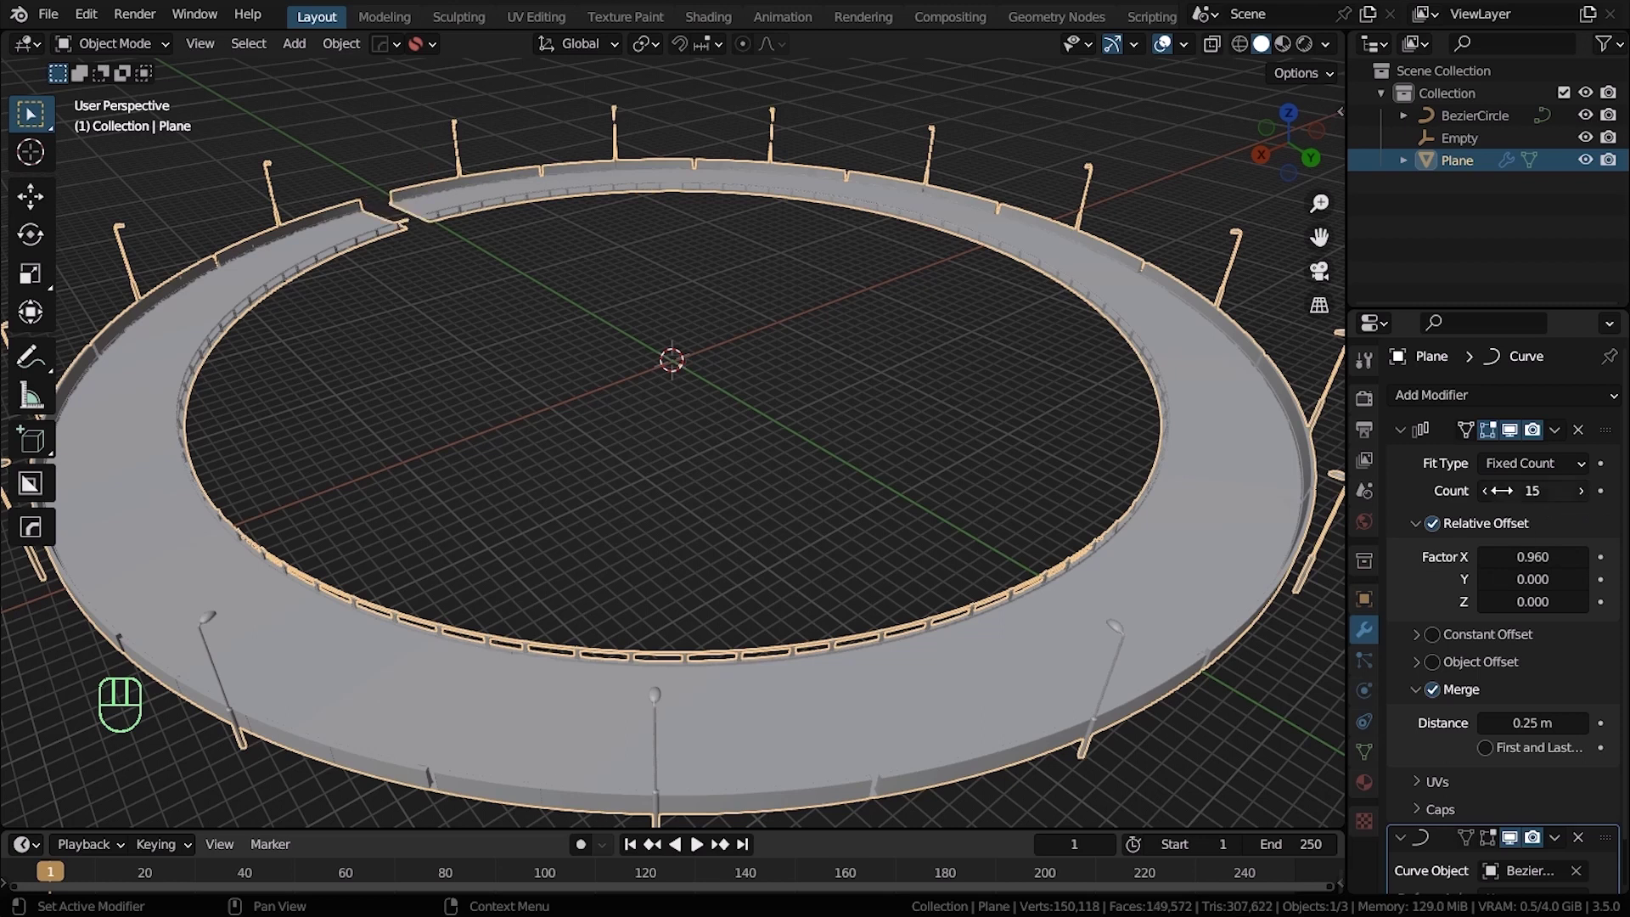
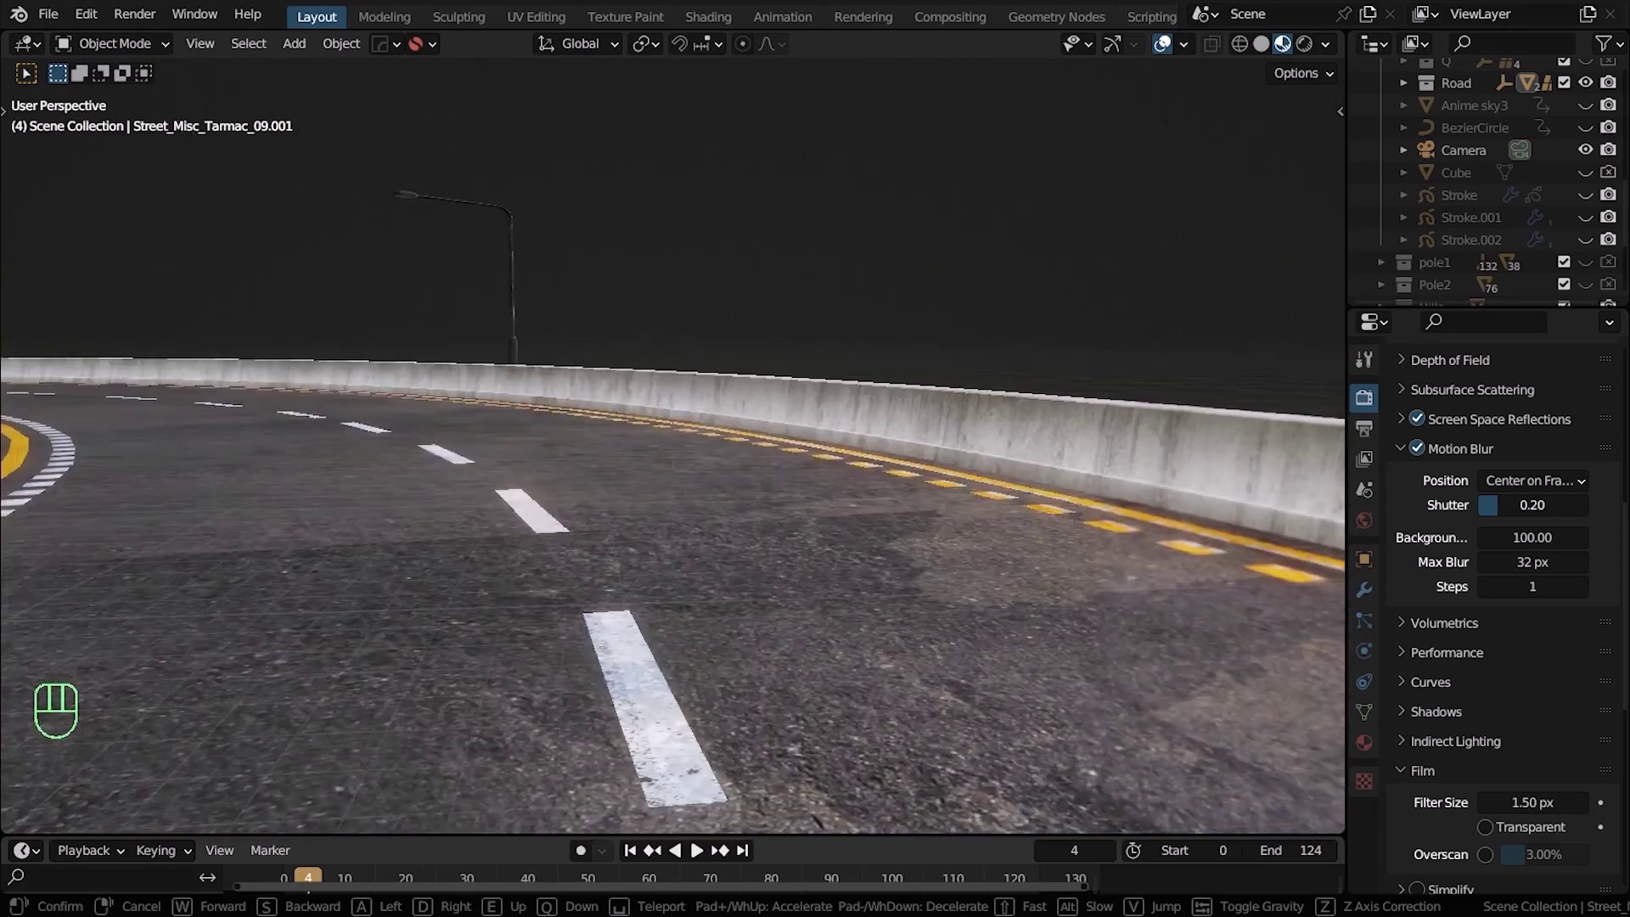
Look through the scene camera at the finished textured loop road
{"action": "key", "text": "KP_0"}
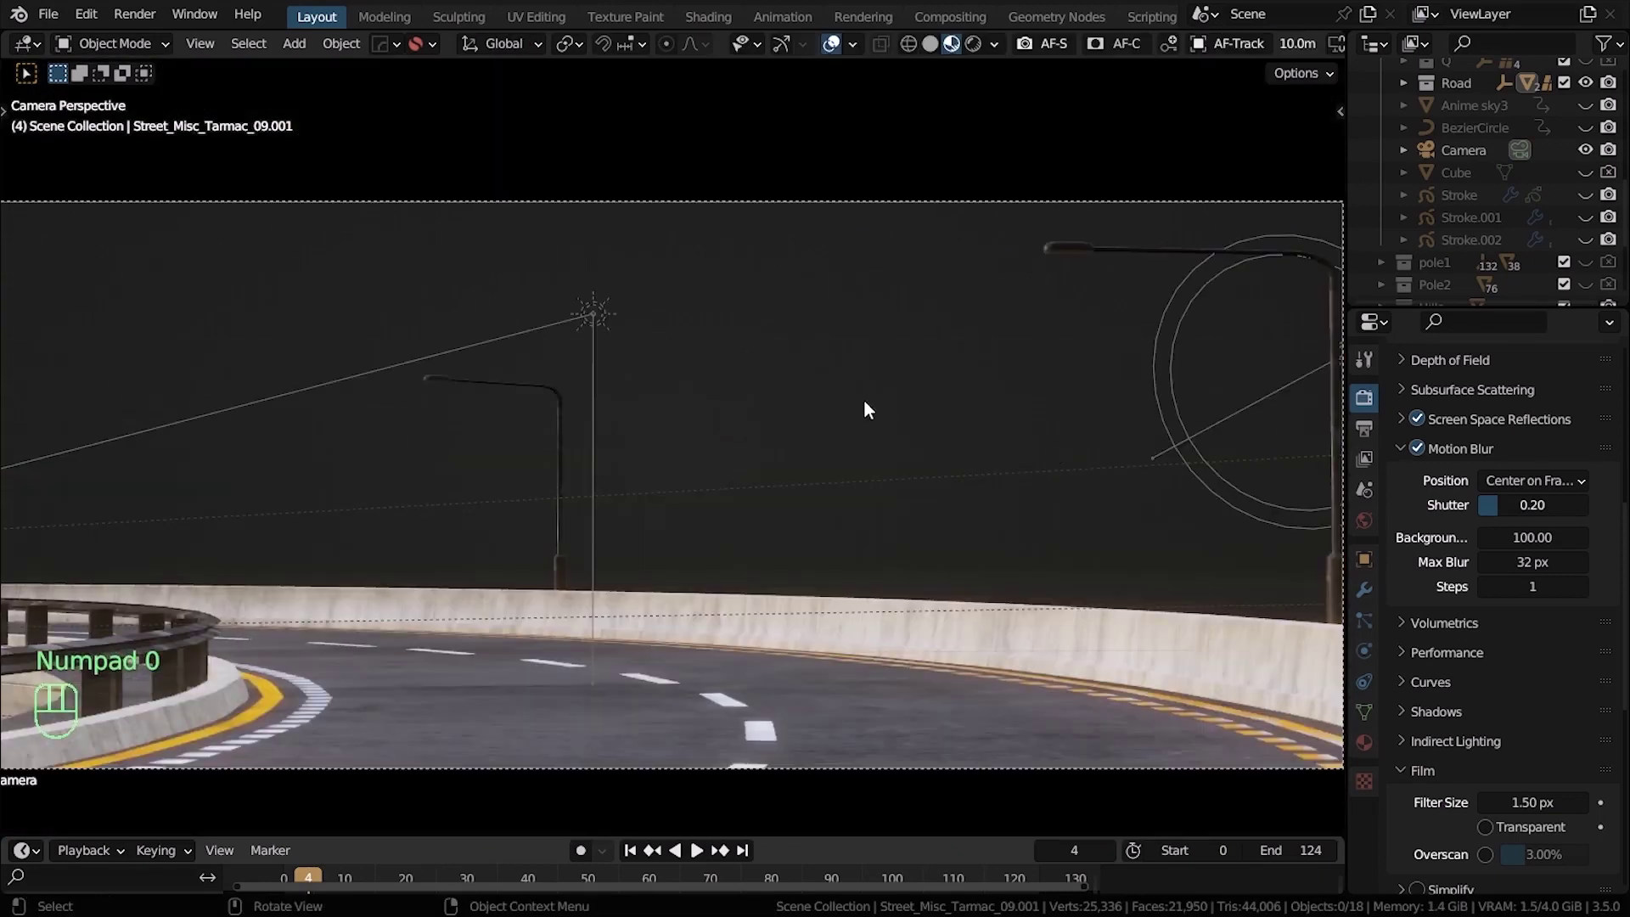
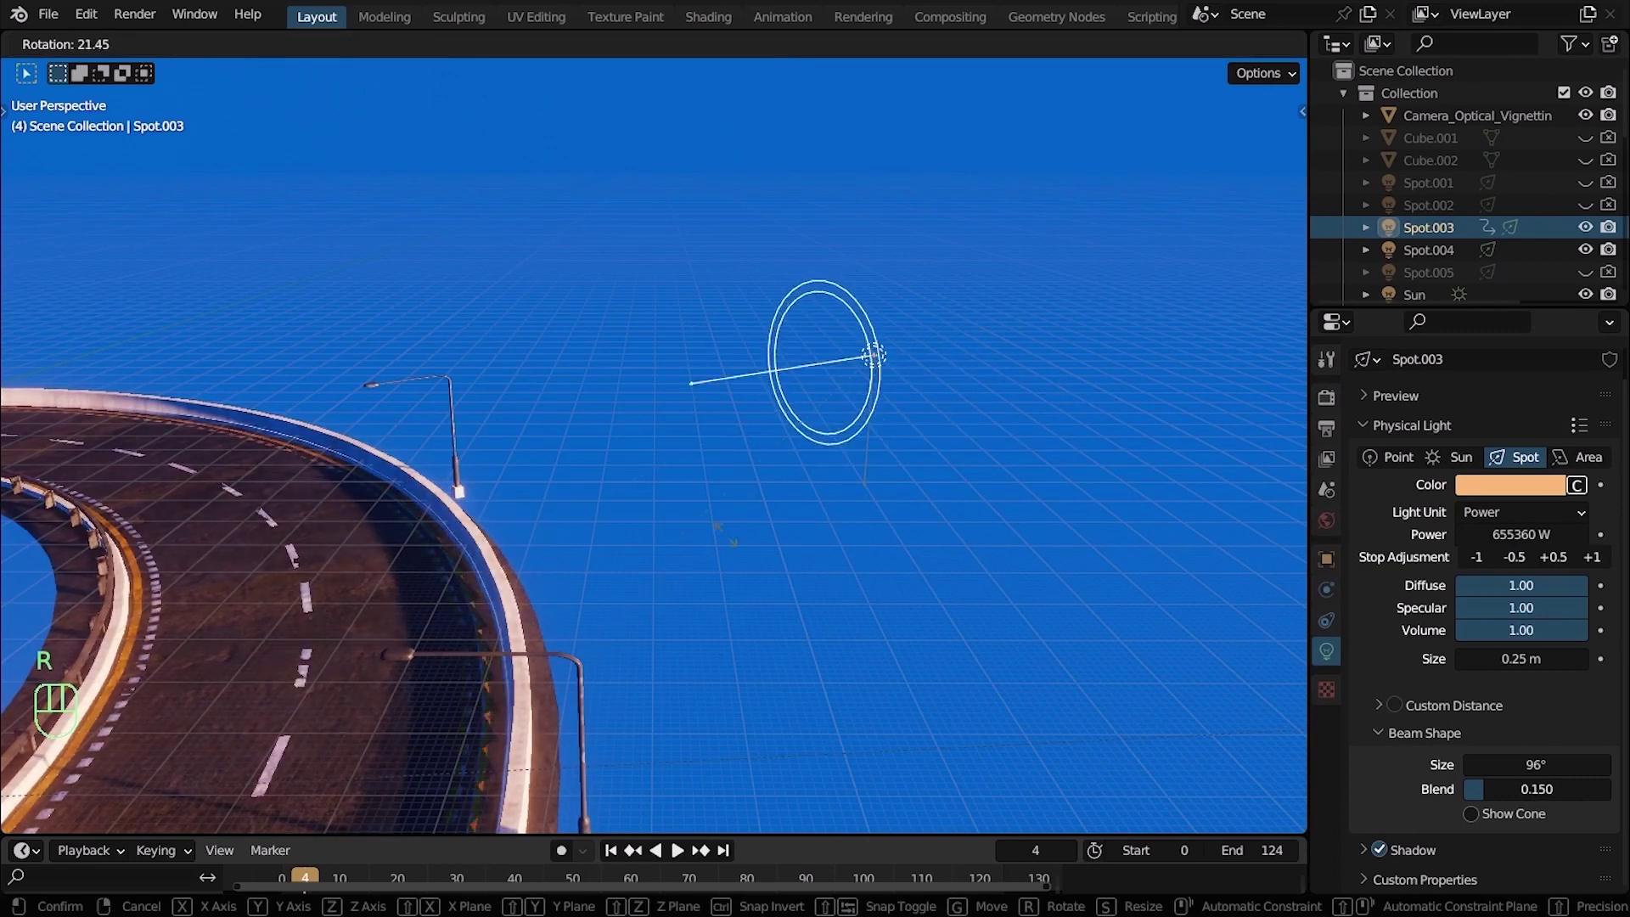
Confirm Spot.003's new tilt toward the road and raise its power to about 1.31 MW, checked through the camera
{"action": "key", "text": "Escape"}
{"action": "left_click", "coordinate": [1607, 565]}
{"action": "key", "text": "KP_0"}
{"action": "key", "text": "ctrl+z"}
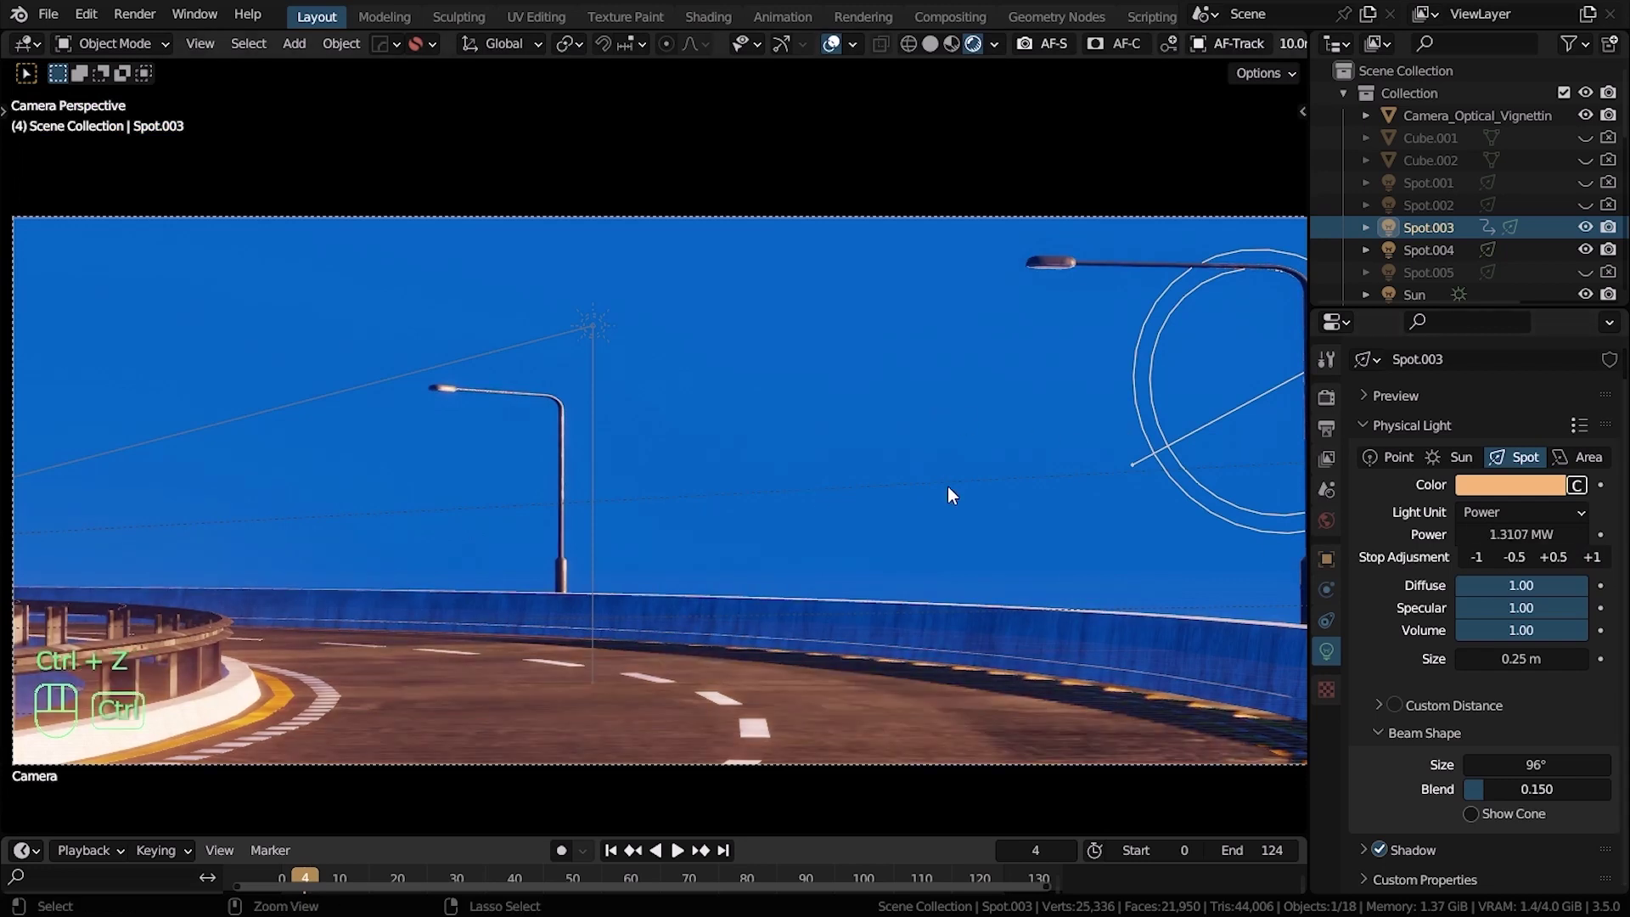
{"action": "key", "text": "ctrl+z"}
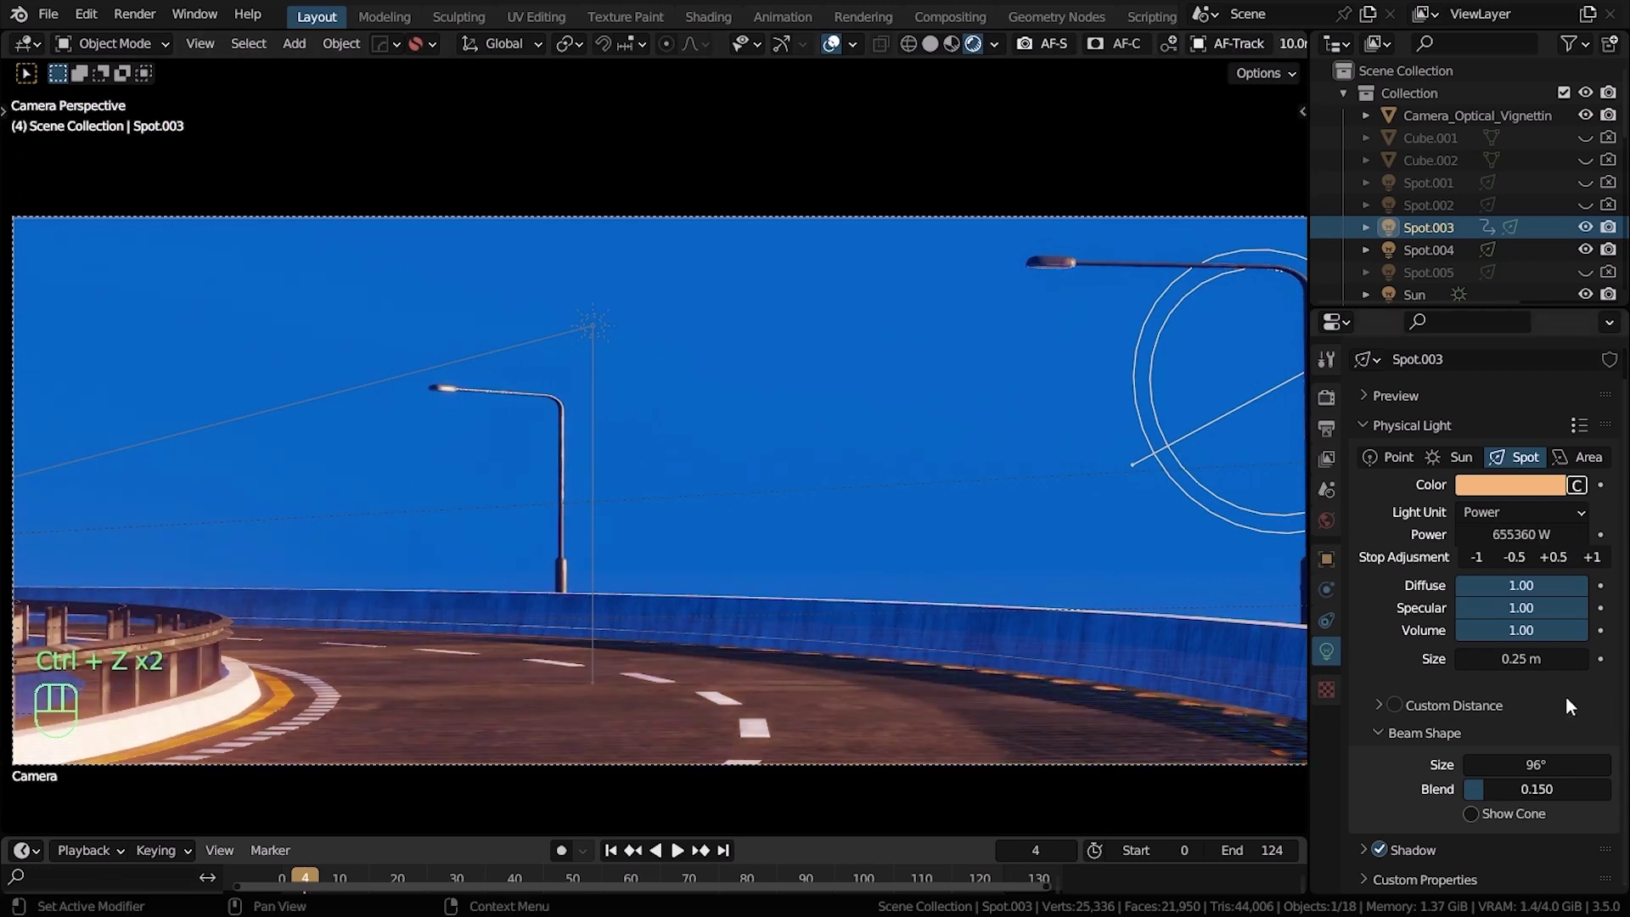
{"action": "left_click", "coordinate": [1603, 567]}
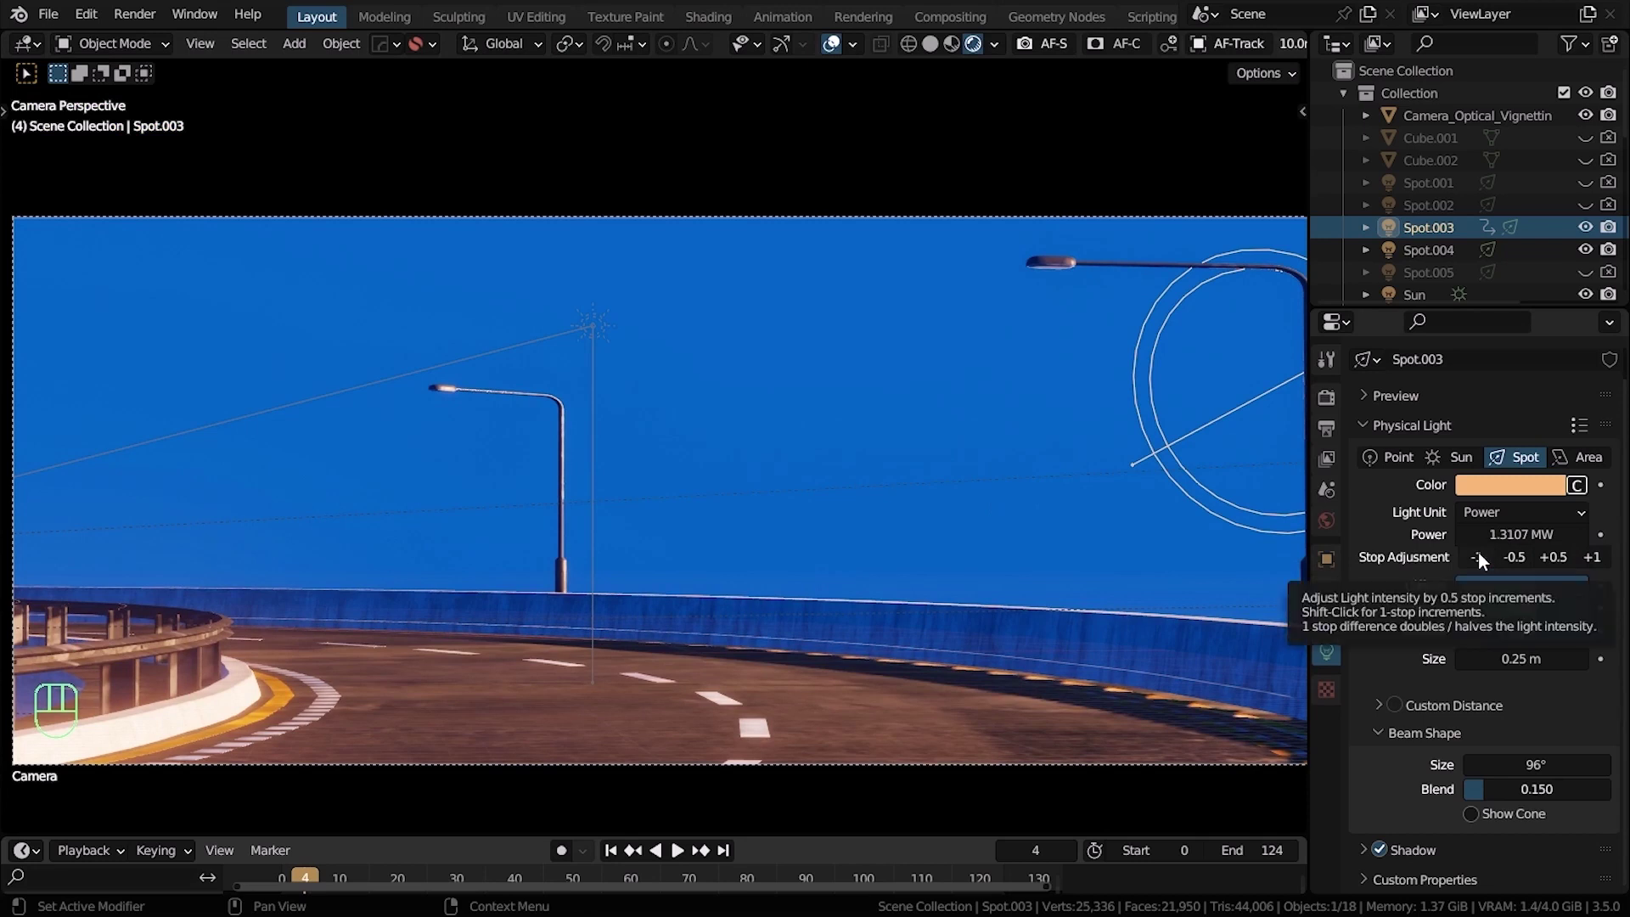
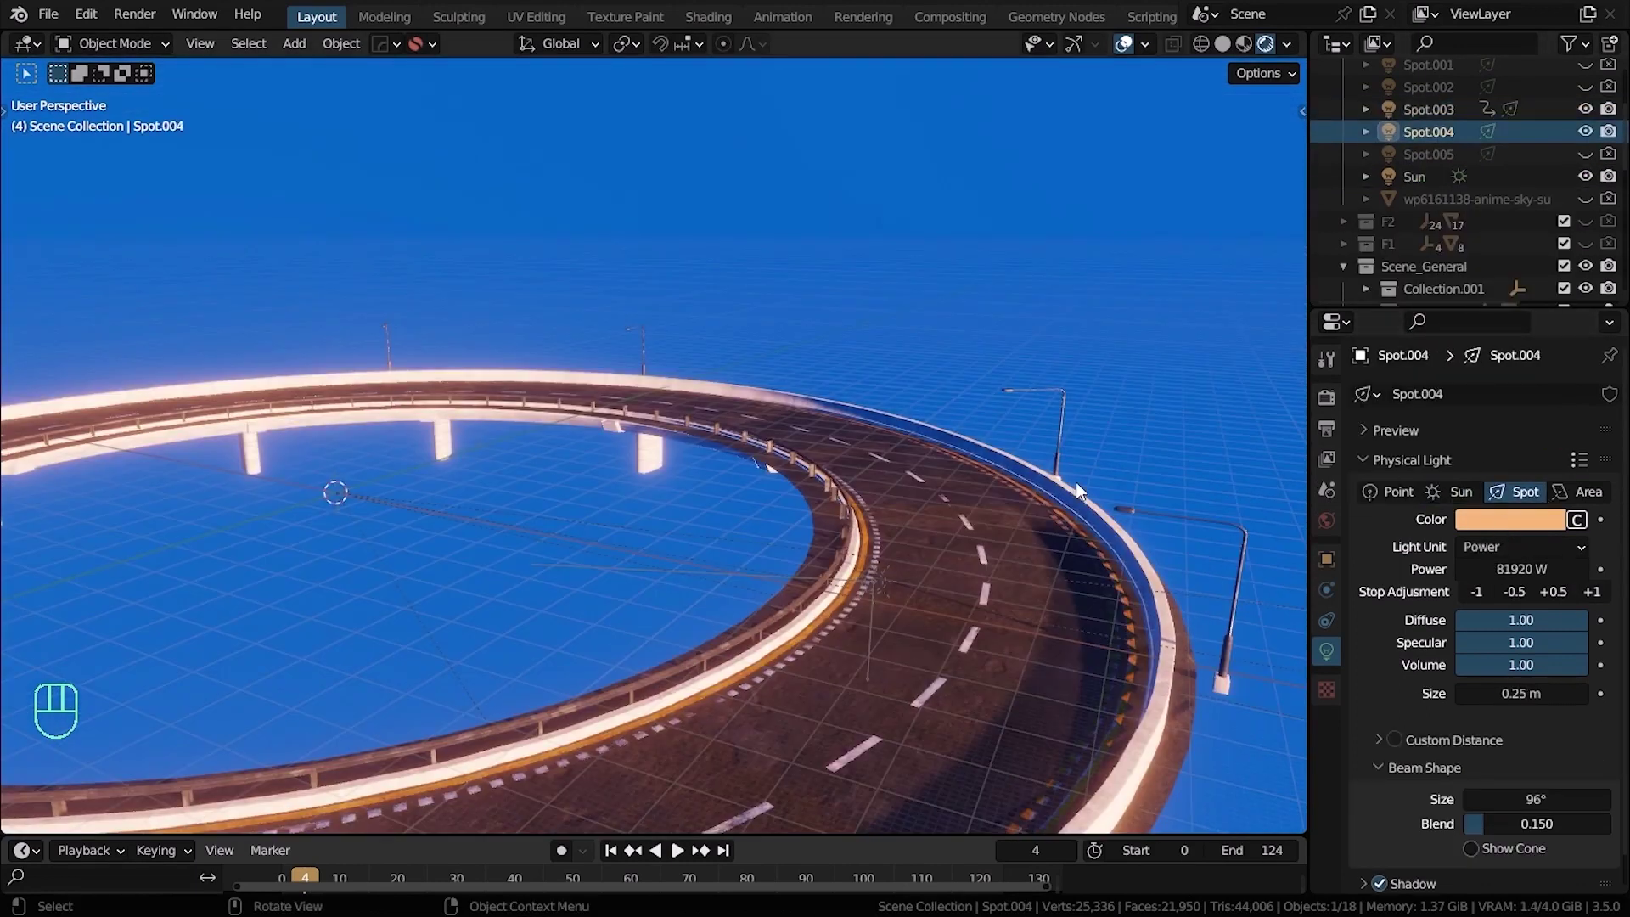
In World properties, try the blue background at strength 0 and then 0.2 via the color picker
{"action": "middle_click", "coordinate": [905, 556]}
{"action": "left_click", "coordinate": [1331, 521]}
{"action": "left_click_drag", "start_coordinate": [945, 485], "coordinate": [1166, 619]}
{"action": "left_click", "coordinate": [1531, 543]}
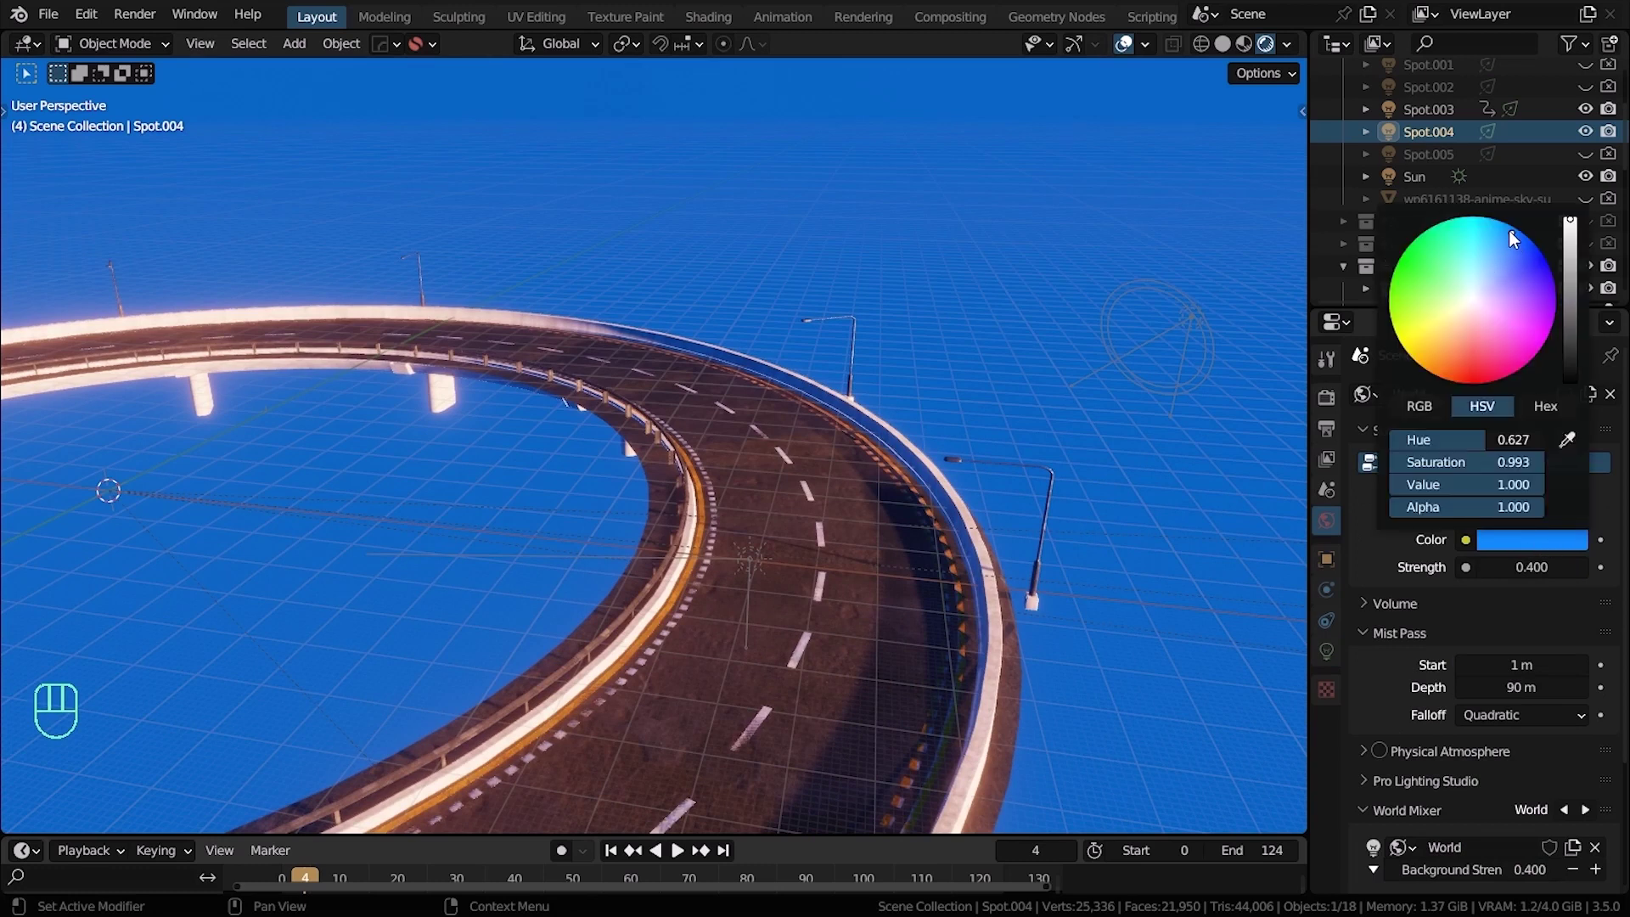
{"action": "left_click", "coordinate": [1491, 579]}
{"action": "left_click", "coordinate": [1491, 579]}
{"action": "left_click_drag", "start_coordinate": [917, 608], "coordinate": [883, 619]}
{"action": "middle_click", "coordinate": [852, 522]}
After viewing from the road surface, raise the world background strength back to 0.4
{"action": "left_click_drag", "start_coordinate": [857, 466], "coordinate": [948, 496]}
{"action": "left_click_drag", "start_coordinate": [1005, 471], "coordinate": [1056, 480]}
{"action": "left_click_drag", "start_coordinate": [1109, 465], "coordinate": [1000, 453]}
{"action": "left_click_drag", "start_coordinate": [944, 455], "coordinate": [885, 457]}
{"action": "left_click_drag", "start_coordinate": [885, 457], "coordinate": [943, 540]}
{"action": "left_click_drag", "start_coordinate": [930, 422], "coordinate": [1061, 525]}
{"action": "left_click_drag", "start_coordinate": [1012, 500], "coordinate": [1241, 521]}
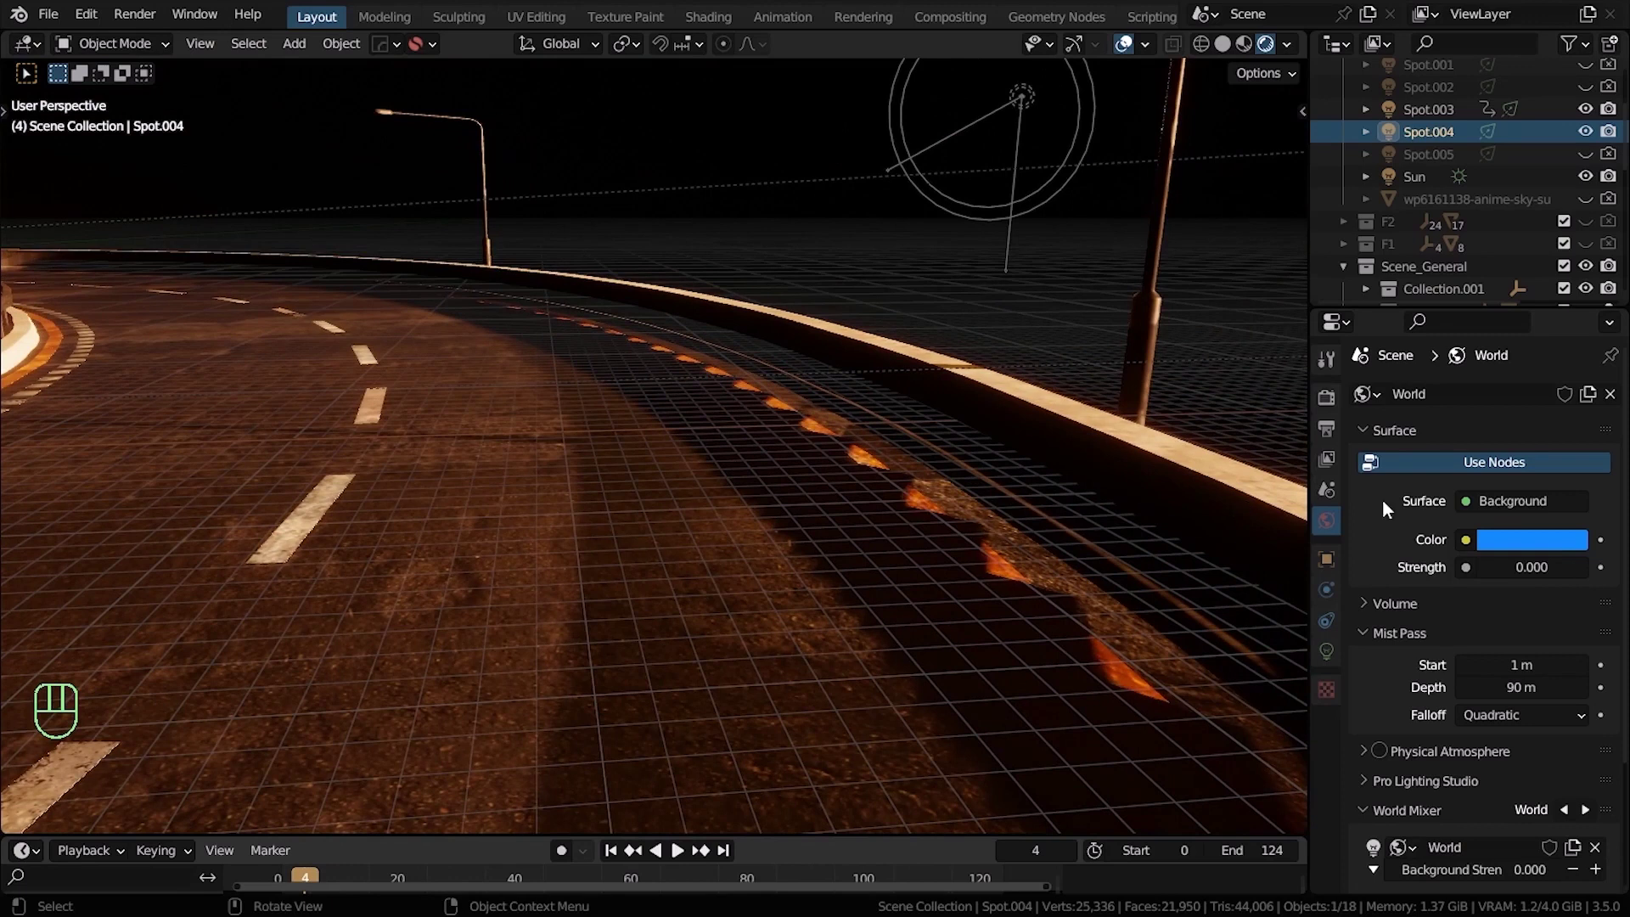
{"action": "left_click", "coordinate": [1592, 571]}
{"action": "left_click", "coordinate": [1592, 572]}
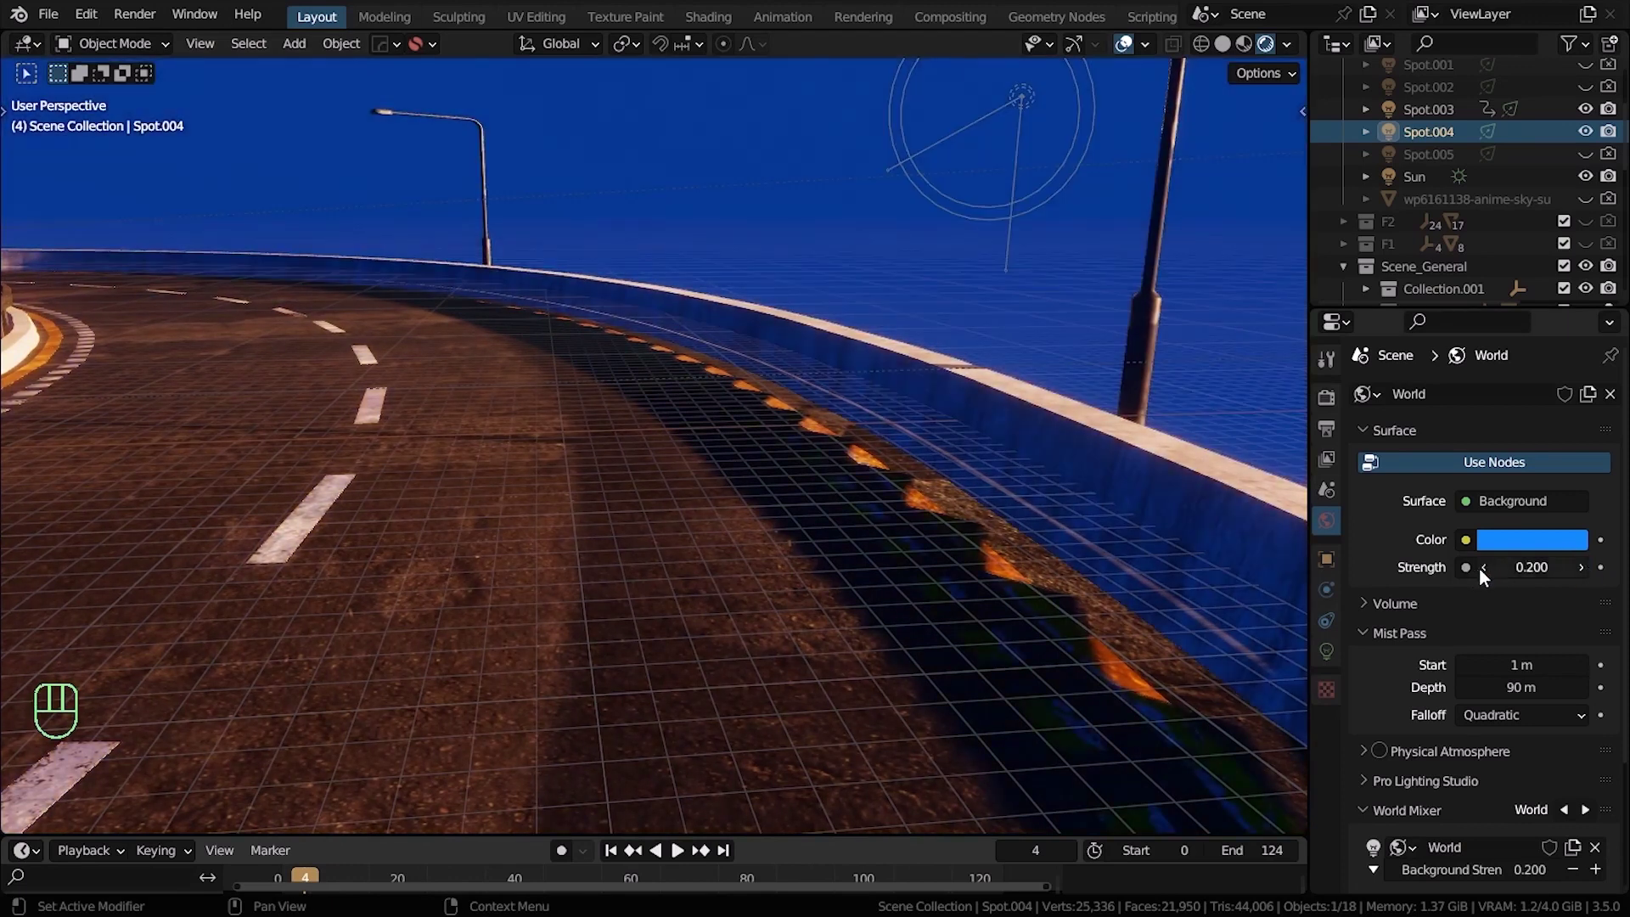
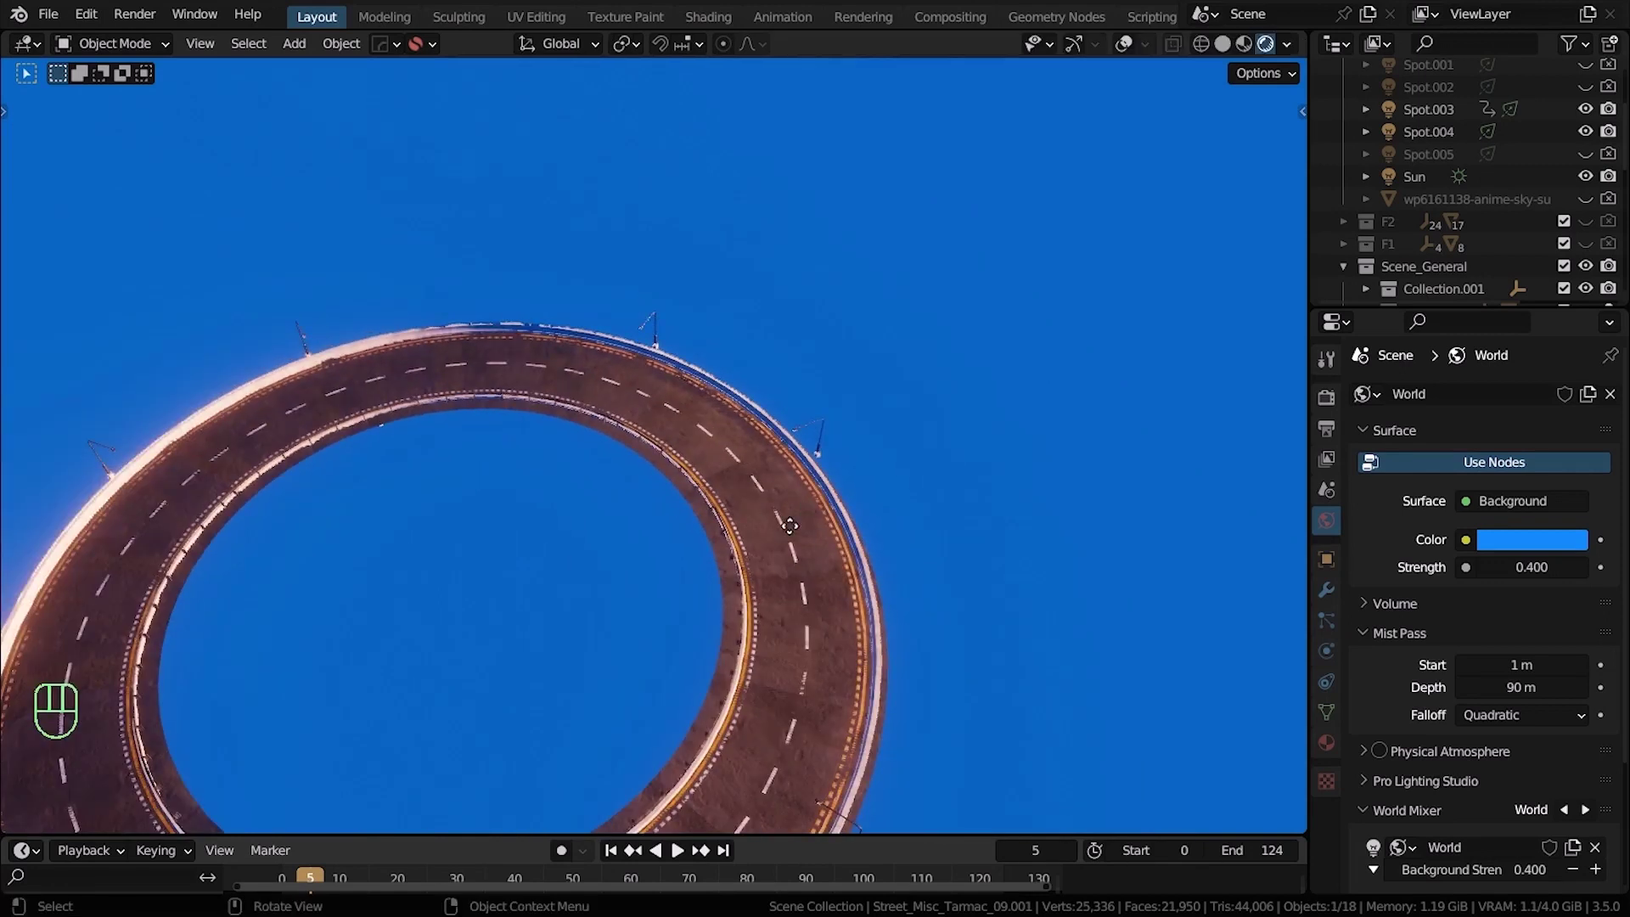
In Rendered shading, rotate the road ring about Z by roughly 26 degrees
{"action": "key", "text": "g"}
{"action": "key", "text": "Escape"}
{"action": "key", "text": "z"}
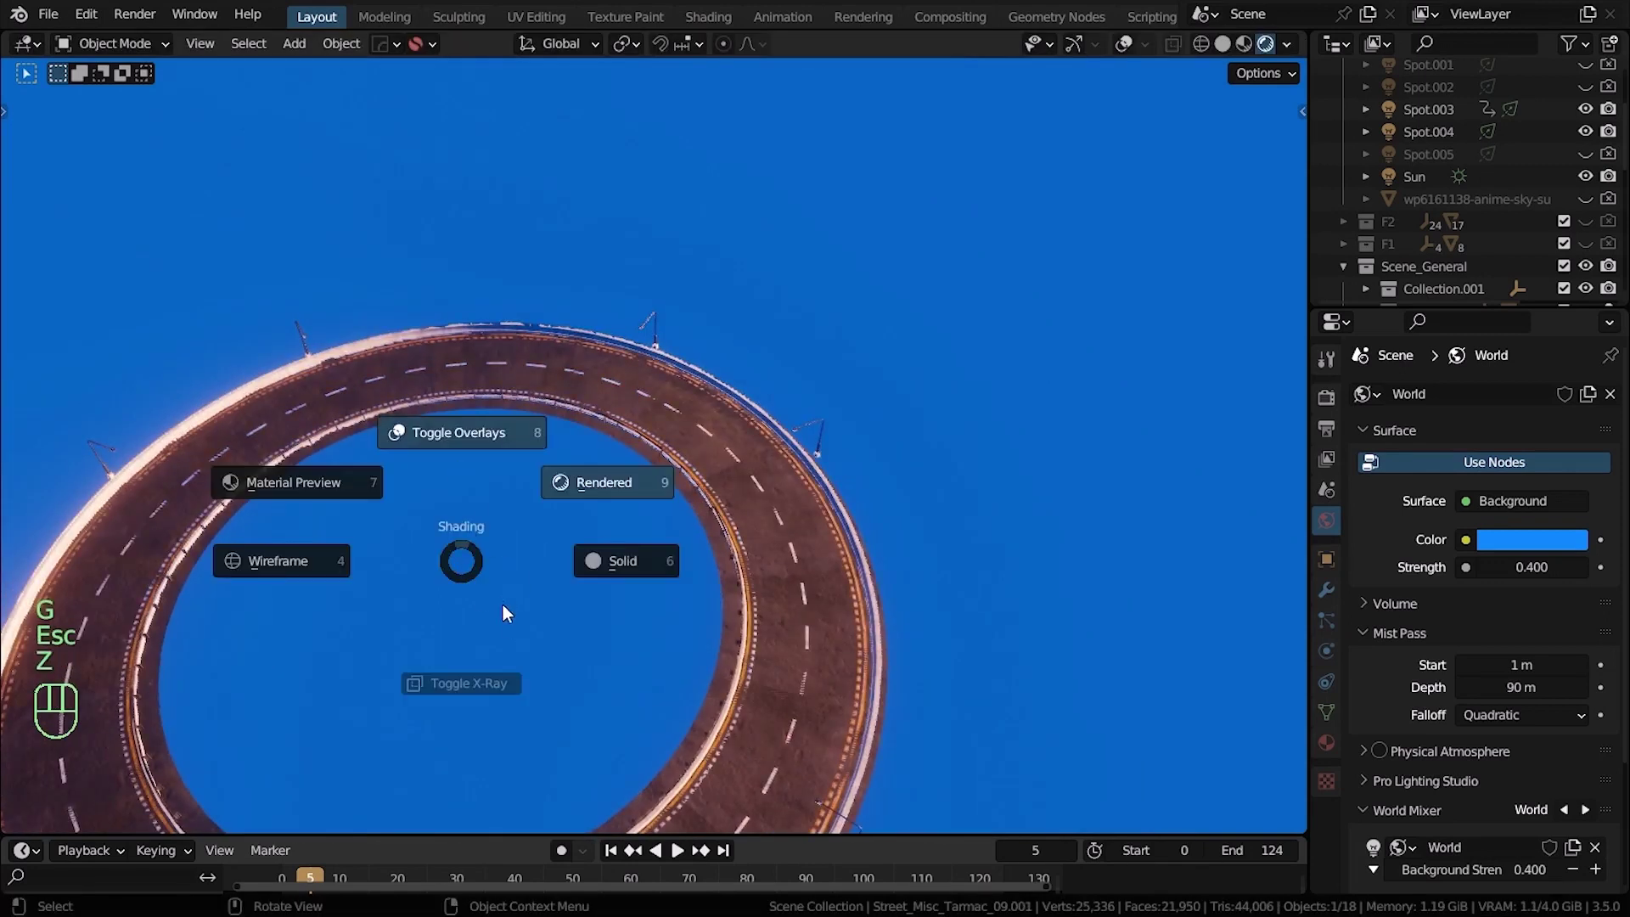
{"action": "key", "text": "r"}
{"action": "key", "text": "z"}
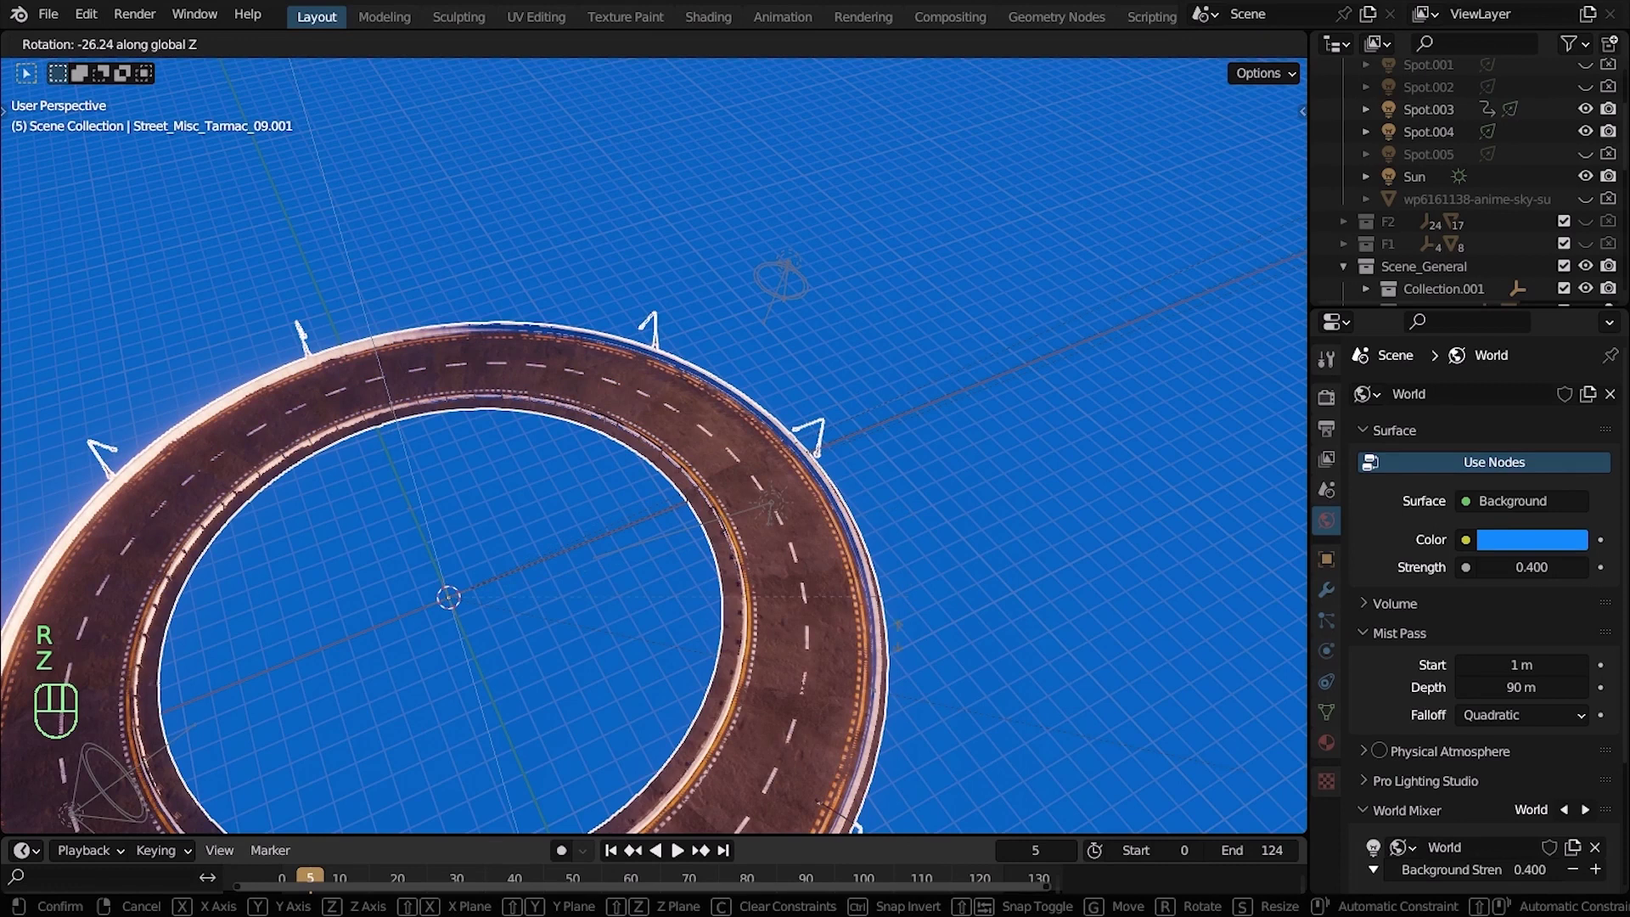
{"action": "key", "text": "Escape"}
Review the Render bloom settings and check the framing through the camera
{"action": "middle_click", "coordinate": [962, 572]}
{"action": "middle_click", "coordinate": [845, 606]}
{"action": "left_click", "coordinate": [1329, 647]}
{"action": "left_click", "coordinate": [1319, 686]}
{"action": "left_click", "coordinate": [1328, 409]}
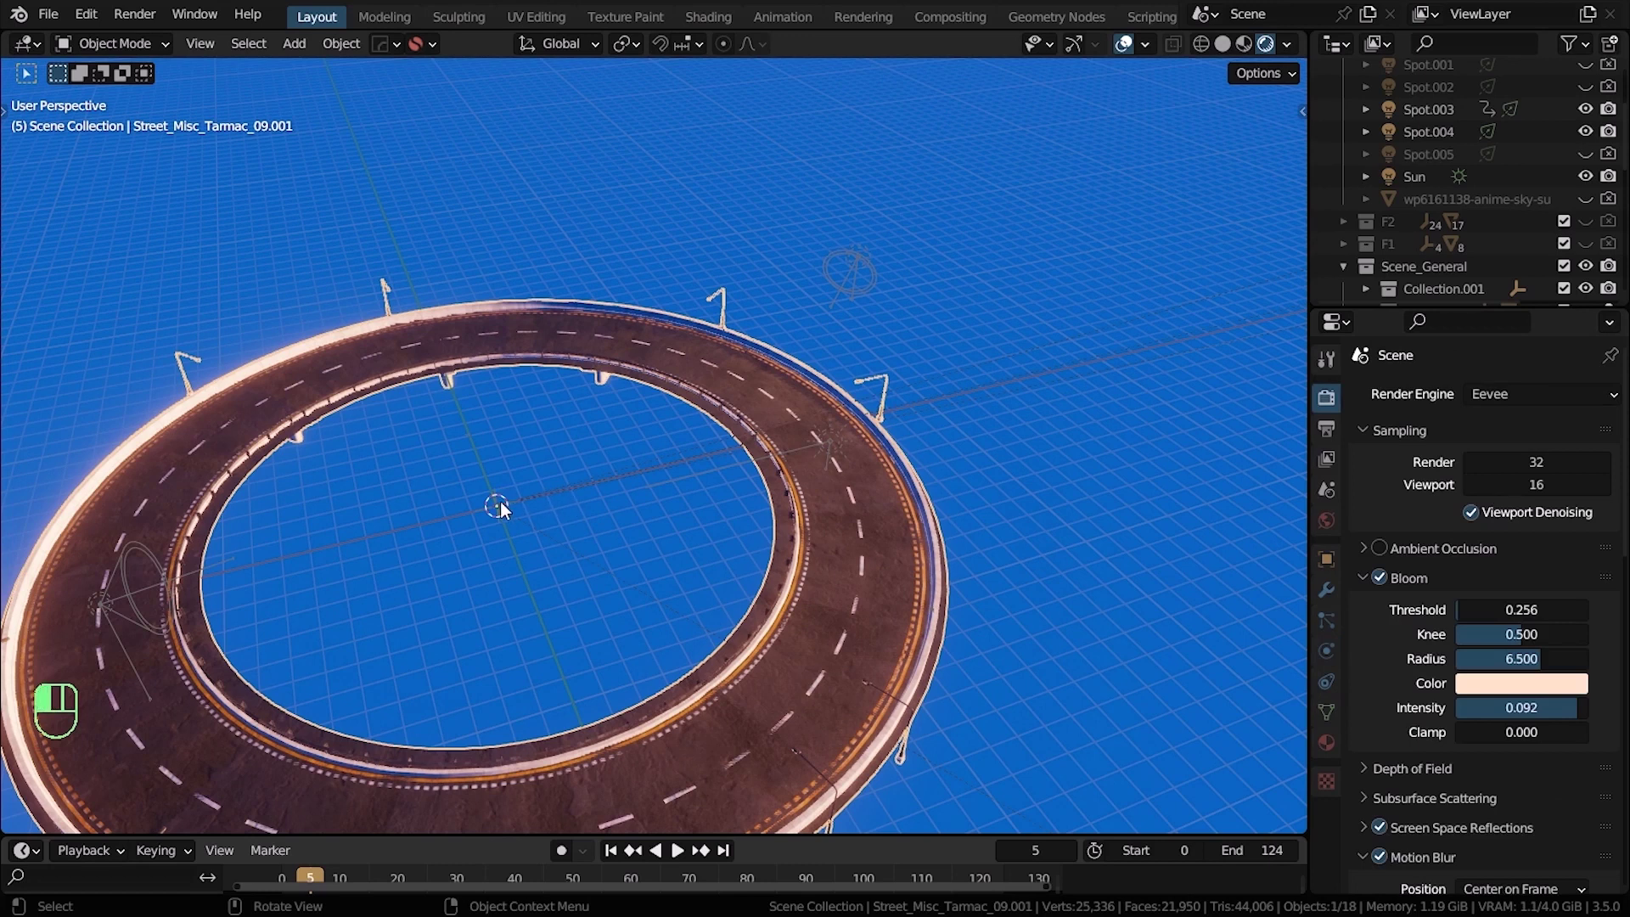
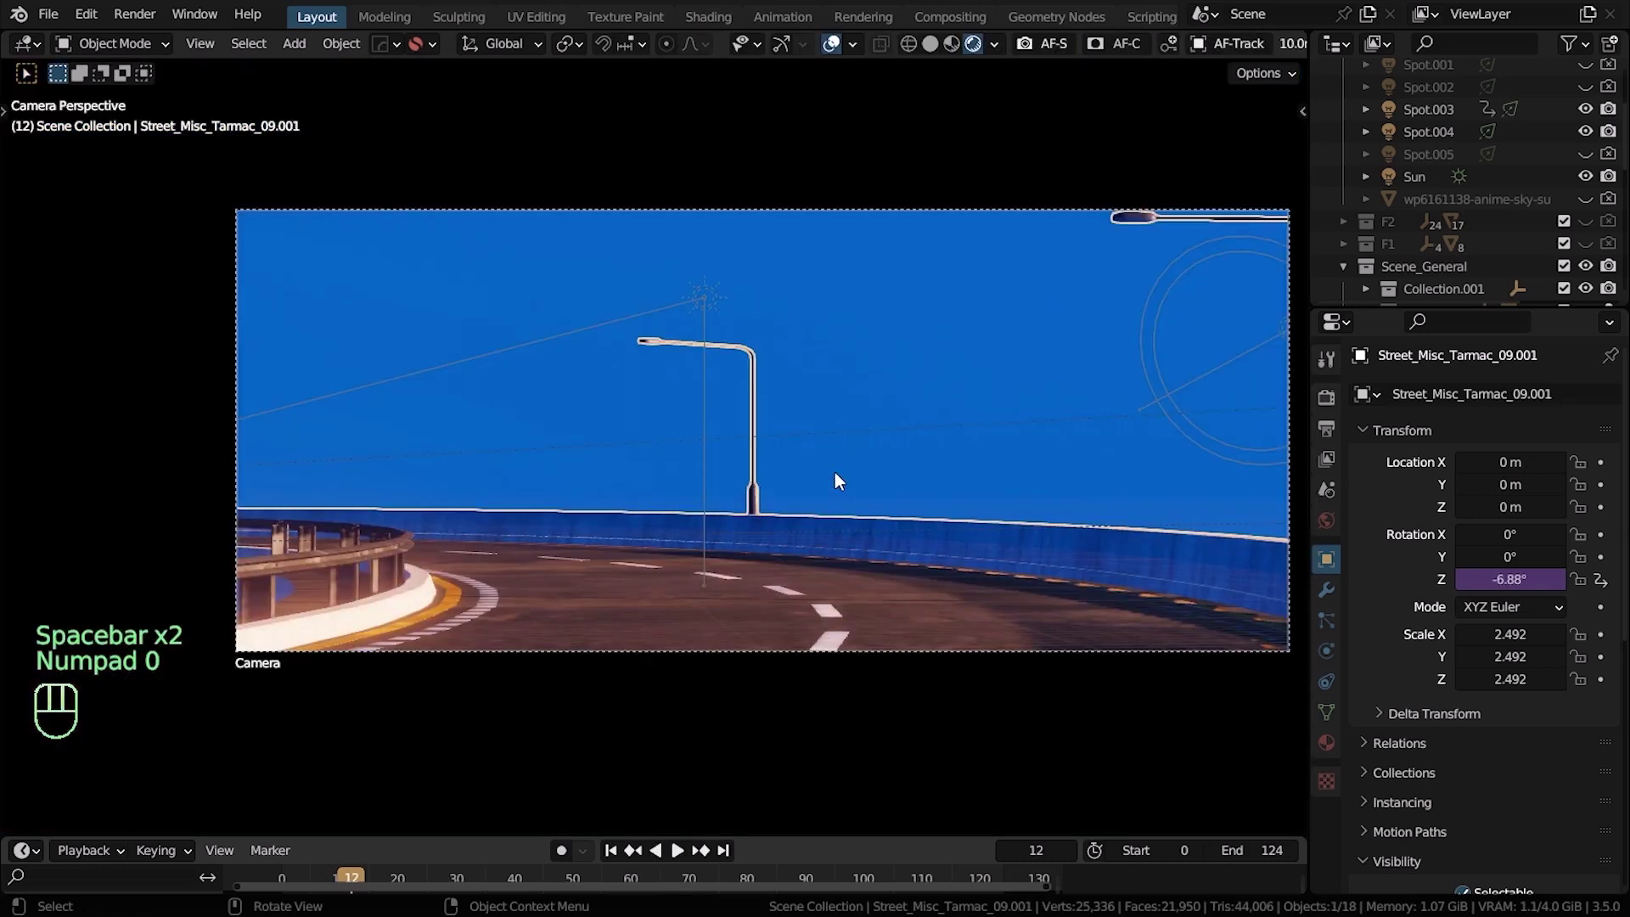
Play the drive animation, then move to the yellow car's side and select its rear wheel
{"action": "key", "text": "space"}
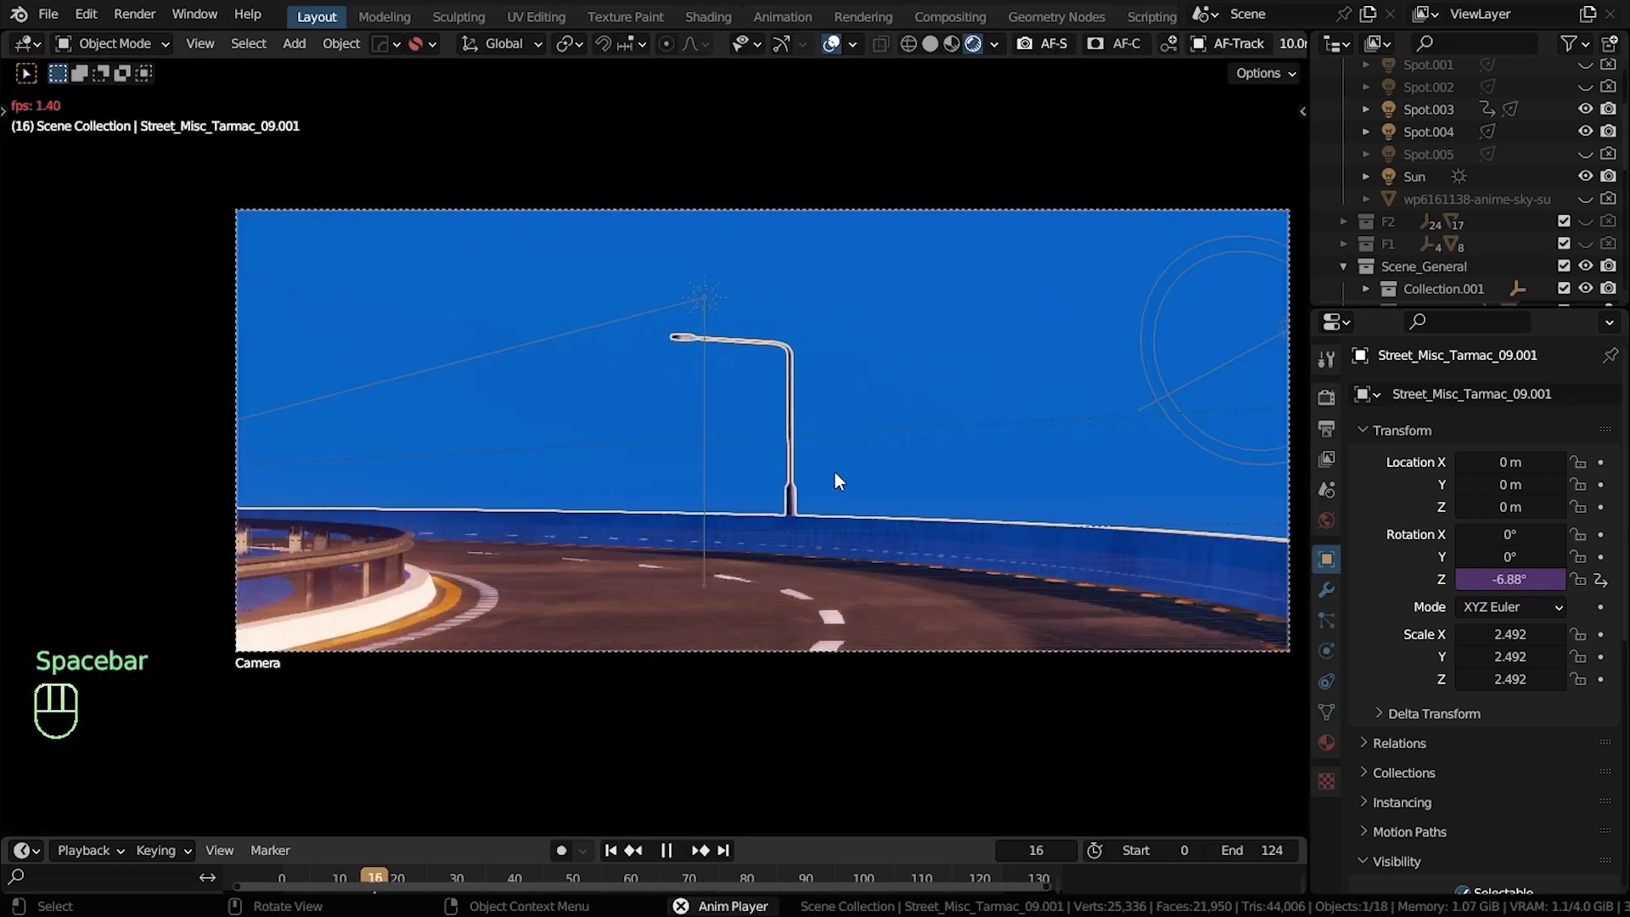
{"action": "key", "text": "space"}
{"action": "key", "text": "z"}
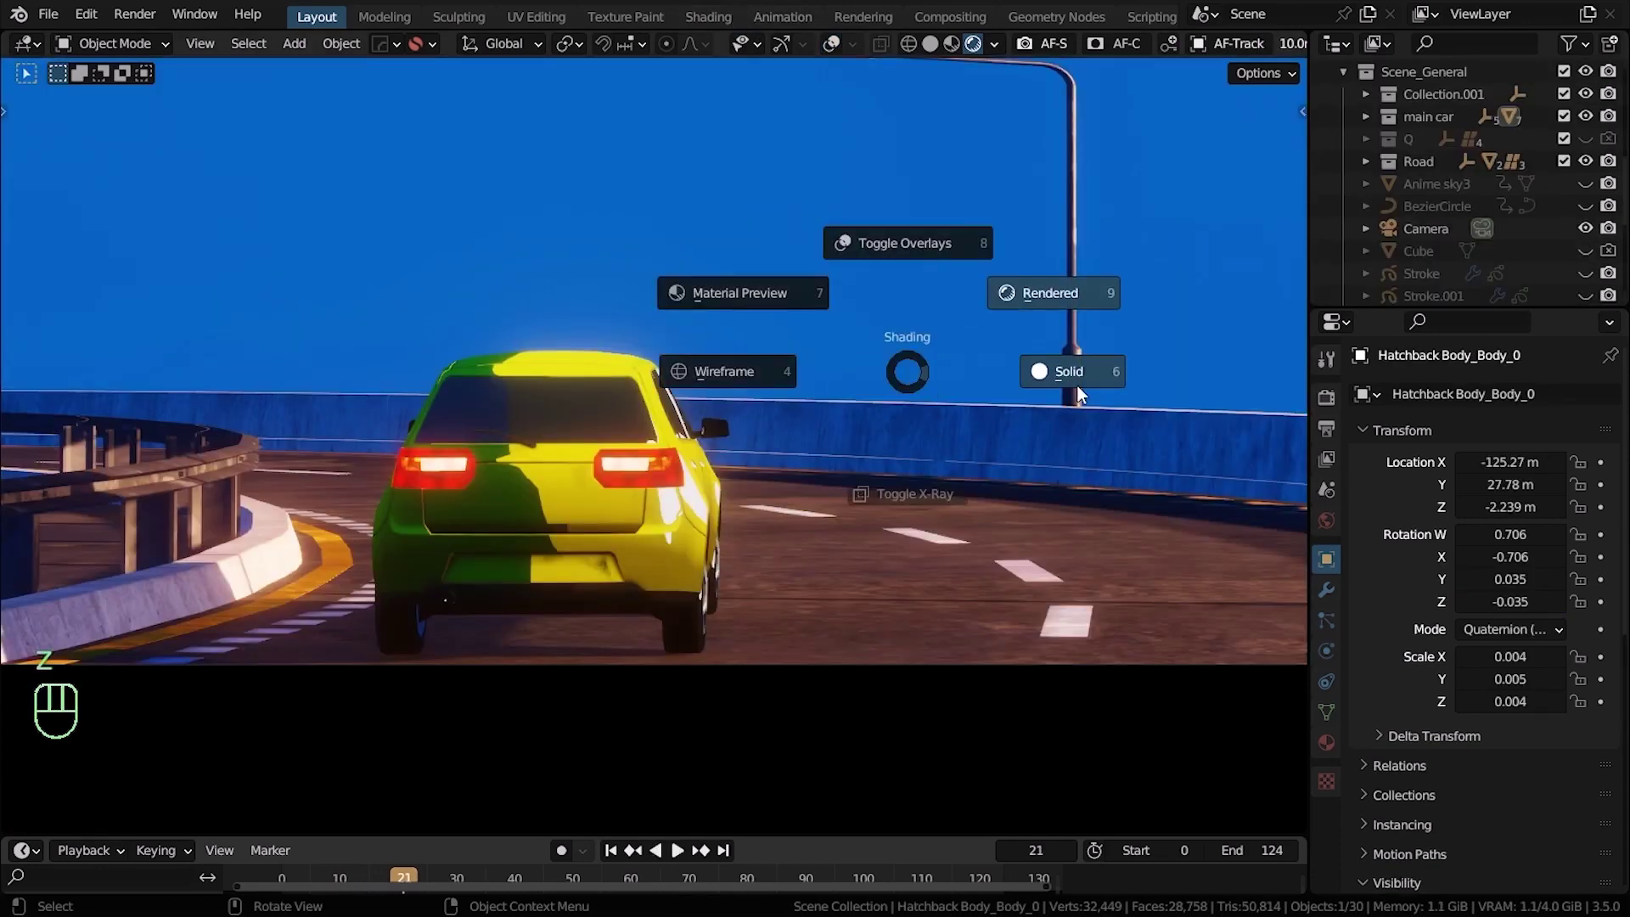
{"action": "middle_click", "coordinate": [582, 367]}
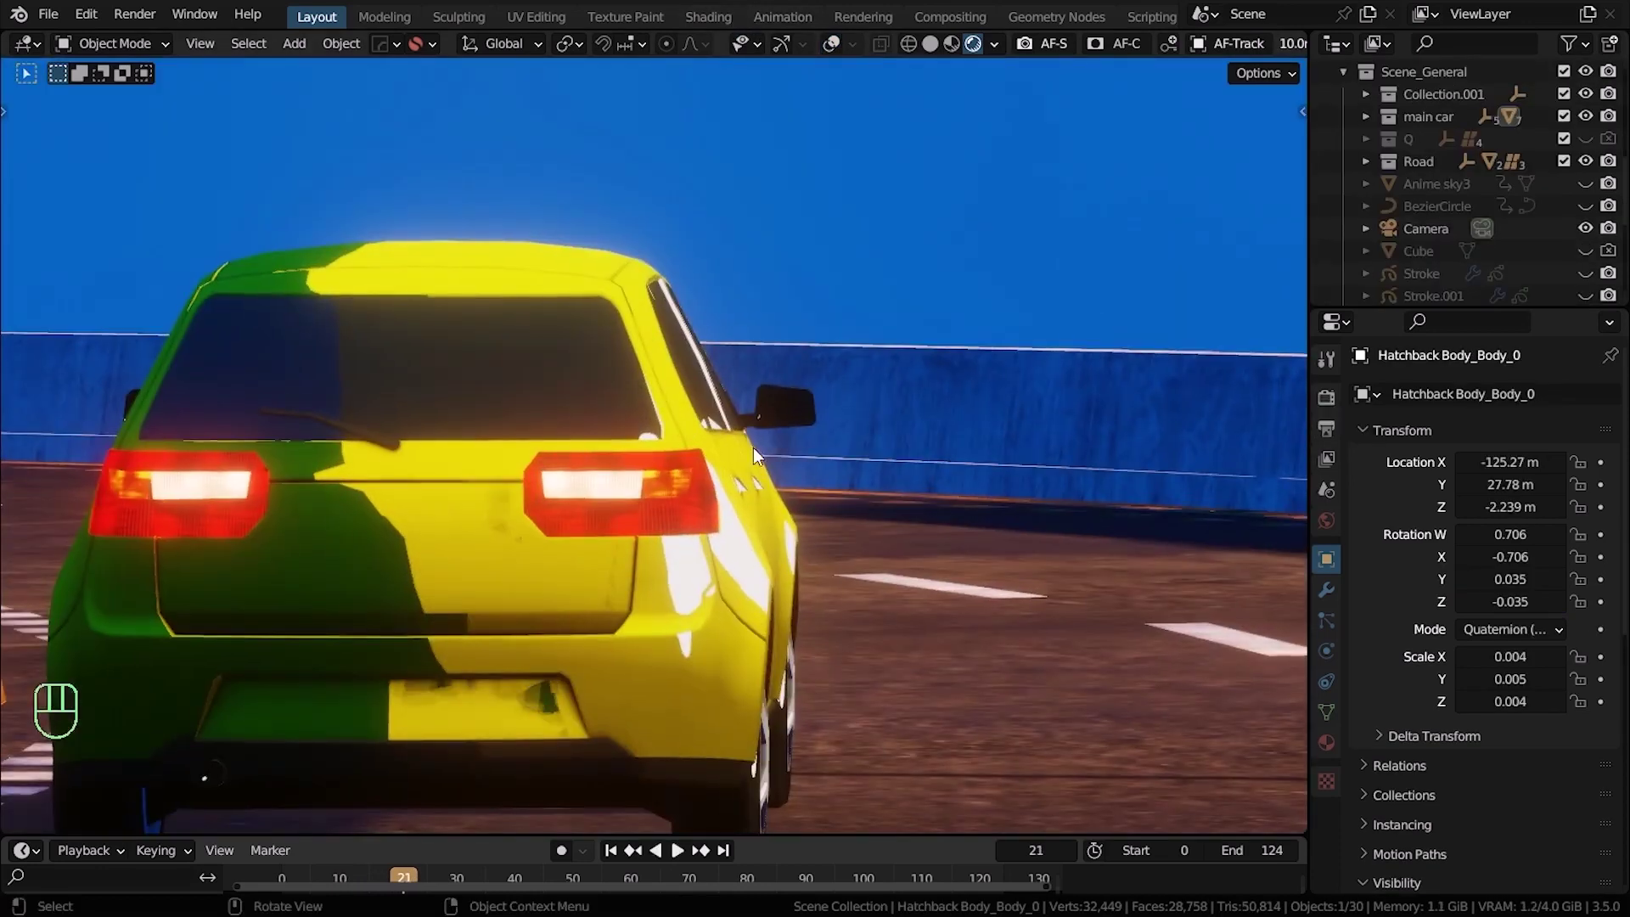
{"action": "middle_click", "coordinate": [742, 645]}
{"action": "left_click_drag", "start_coordinate": [723, 466], "coordinate": [809, 578]}
{"action": "left_click_drag", "start_coordinate": [798, 577], "coordinate": [656, 540]}
{"action": "left_click_drag", "start_coordinate": [635, 482], "coordinate": [685, 559]}
{"action": "middle_click", "coordinate": [625, 528]}
{"action": "middle_click", "coordinate": [652, 525]}
{"action": "left_click_drag", "start_coordinate": [698, 403], "coordinate": [529, 530]}
{"action": "left_click_drag", "start_coordinate": [662, 519], "coordinate": [657, 548]}
{"action": "left_click_drag", "start_coordinate": [630, 500], "coordinate": [532, 541]}
{"action": "left_click_drag", "start_coordinate": [537, 541], "coordinate": [542, 517]}
{"action": "left_click", "coordinate": [543, 515]}
Drive the wheel's X rotation by frame/4 in Solid shading and replay through the camera to check the spin
{"action": "key", "text": "r"}
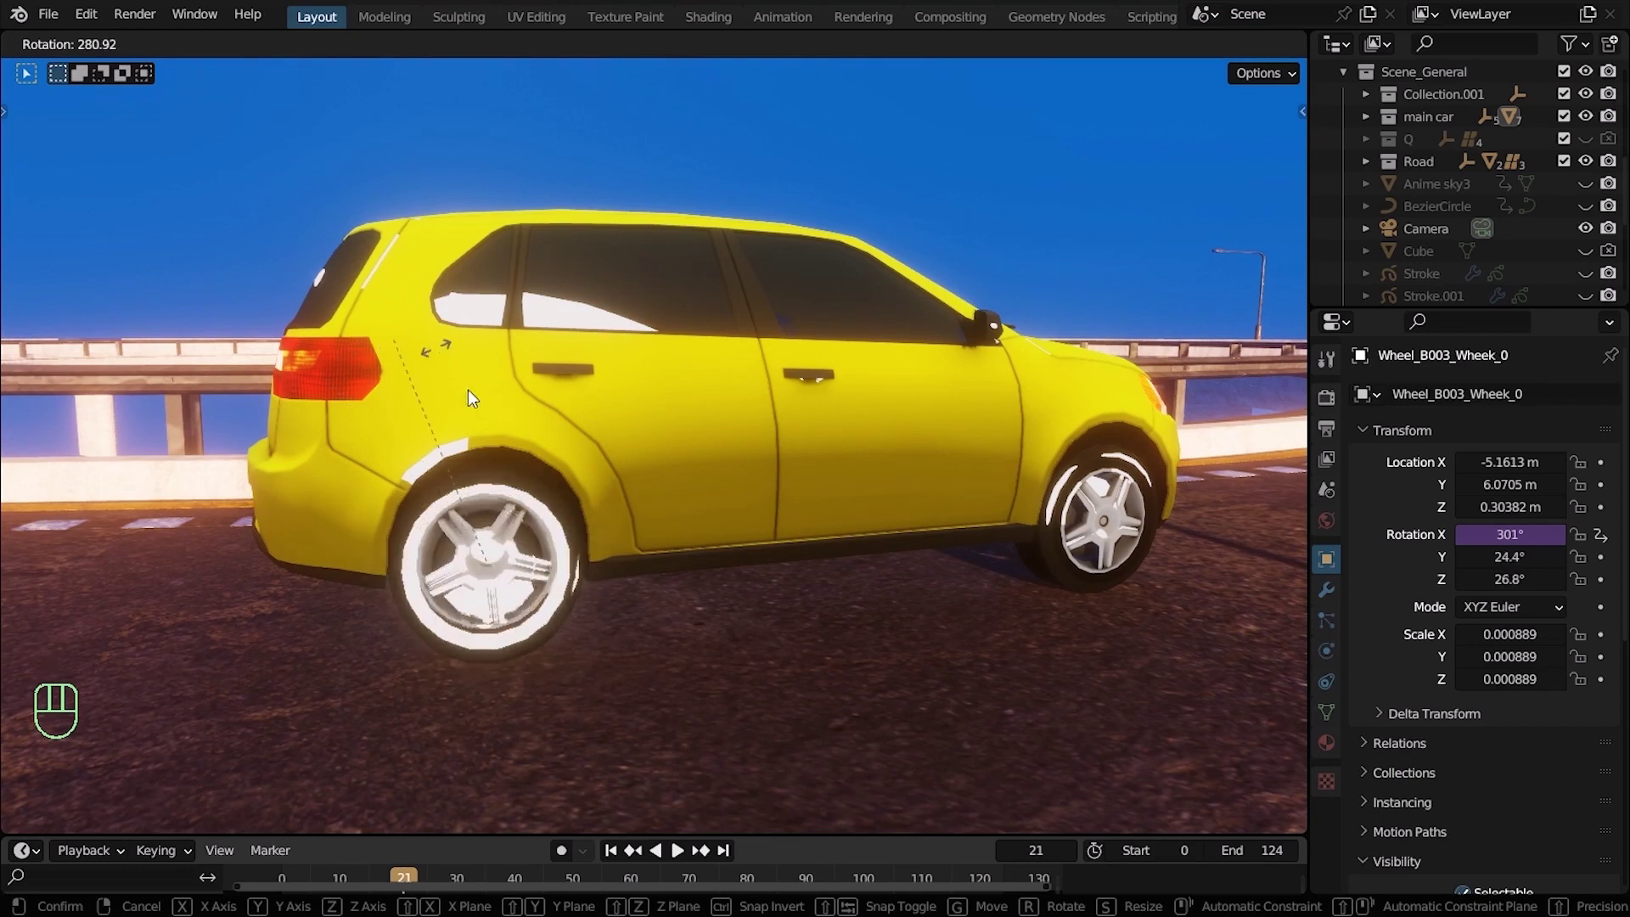
{"action": "key", "text": "Escape"}
{"action": "key", "text": "z"}
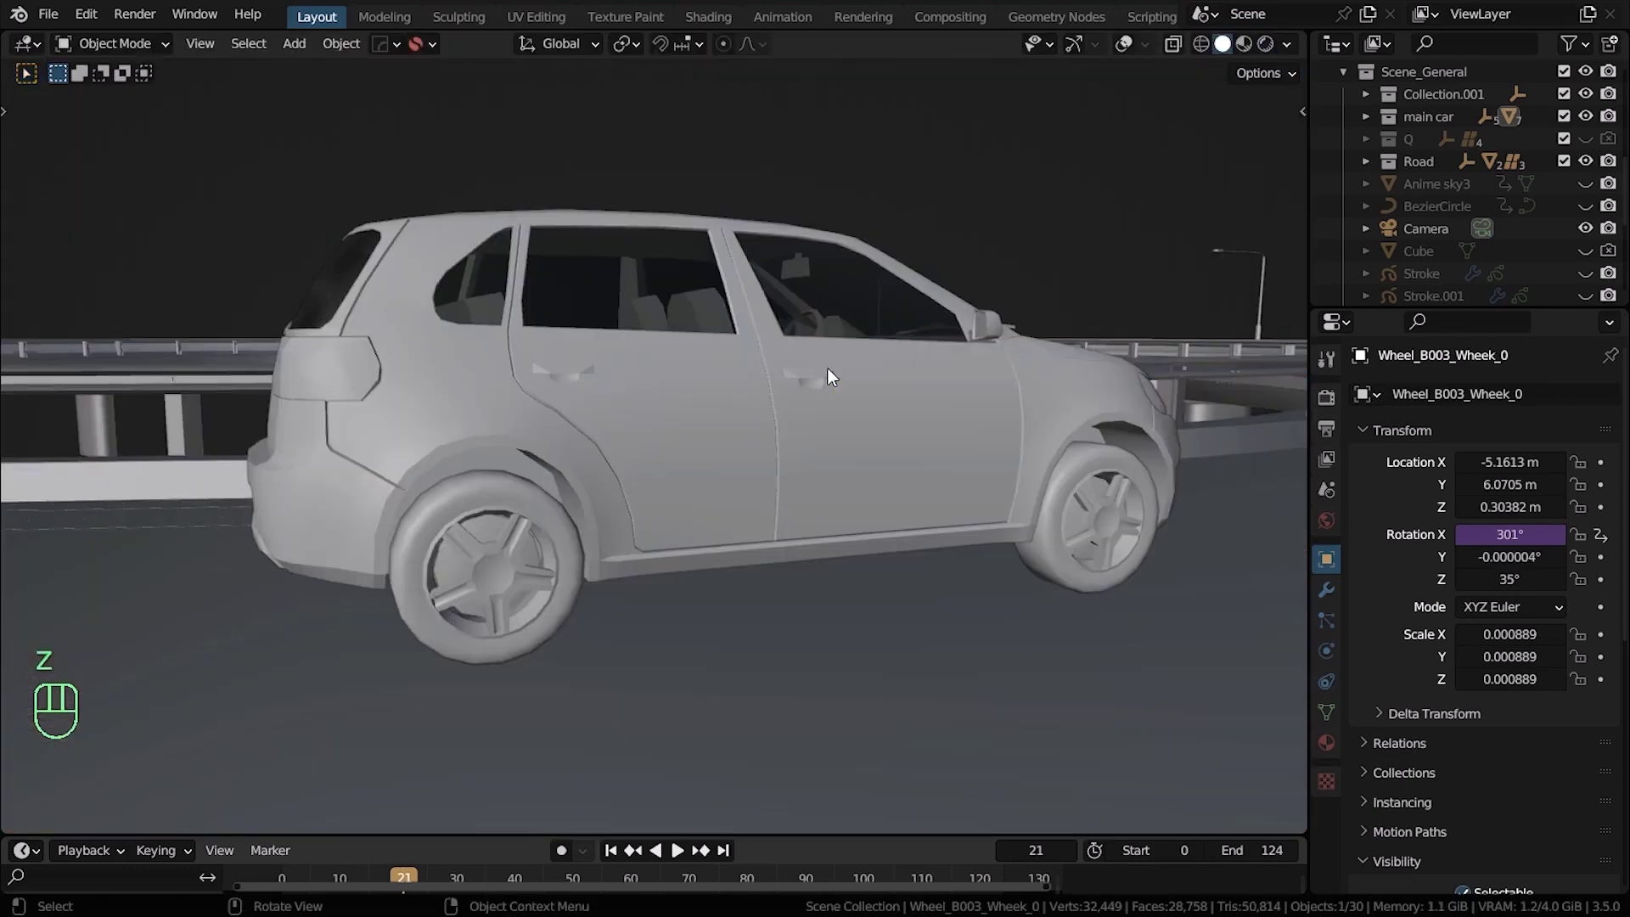
{"action": "key", "text": "r"}
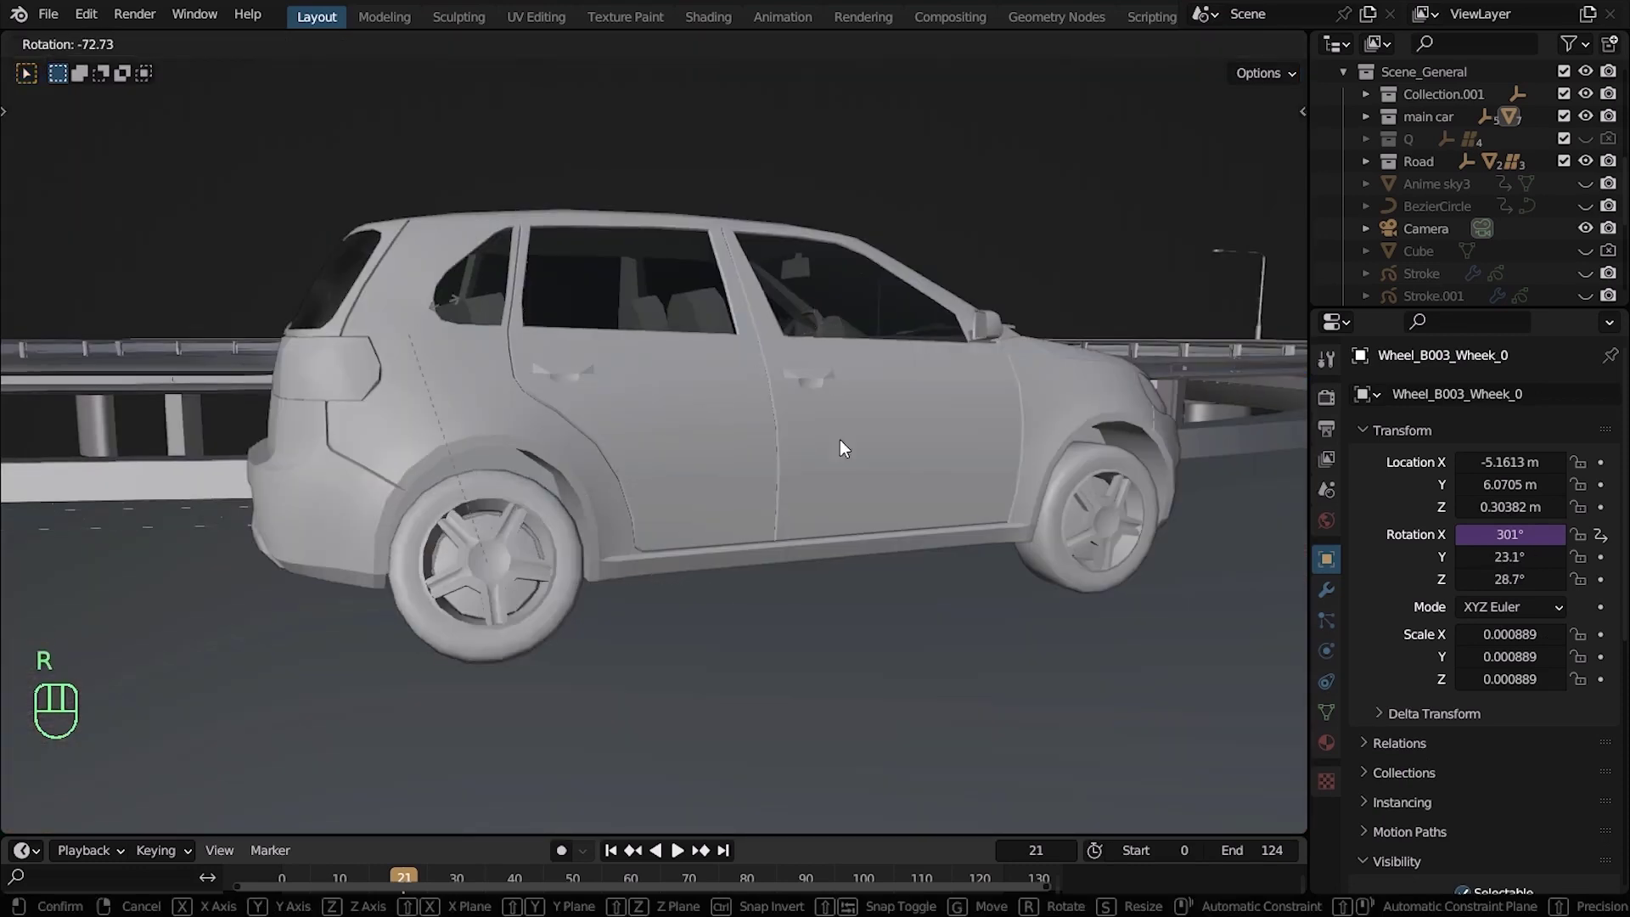
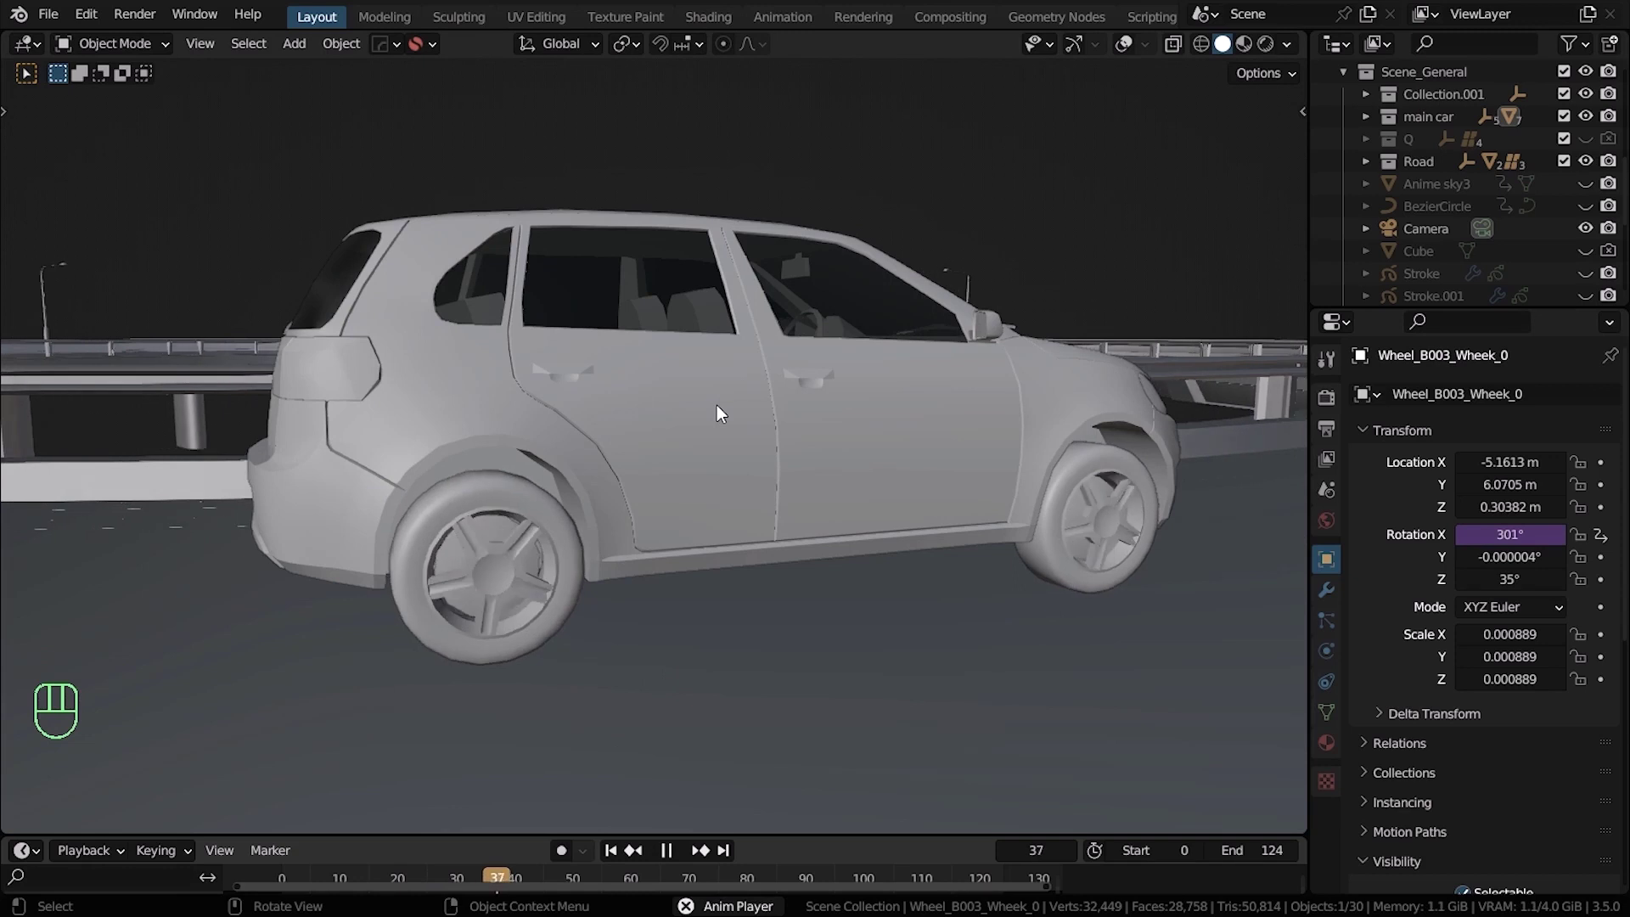
{"action": "key", "text": "space"}
{"action": "key", "text": "KP_0"}
{"action": "key", "text": "space"}
{"action": "key", "text": "space"}
{"action": "middle_click", "coordinate": [831, 341]}
{"action": "key", "text": "z"}
{"action": "left_click_drag", "start_coordinate": [855, 423], "coordinate": [793, 421]}
{"action": "middle_click", "coordinate": [798, 434]}
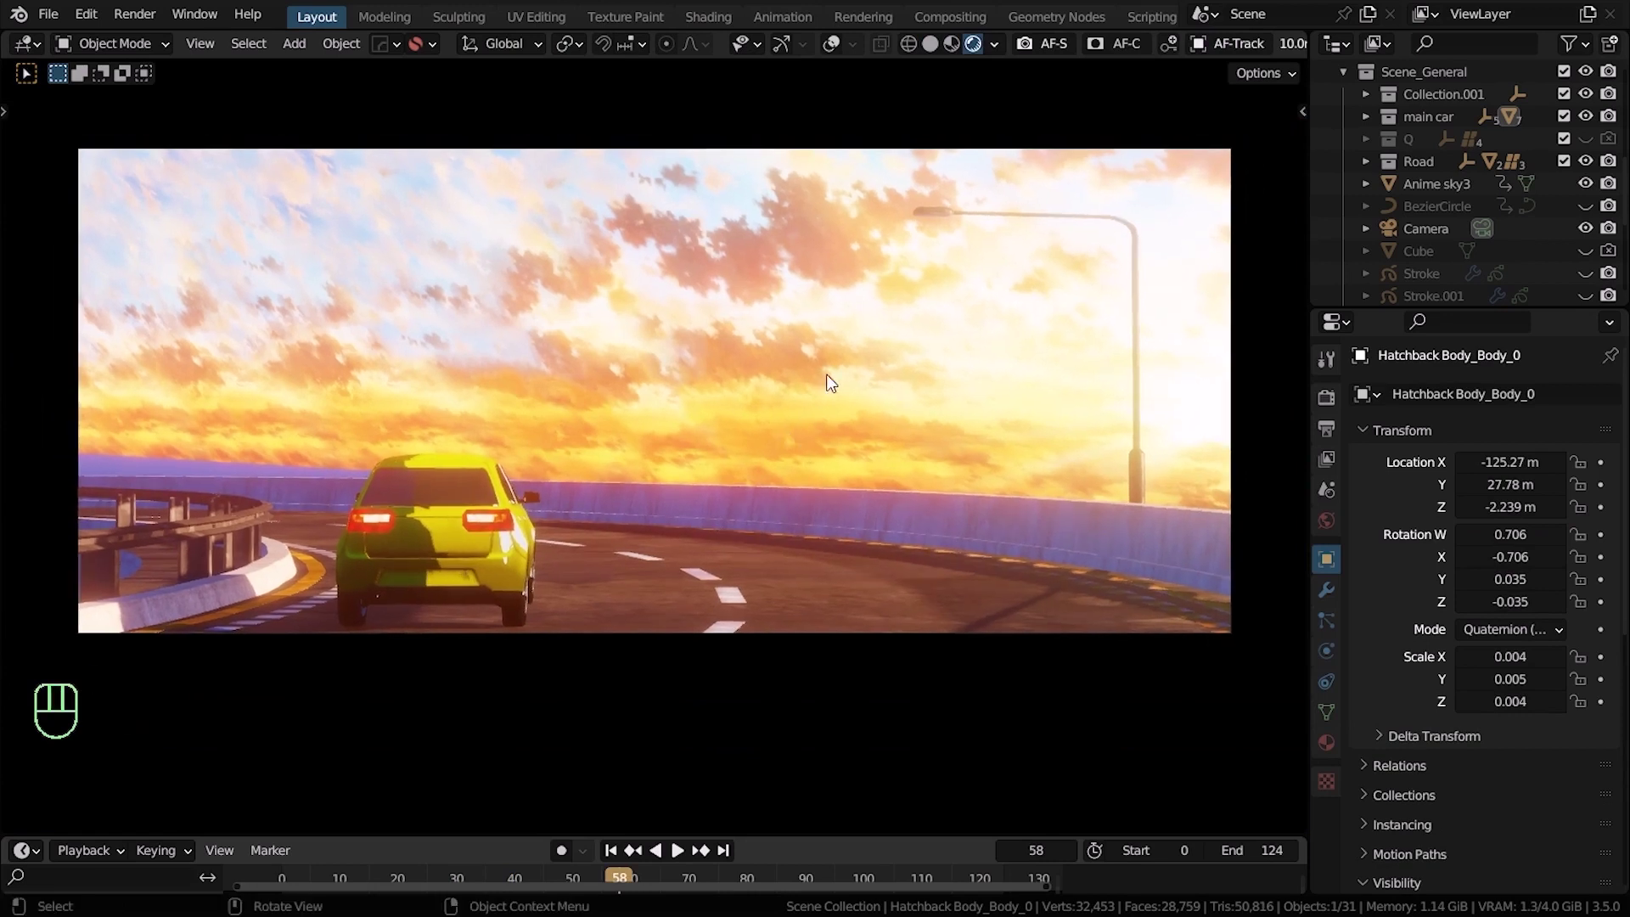
{"action": "key", "text": "z"}
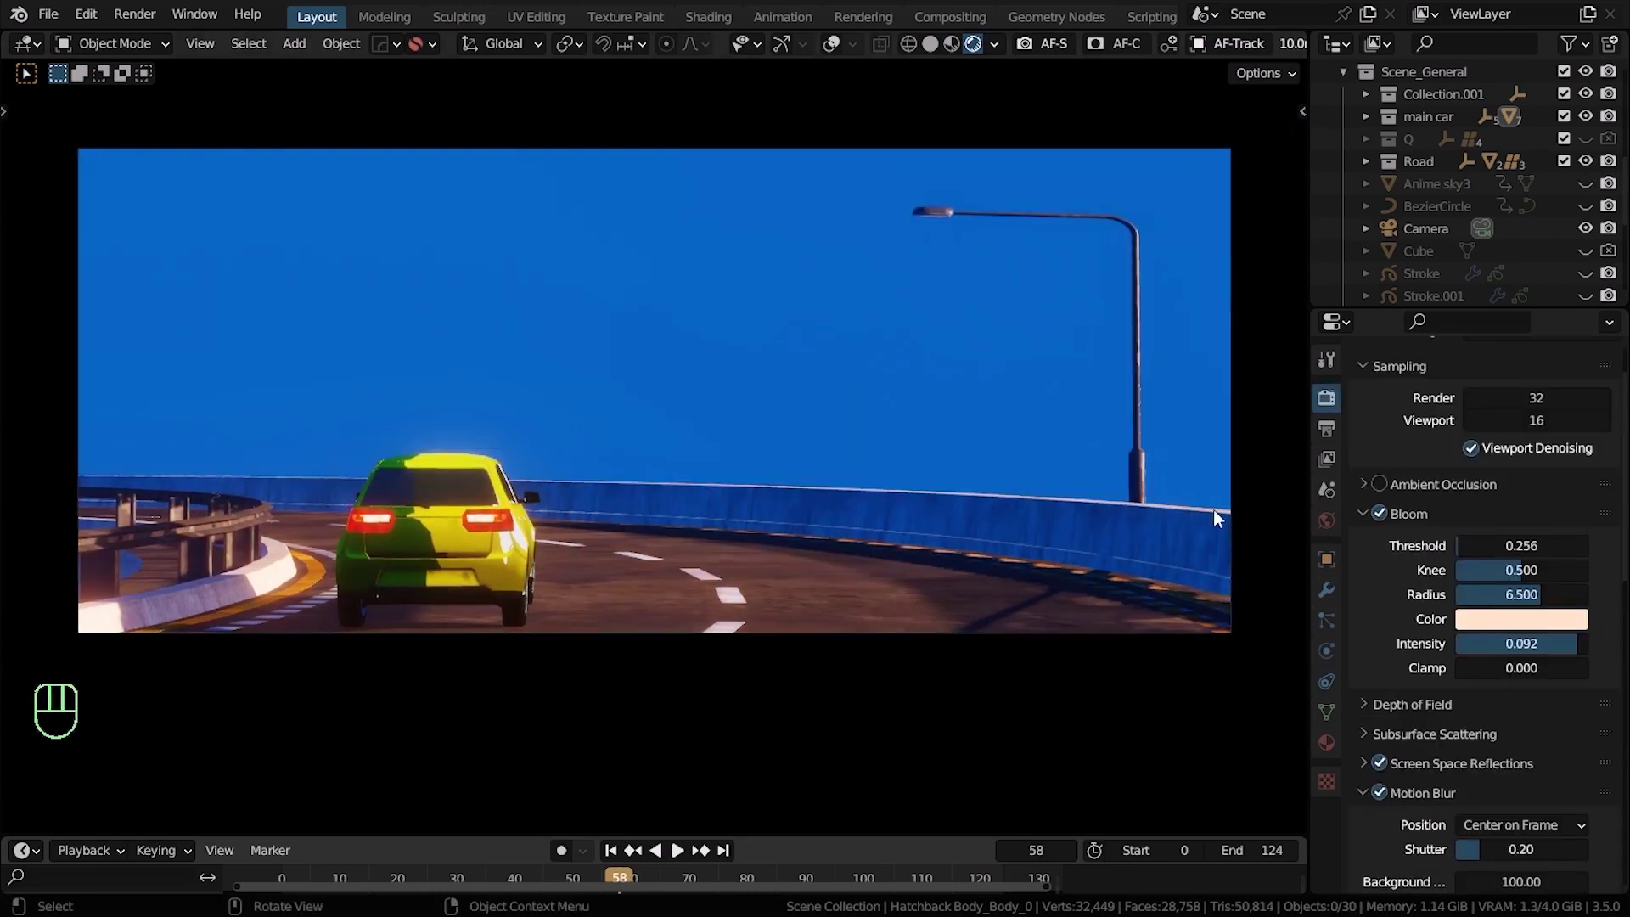
{"action": "left_click", "coordinate": [1389, 517]}
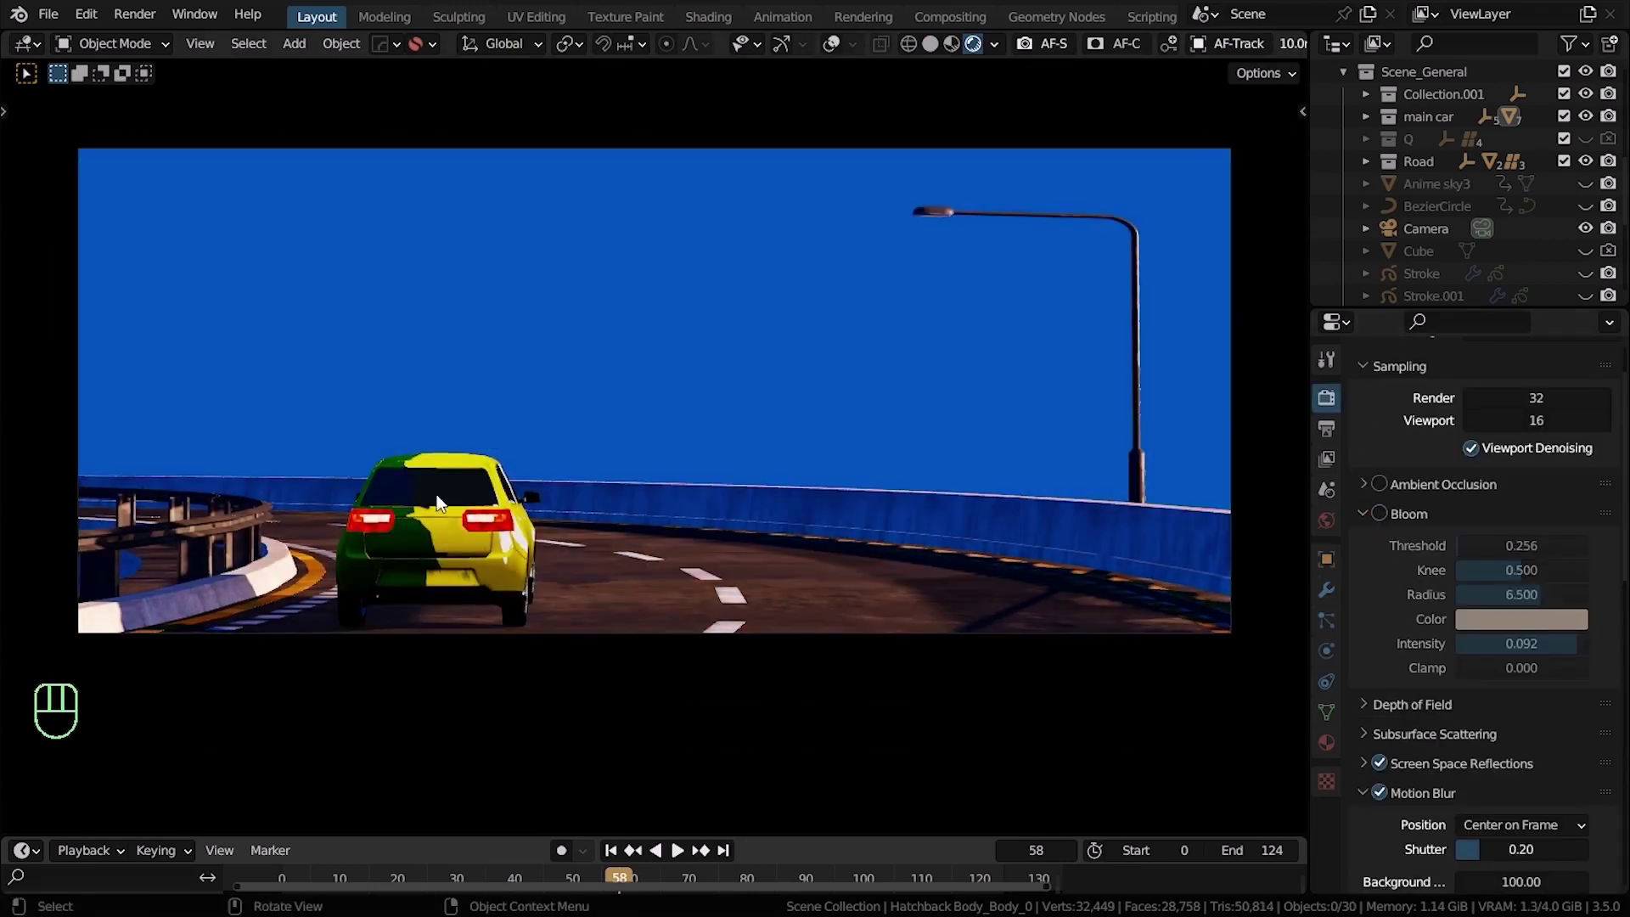
{"action": "left_click", "coordinate": [1380, 523]}
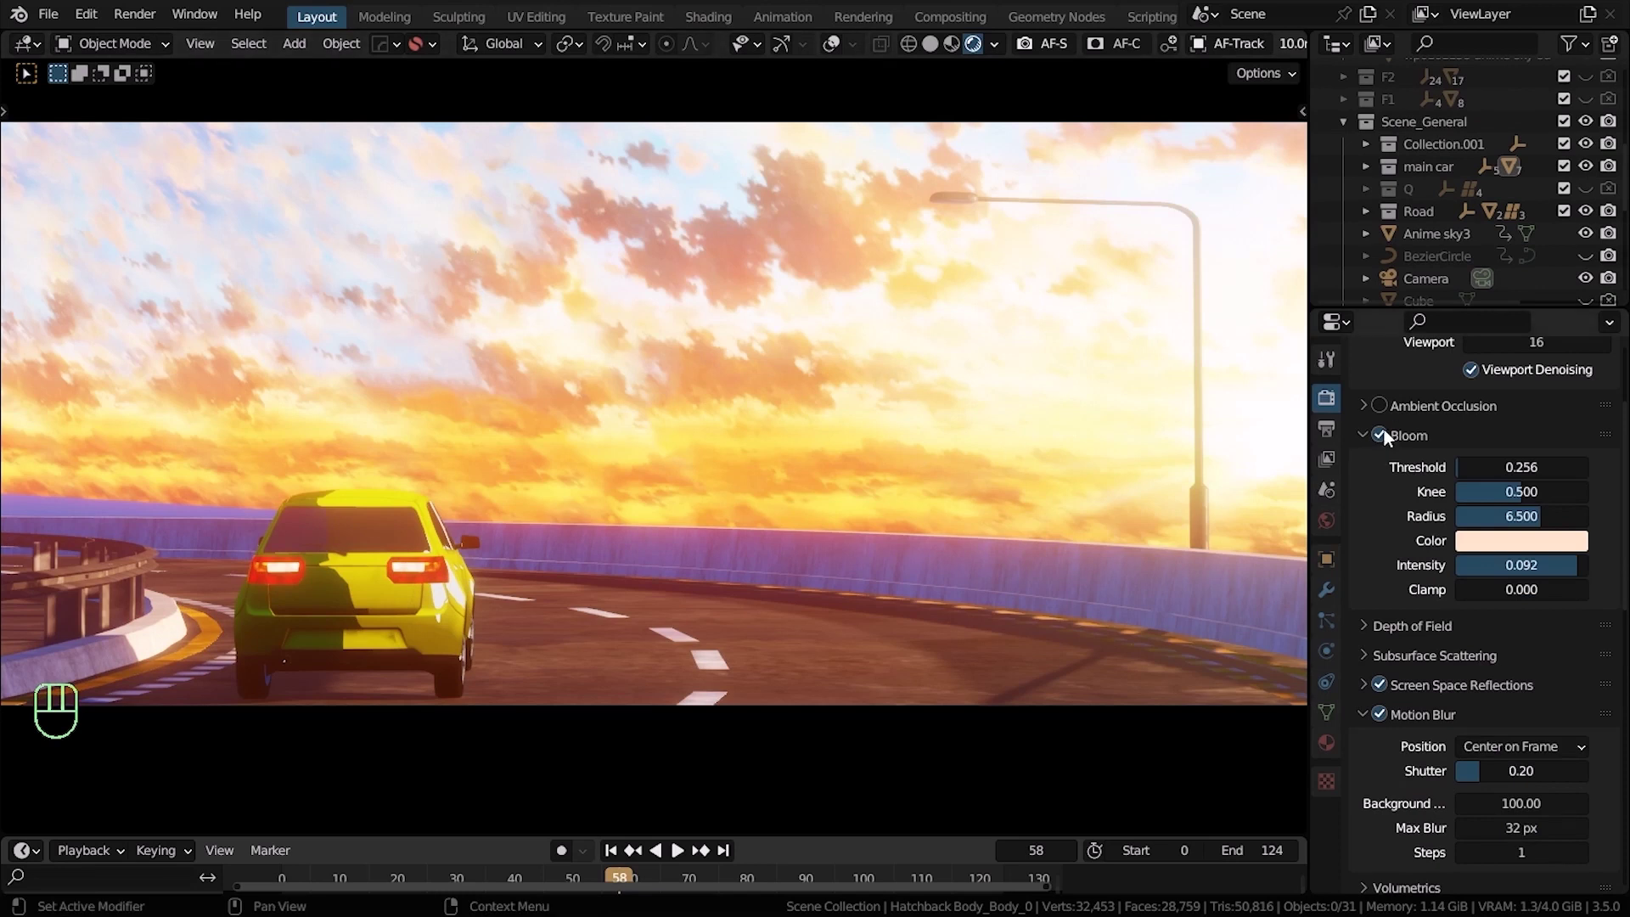
{"action": "left_click", "coordinate": [1387, 441]}
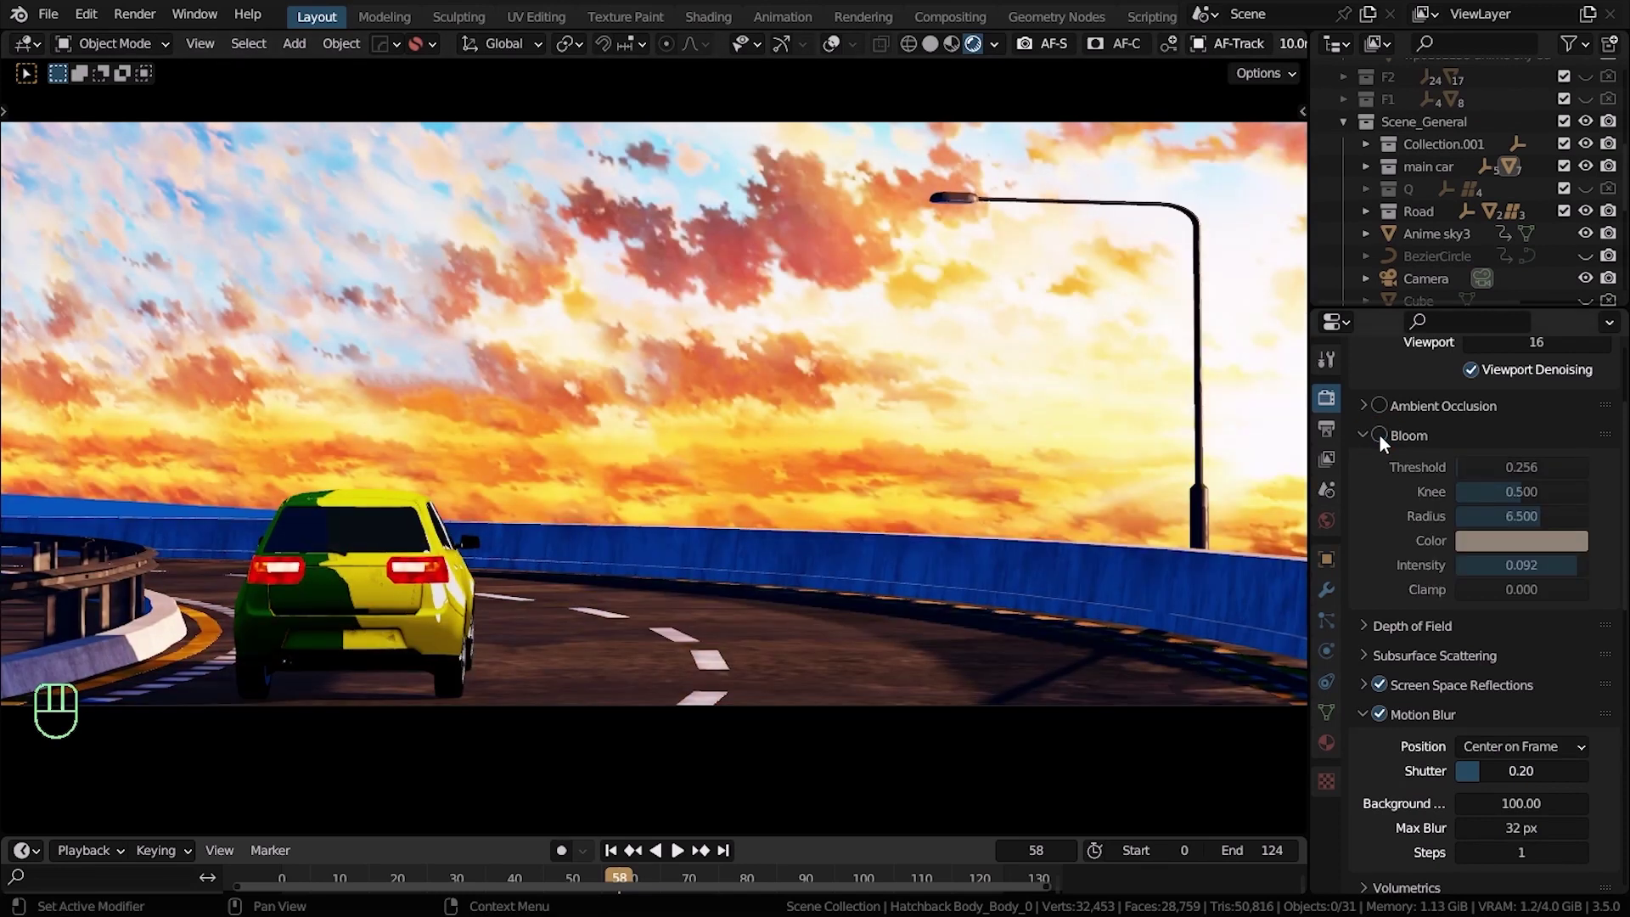
{"action": "left_click", "coordinate": [1386, 441]}
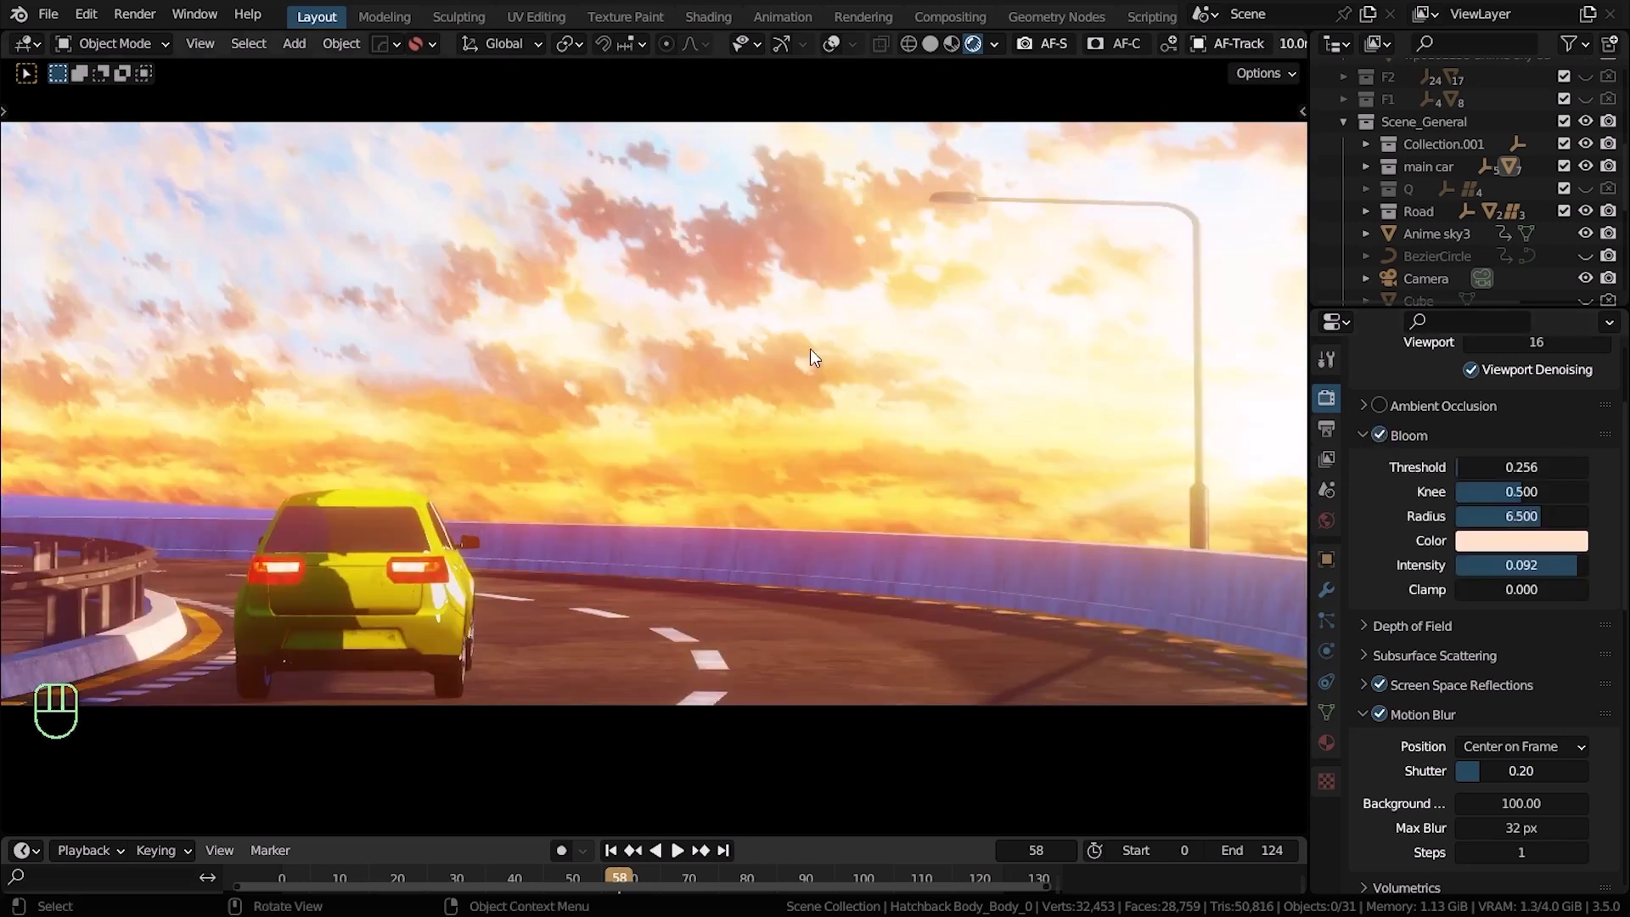
{"action": "middle_click", "coordinate": [893, 308]}
{"action": "left_click", "coordinate": [732, 521]}
Leave the camera view and look down on the ring road's inner edge beside the yellow car
{"action": "middle_click", "coordinate": [884, 450]}
{"action": "middle_click", "coordinate": [828, 520]}
{"action": "left_click_drag", "start_coordinate": [814, 646], "coordinate": [720, 446]}
{"action": "middle_click", "coordinate": [665, 466]}
{"action": "left_click_drag", "start_coordinate": [831, 484], "coordinate": [752, 441]}
{"action": "key", "text": "z"}
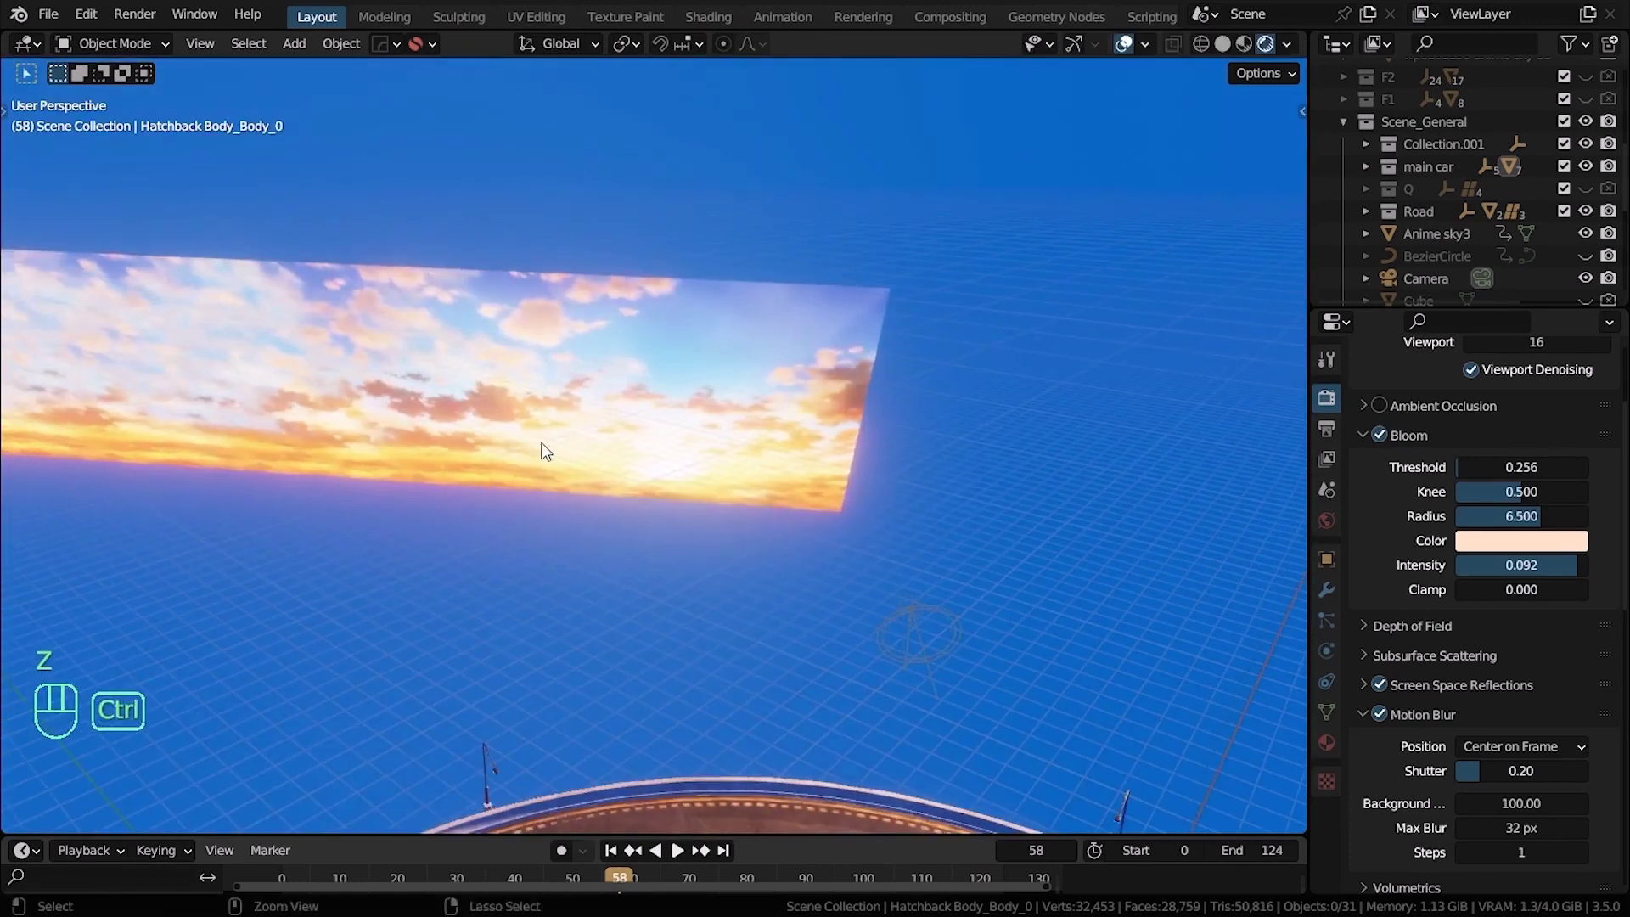
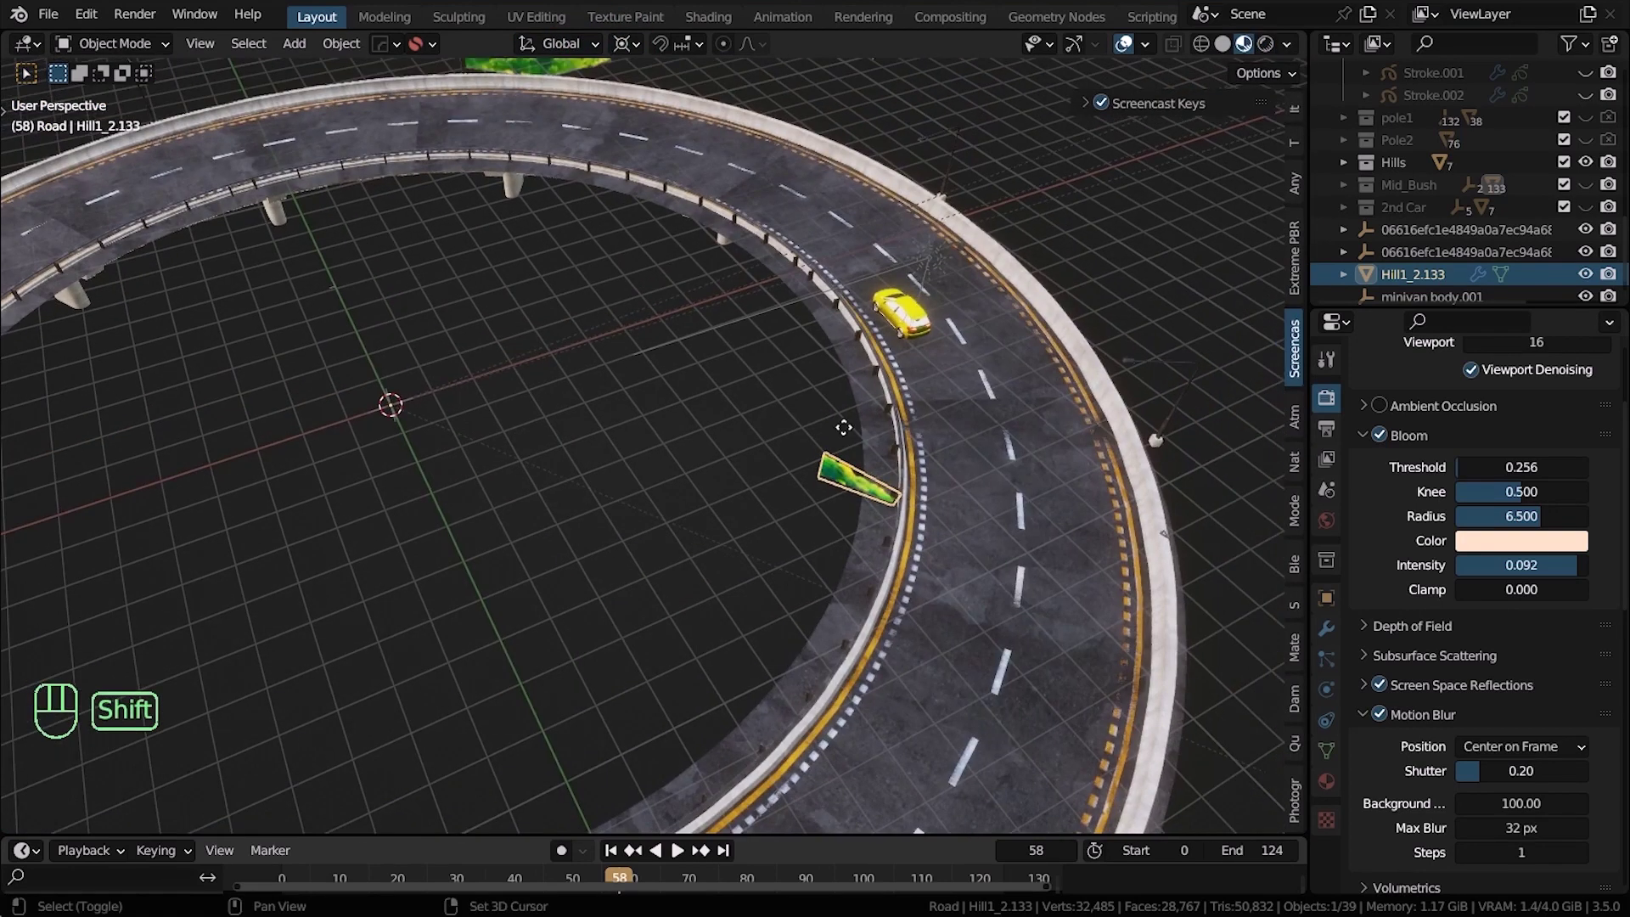
Duplicate the hill plane with Shift+D, turn it about Z, and repeat with Shift+R for more copies
{"action": "key", "text": "shift+d"}
{"action": "key", "text": "r"}
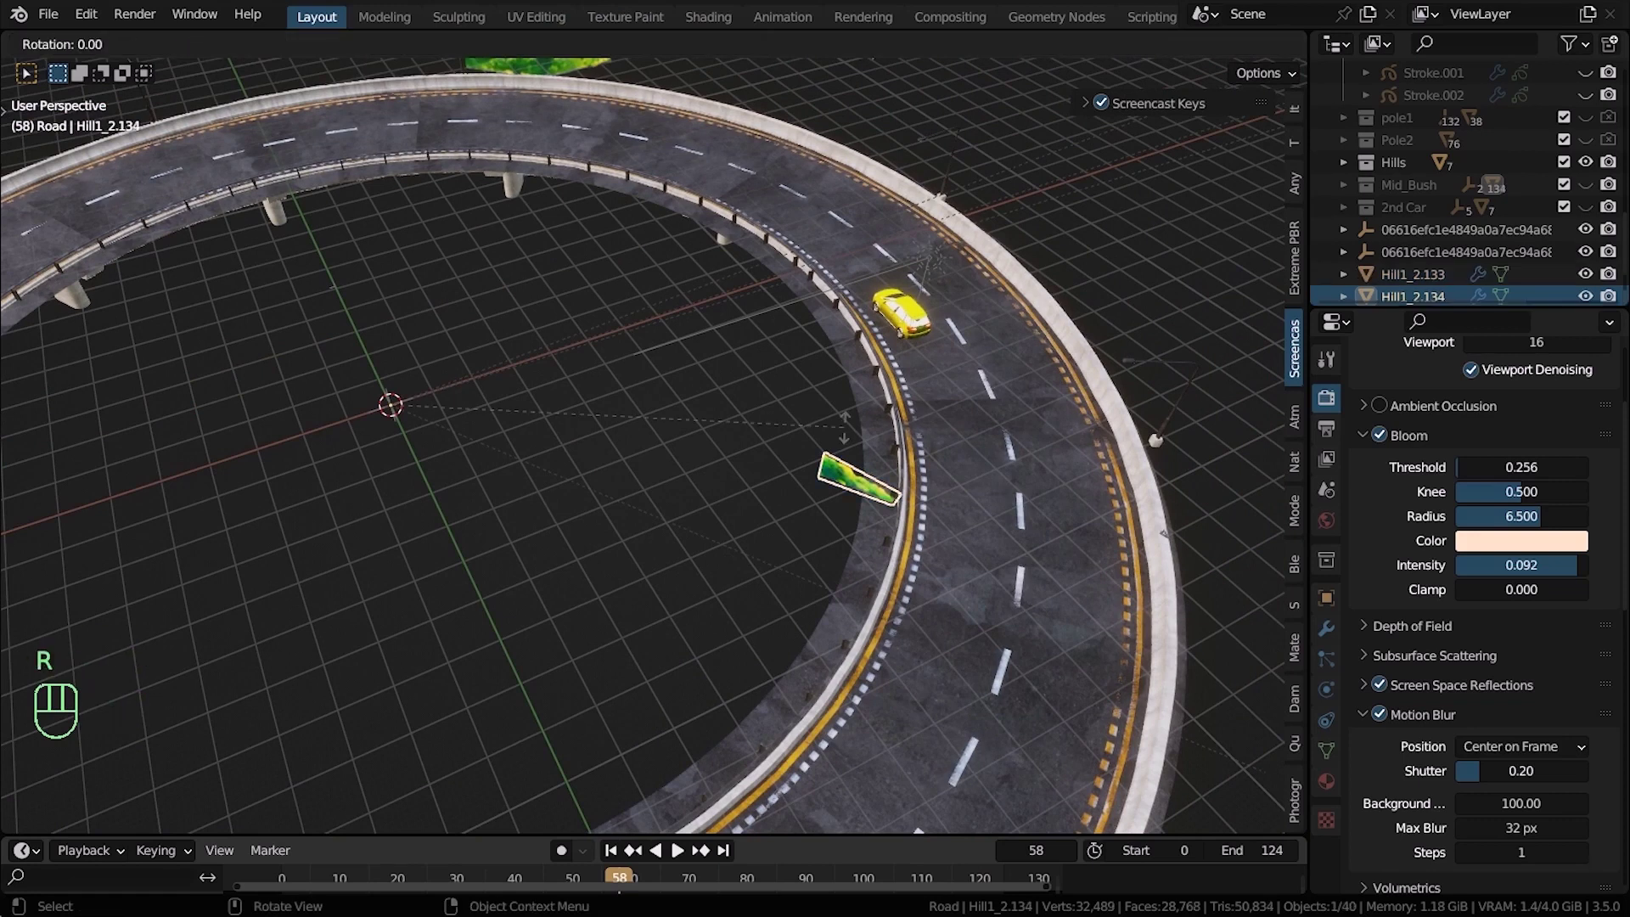
{"action": "key", "text": "z"}
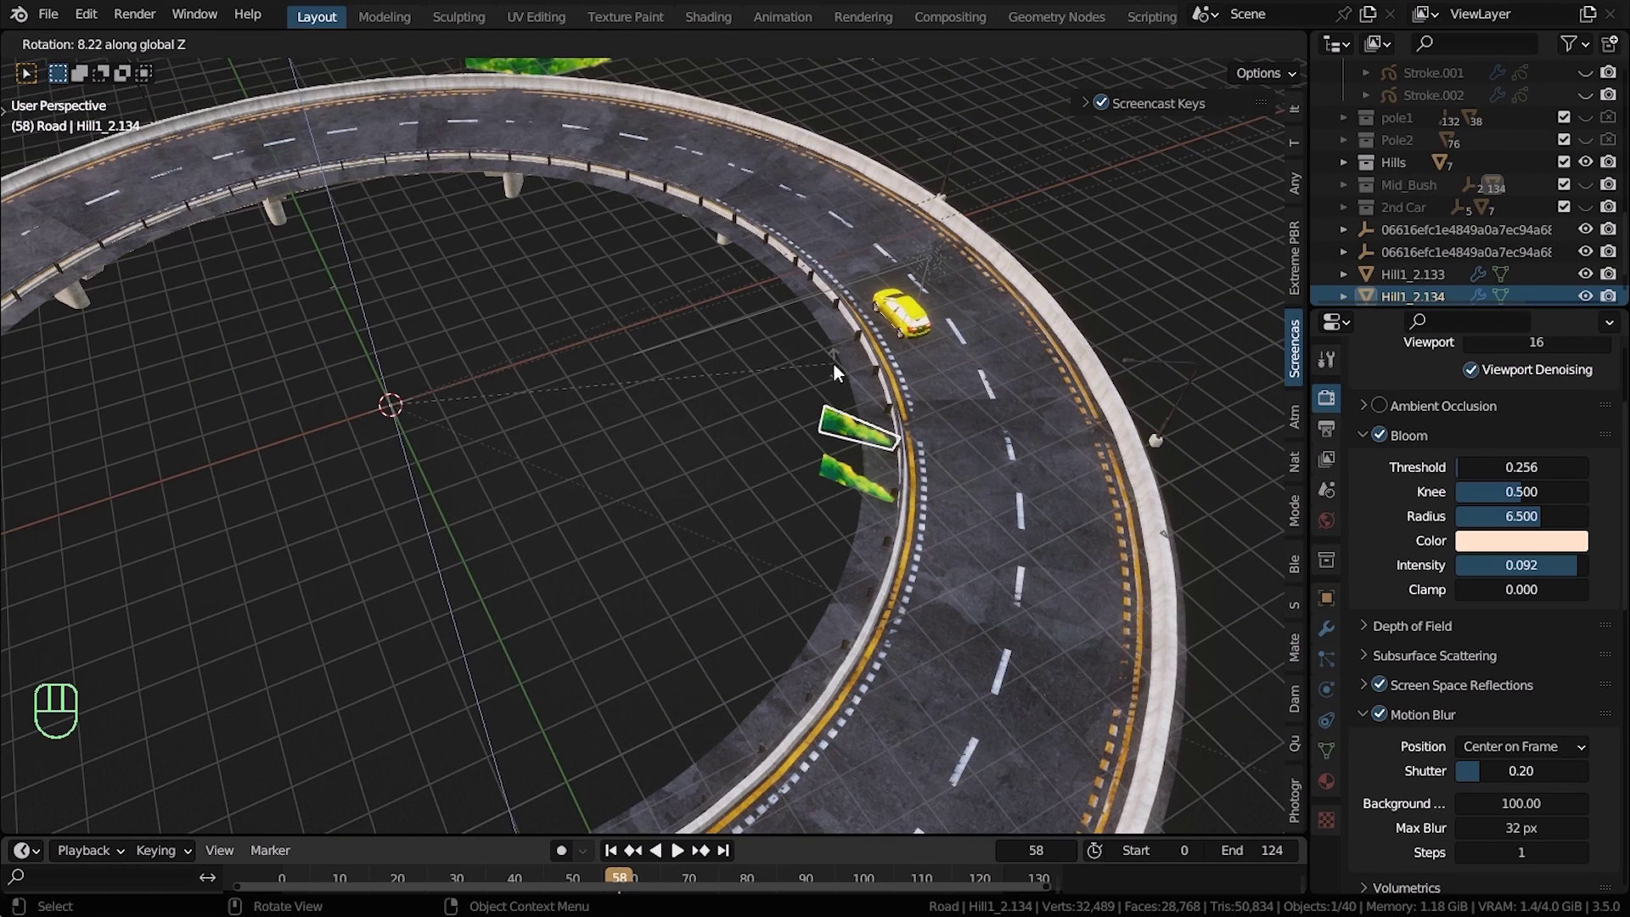
{"action": "right_click", "coordinate": [832, 409]}
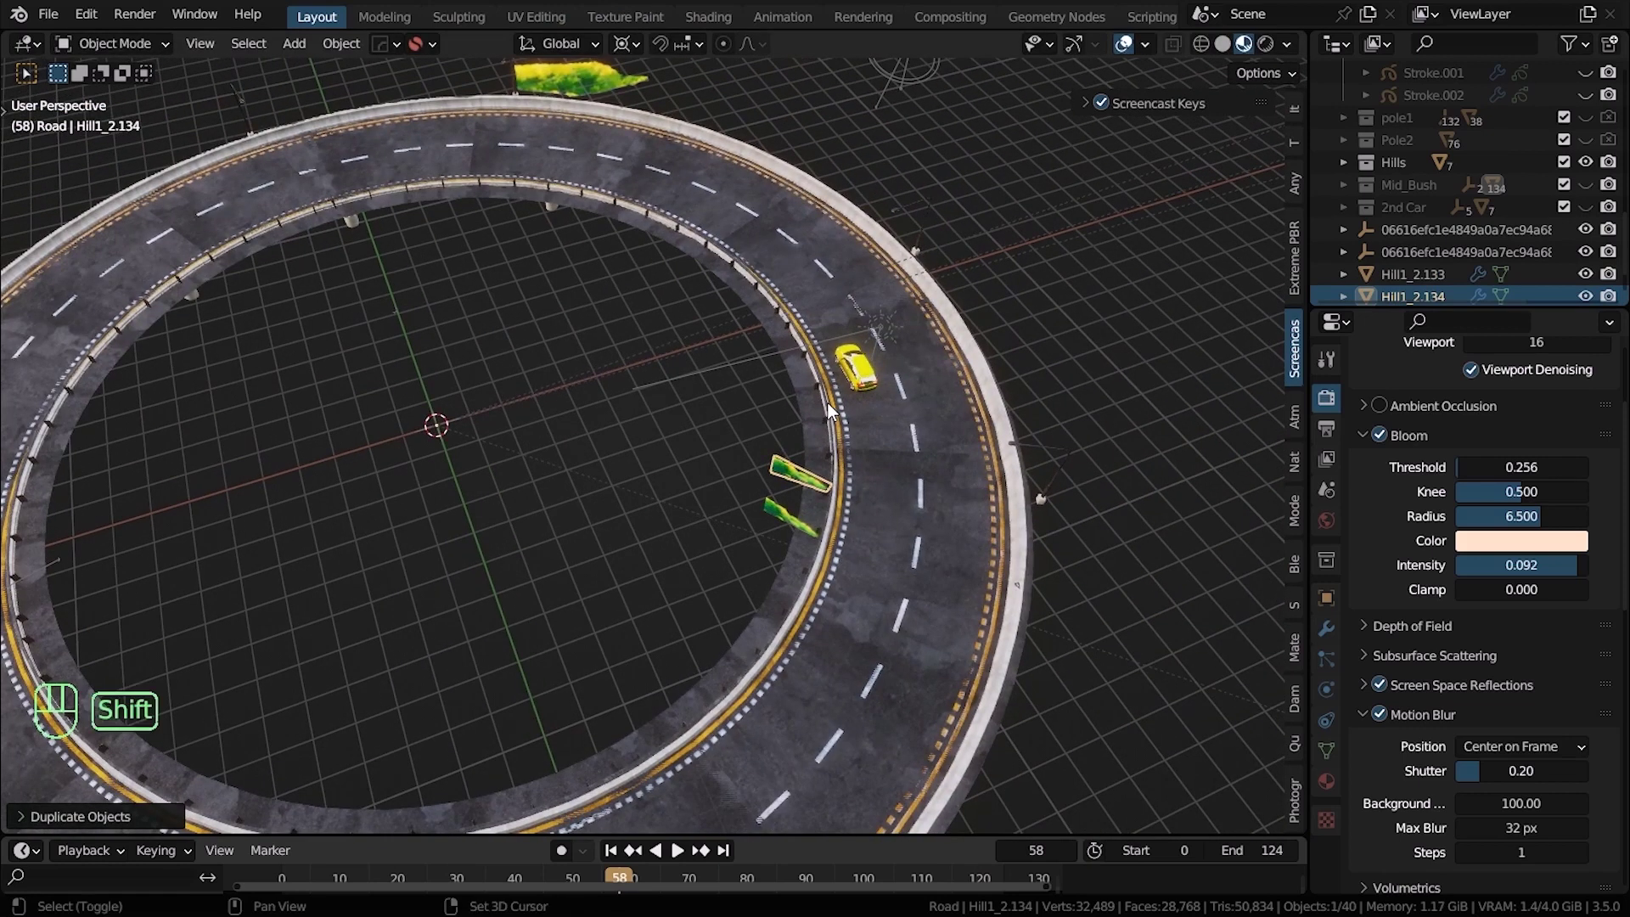
{"action": "key", "text": "shift+r"}
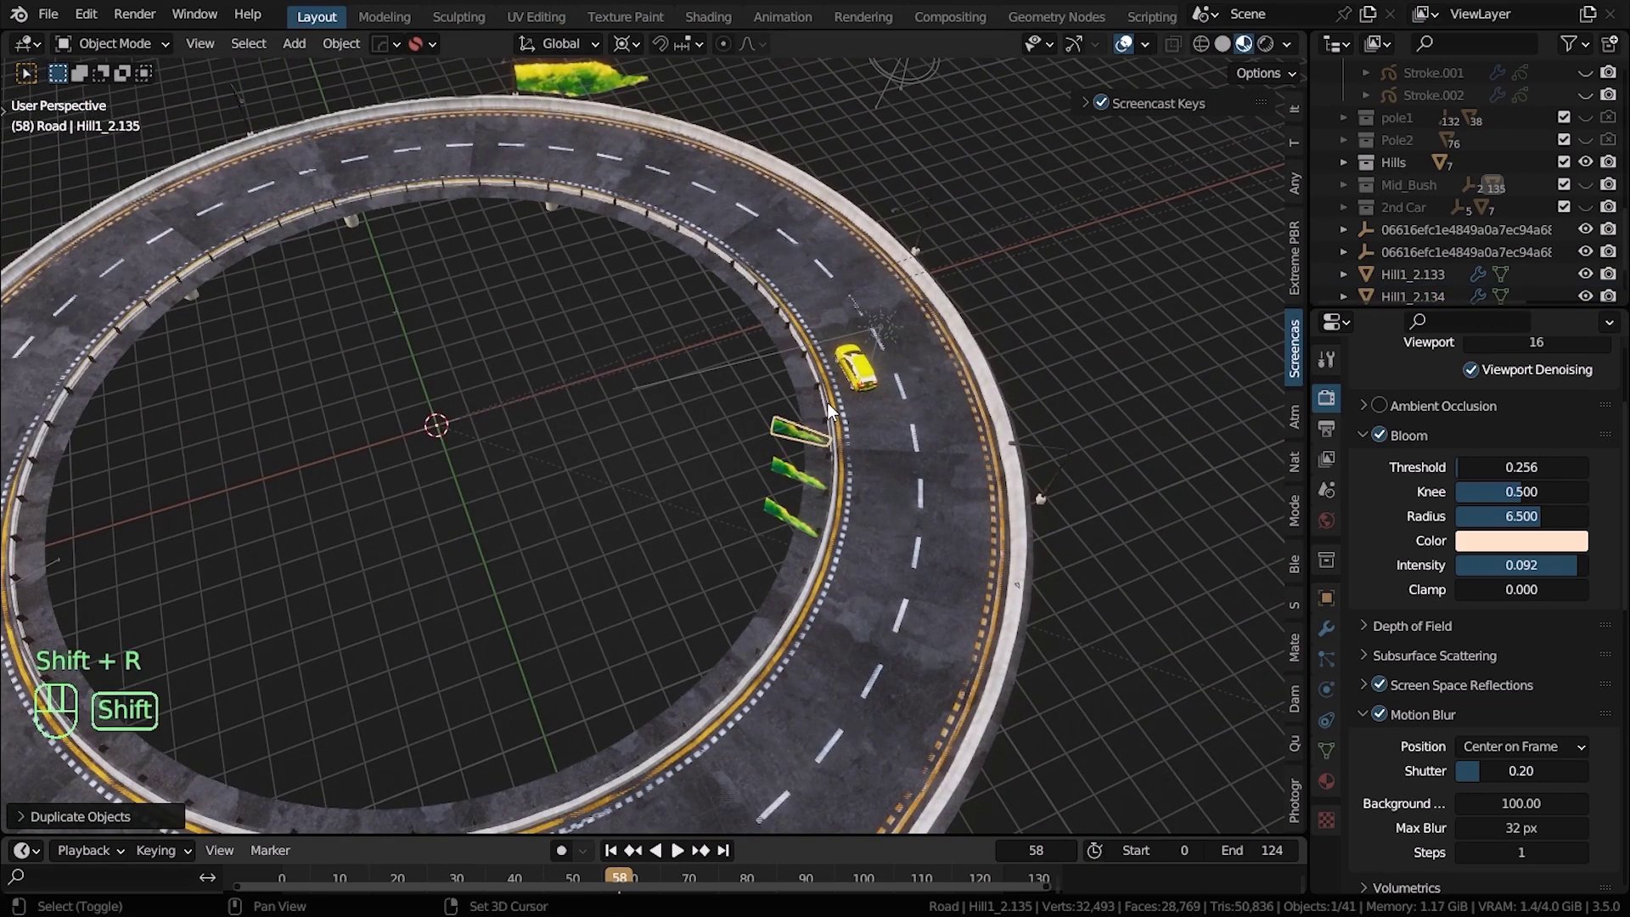
{"action": "key", "text": "shift+r"}
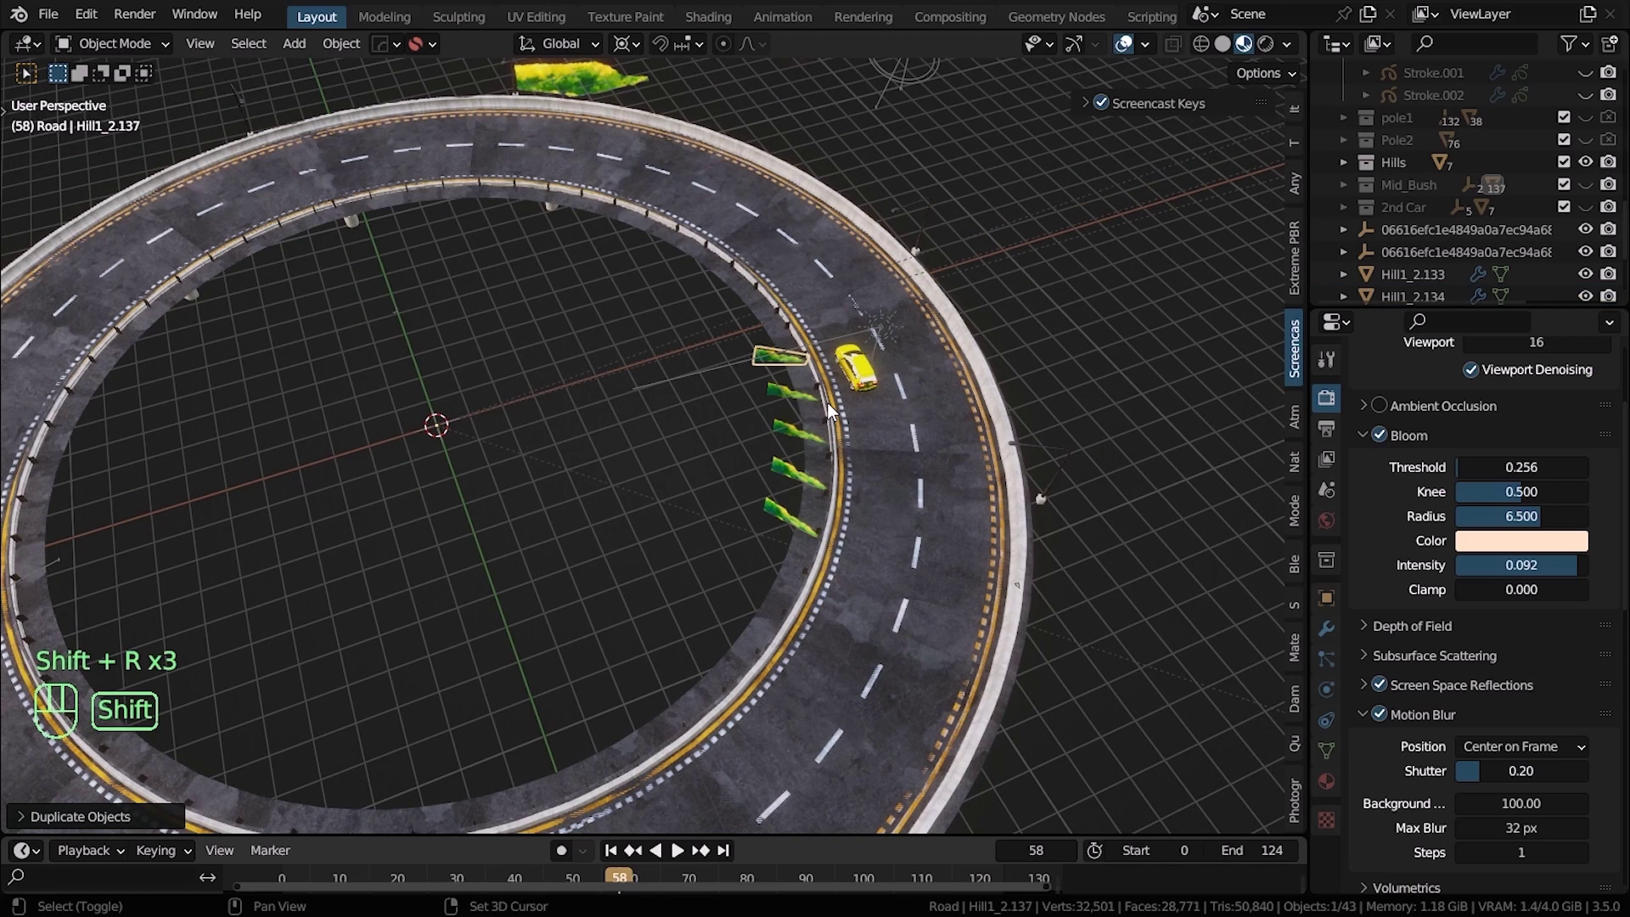
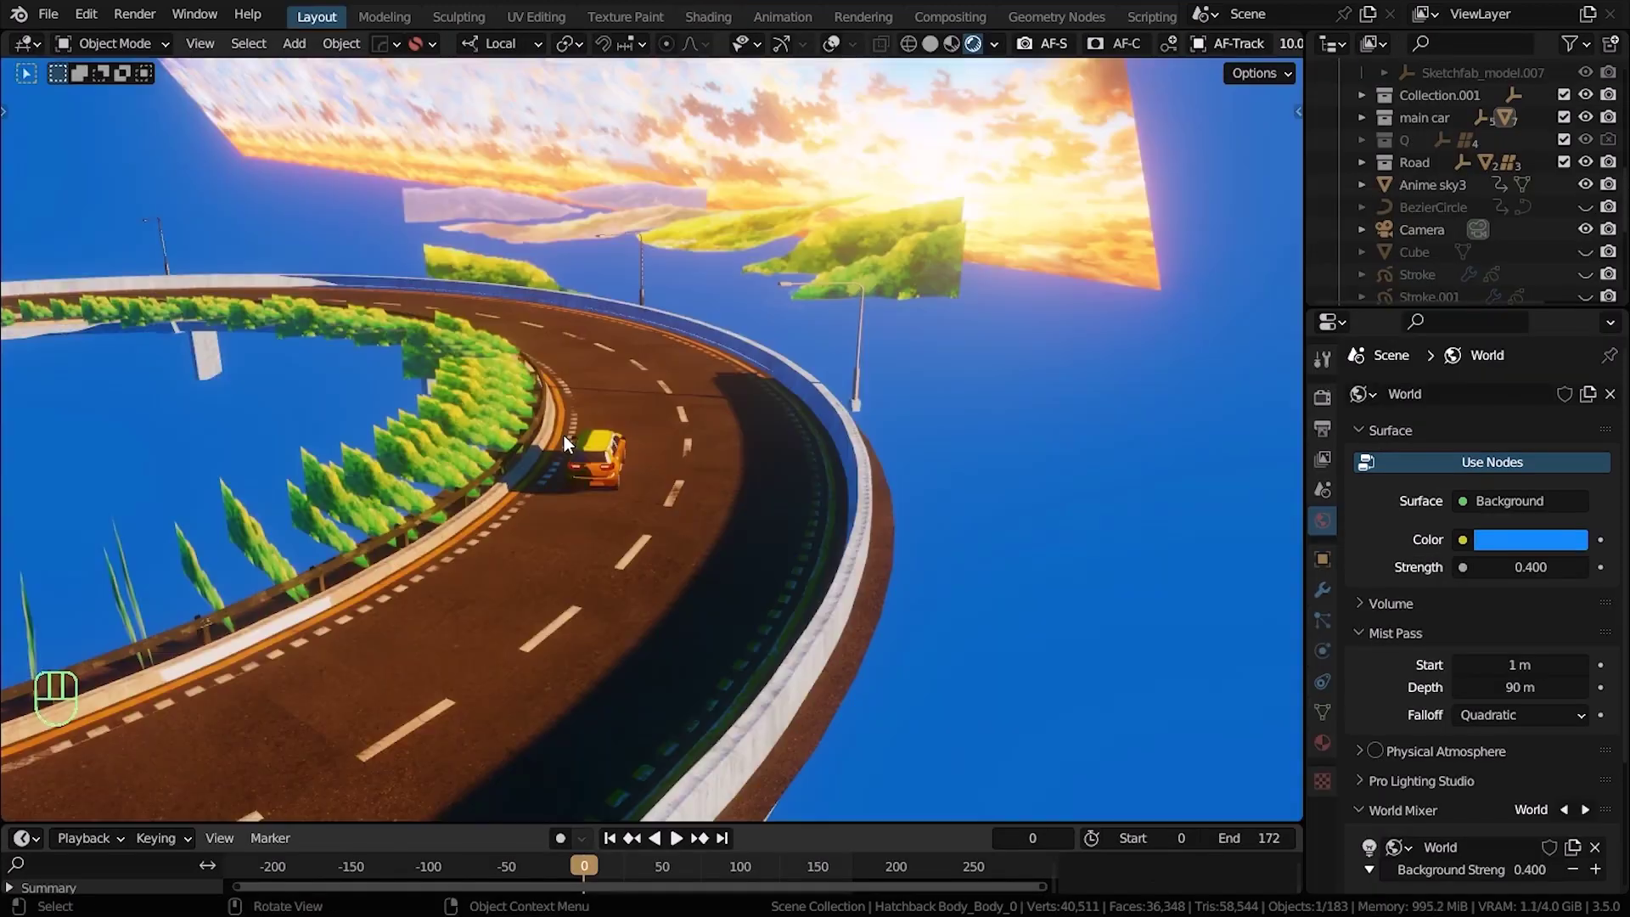
Frame the red minivan on the road at frame 19 and bring up the Shift+A add choices at Curve
{"action": "key", "text": "KP_Decimal"}
{"action": "left_click_drag", "start_coordinate": [712, 519], "coordinate": [662, 434]}
{"action": "middle_click", "coordinate": [784, 526]}
{"action": "middle_click", "coordinate": [775, 494]}
{"action": "middle_click", "coordinate": [842, 588]}
{"action": "left_click_drag", "start_coordinate": [690, 429], "coordinate": [854, 523]}
{"action": "middle_click", "coordinate": [782, 478]}
{"action": "middle_click", "coordinate": [760, 483]}
{"action": "middle_click", "coordinate": [686, 477]}
{"action": "key", "text": "z"}
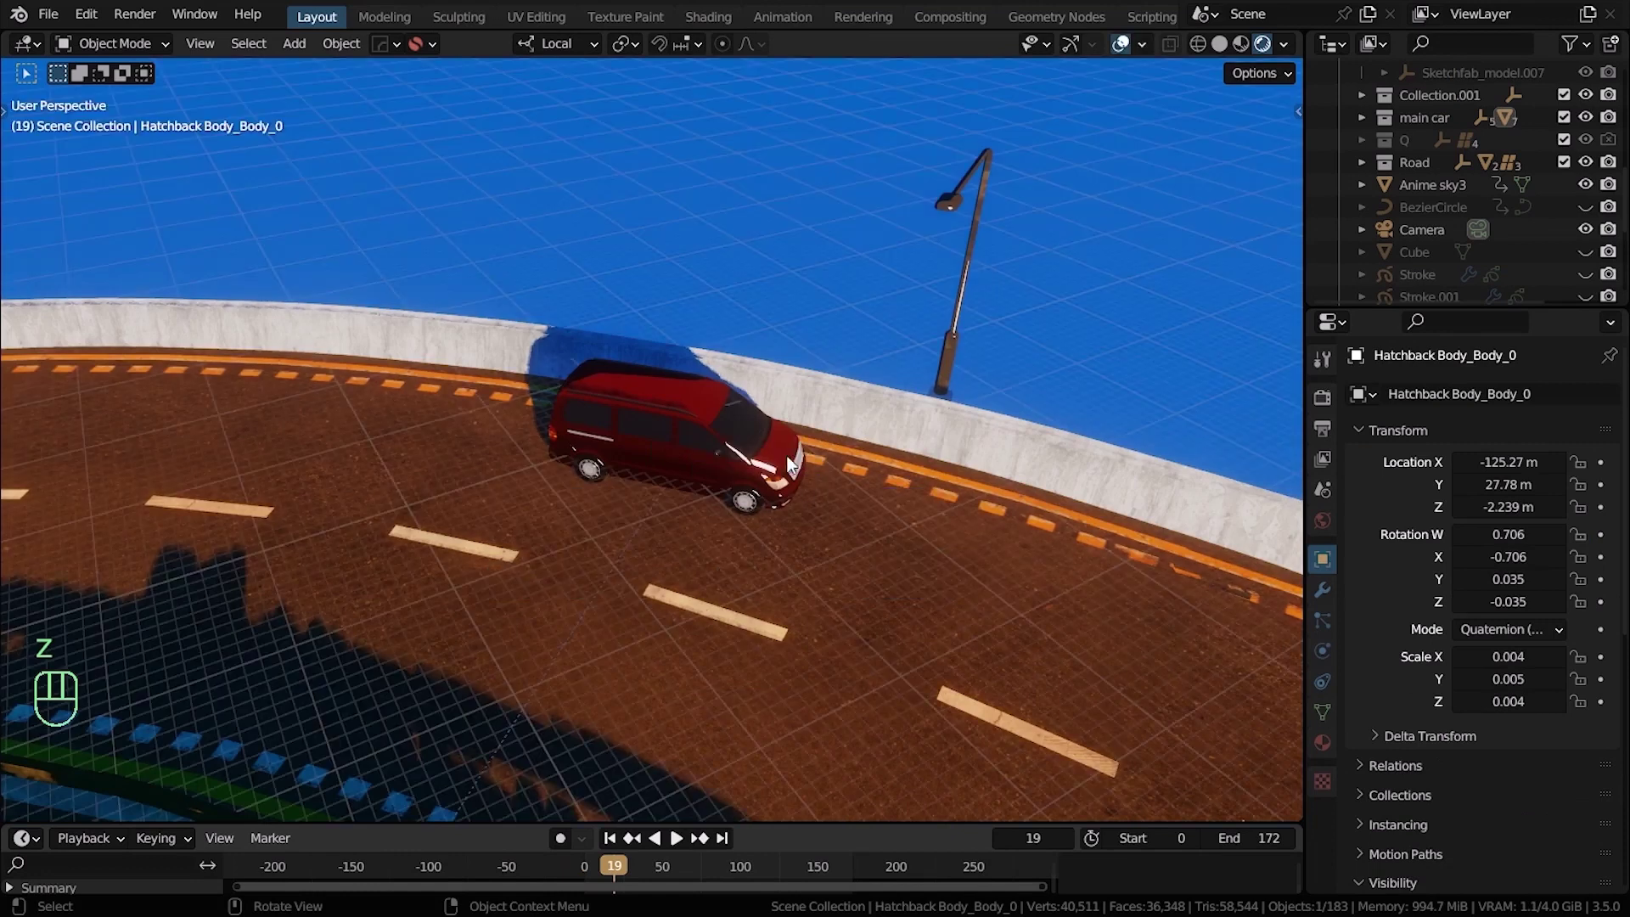
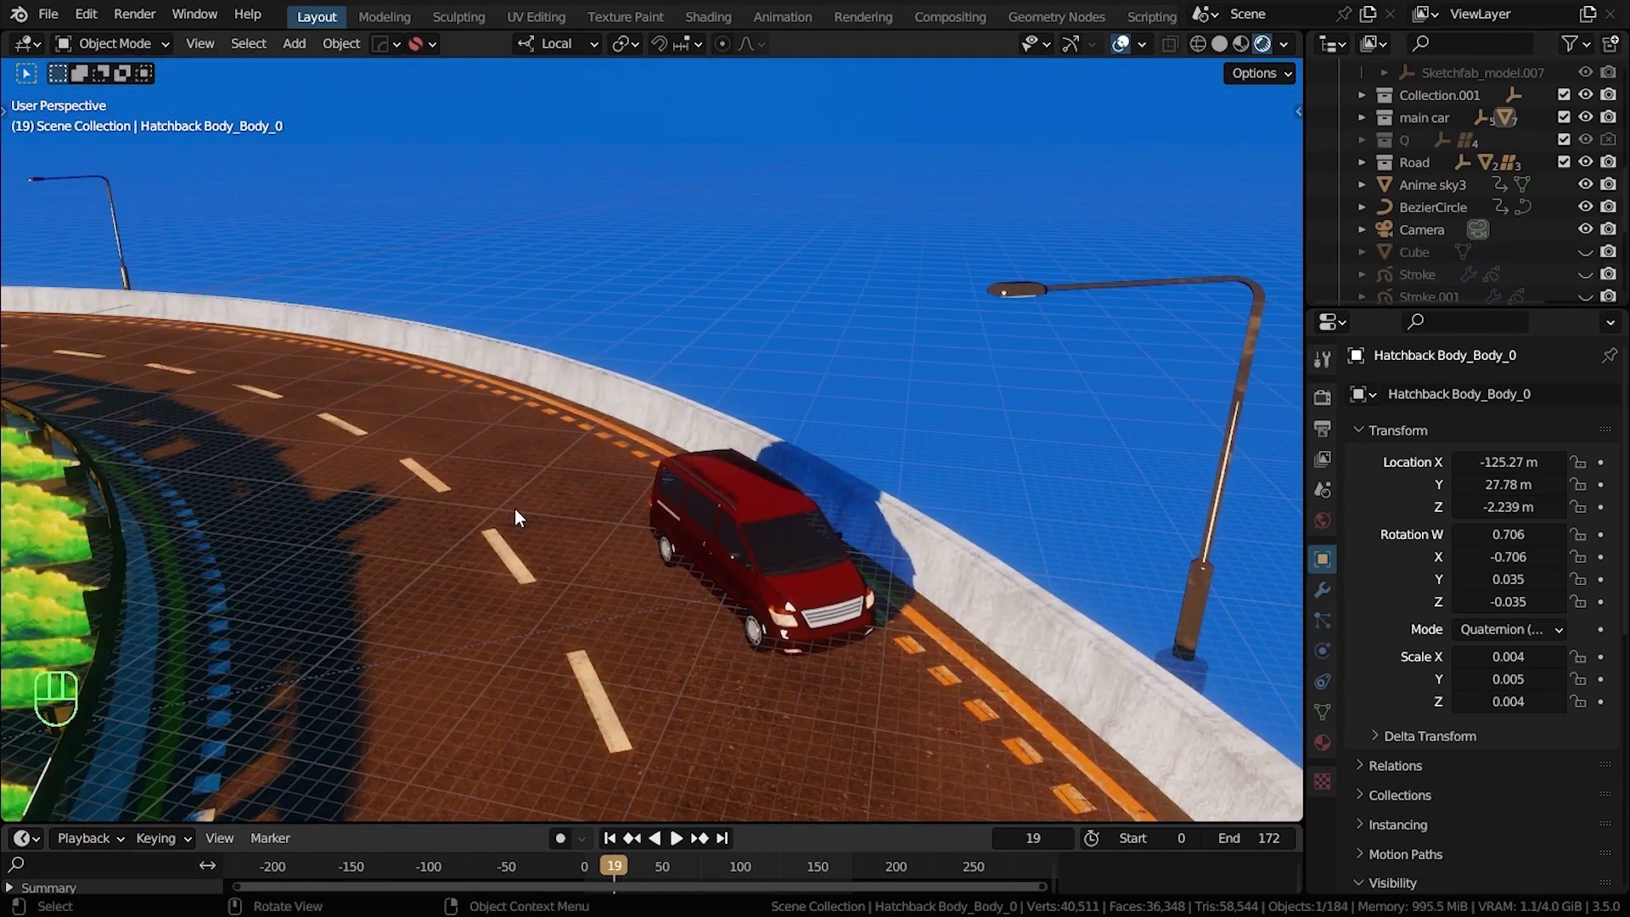
{"action": "key", "text": "shift+a"}
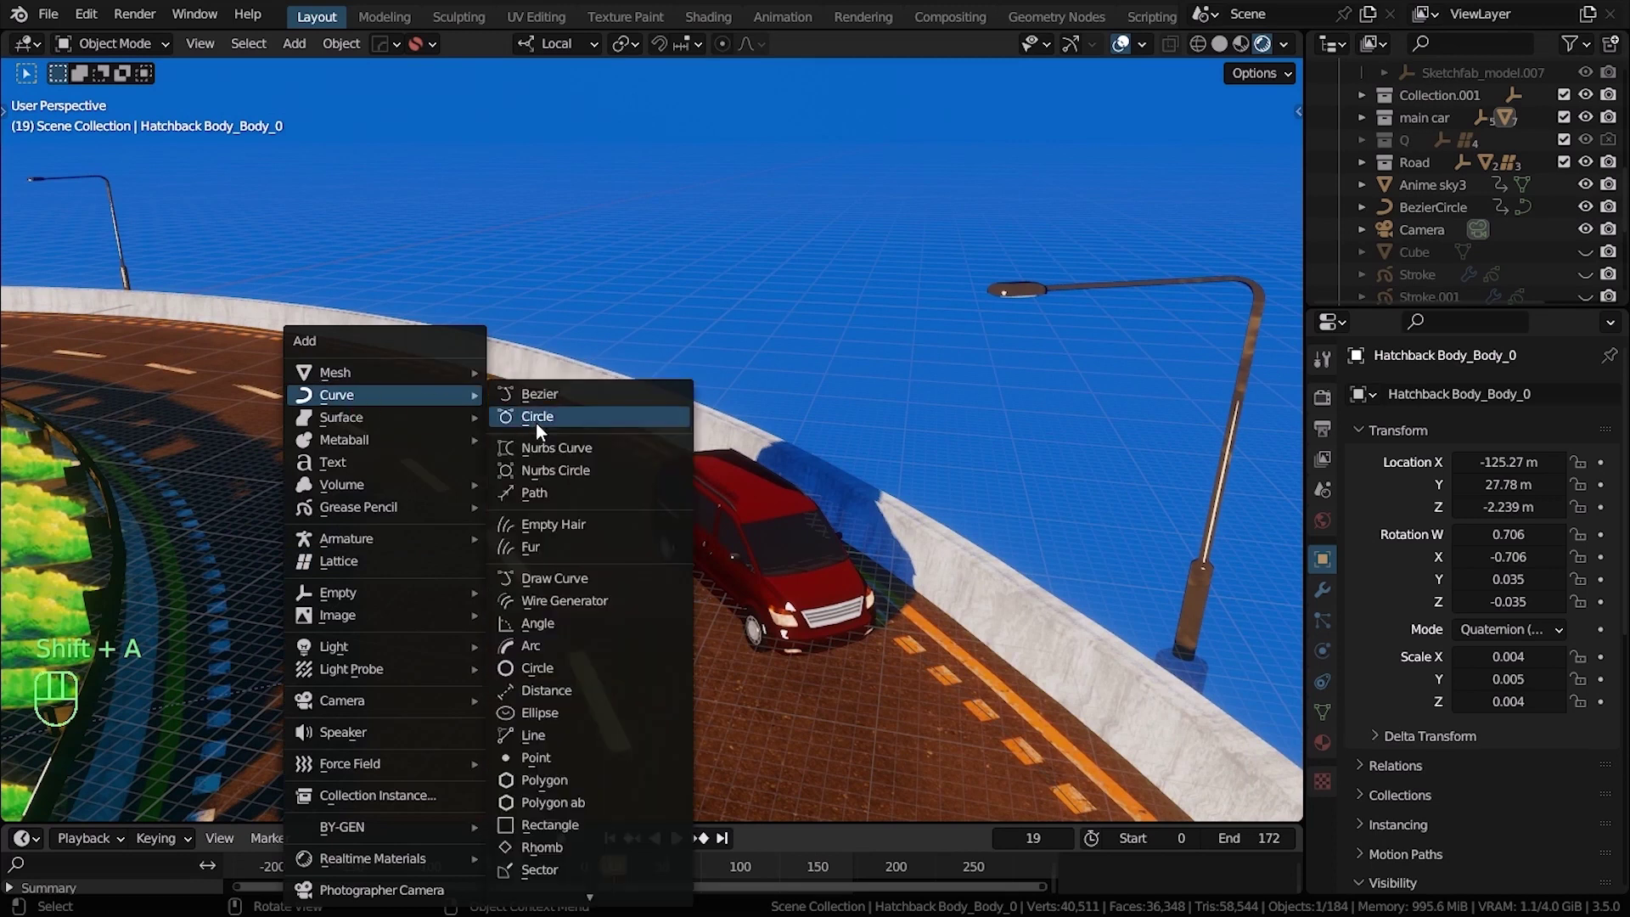
Add a circle curve and scale it to about 154 so it traces the lane under the red minivan
{"action": "middle_click", "coordinate": [610, 474]}
{"action": "middle_click", "coordinate": [576, 527]}
{"action": "key", "text": "z"}
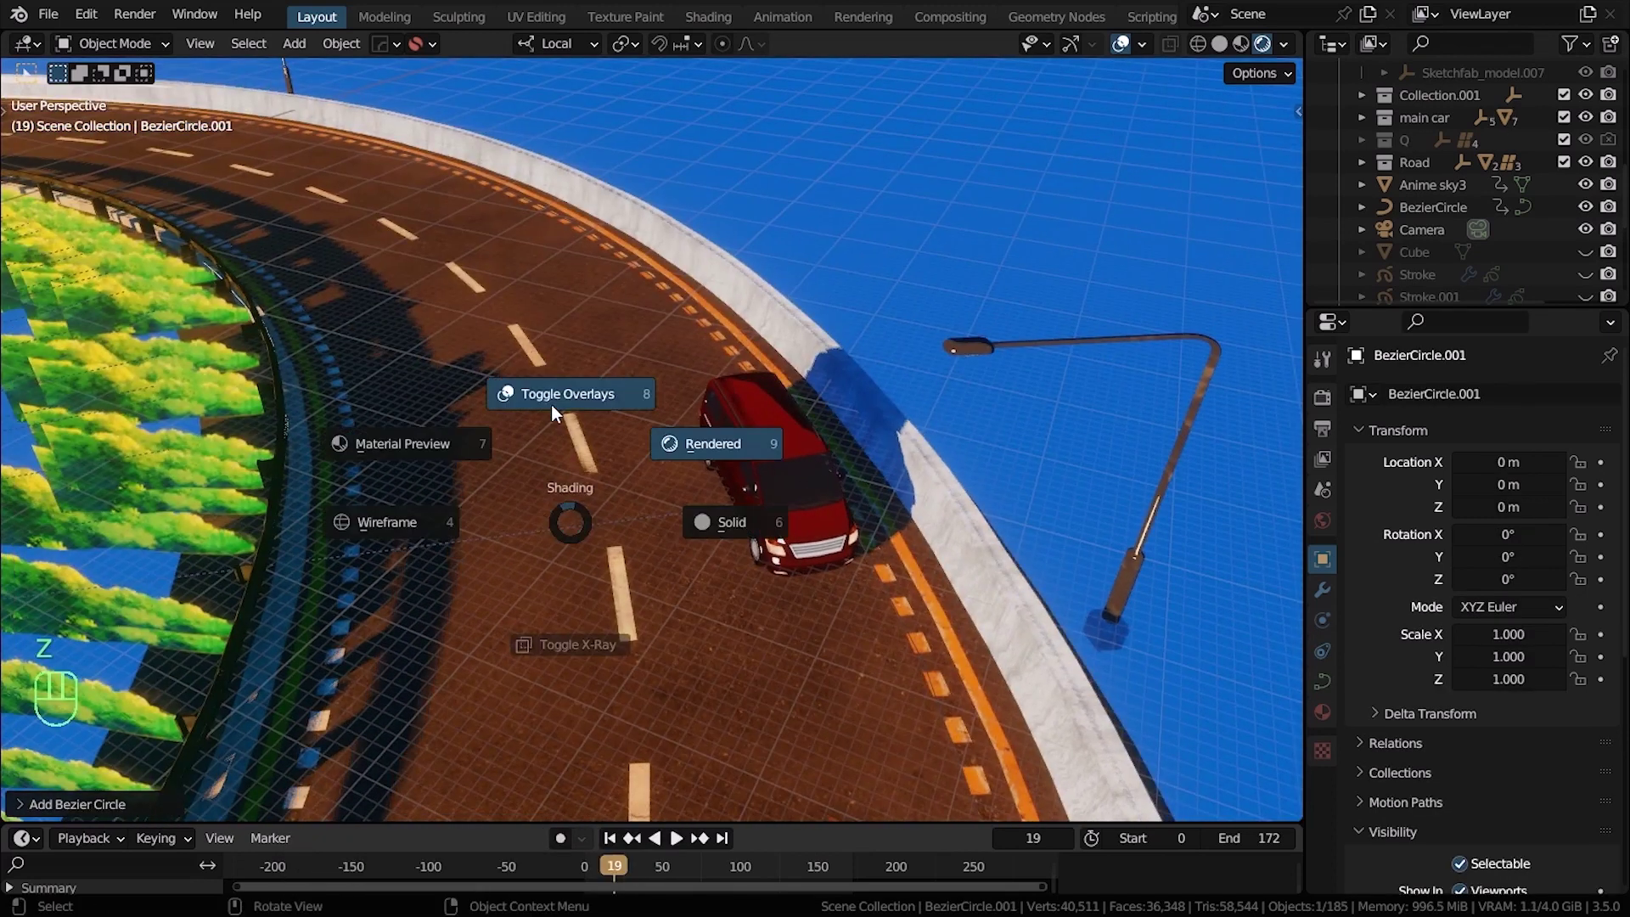
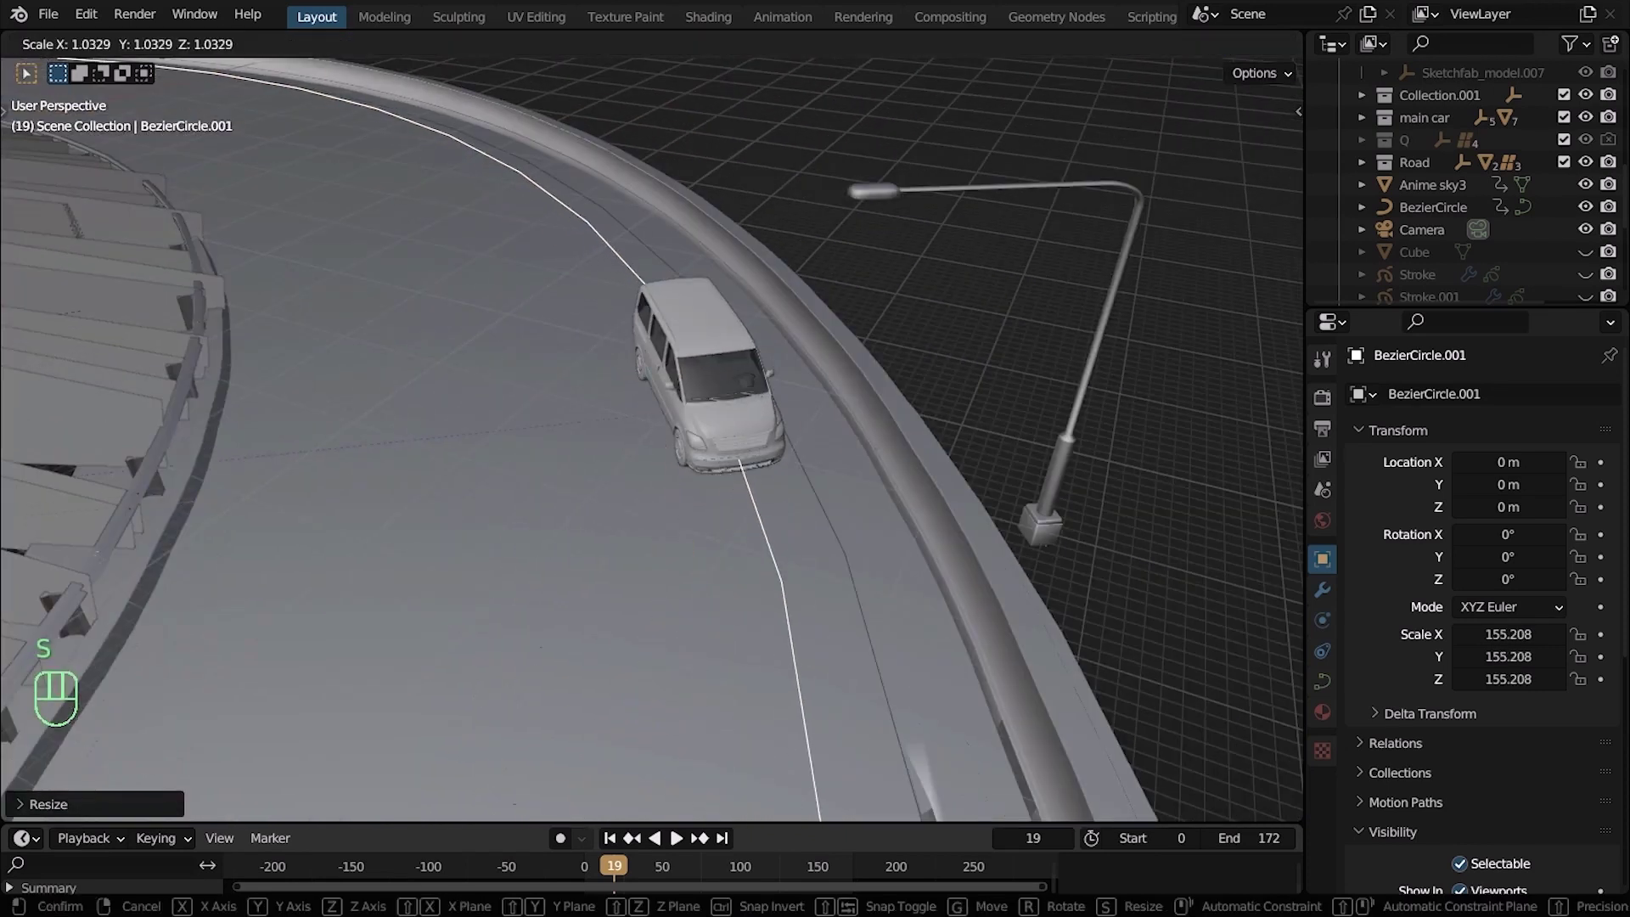
{"action": "left_click_drag", "start_coordinate": [828, 600], "coordinate": [821, 576]}
{"action": "left_click_drag", "start_coordinate": [821, 576], "coordinate": [790, 478]}
{"action": "middle_click", "coordinate": [759, 637]}
{"action": "middle_click", "coordinate": [684, 557]}
{"action": "middle_click", "coordinate": [520, 684]}
{"action": "middle_click", "coordinate": [805, 507]}
Select the red minivan sitting on the new Bezier circle
{"action": "key", "text": "z"}
{"action": "key", "text": "z"}
{"action": "key", "text": "z"}
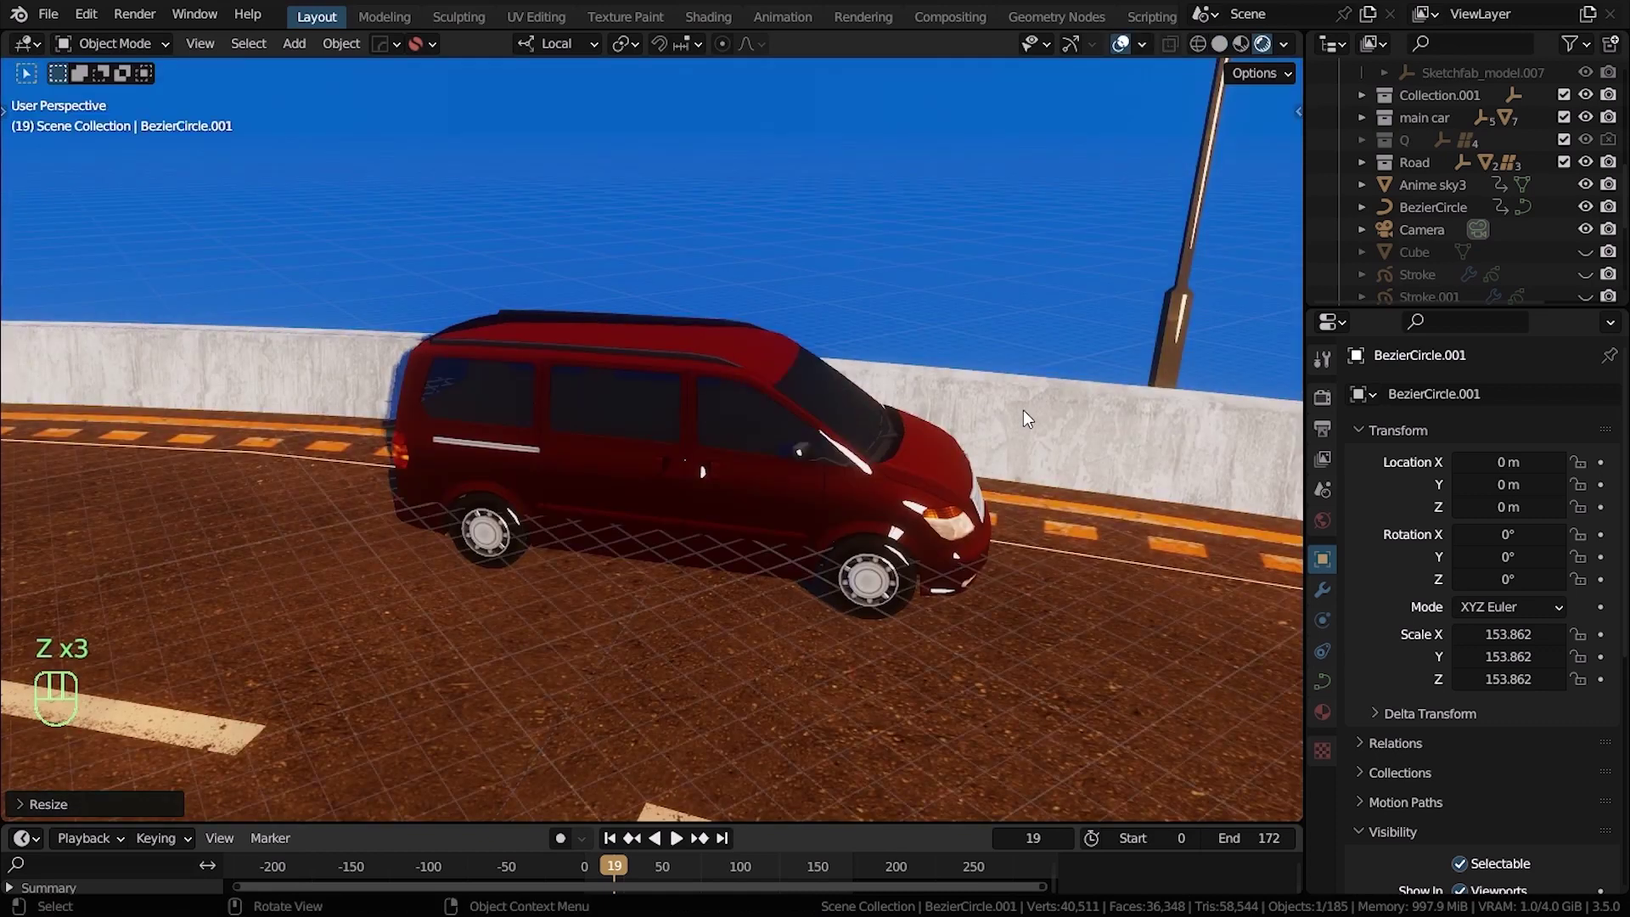
{"action": "left_click_drag", "start_coordinate": [985, 450], "coordinate": [996, 469]}
{"action": "middle_click", "coordinate": [355, 572]}
{"action": "left_click", "coordinate": [453, 574]}
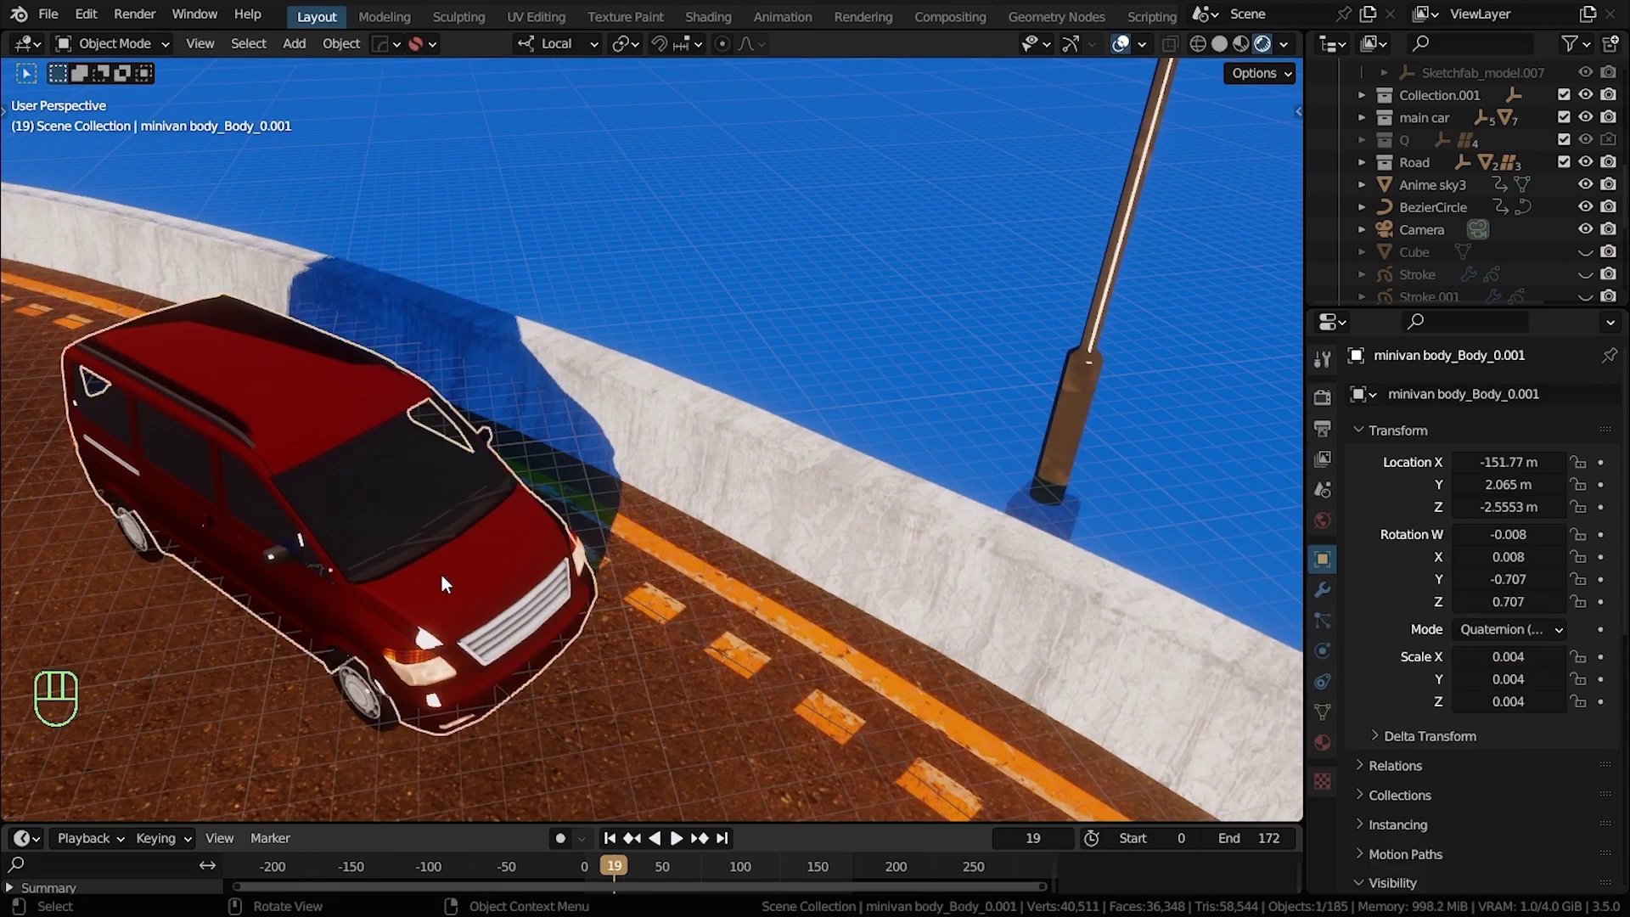
{"action": "left_click_drag", "start_coordinate": [689, 562], "coordinate": [686, 541]}
{"action": "middle_click", "coordinate": [645, 483]}
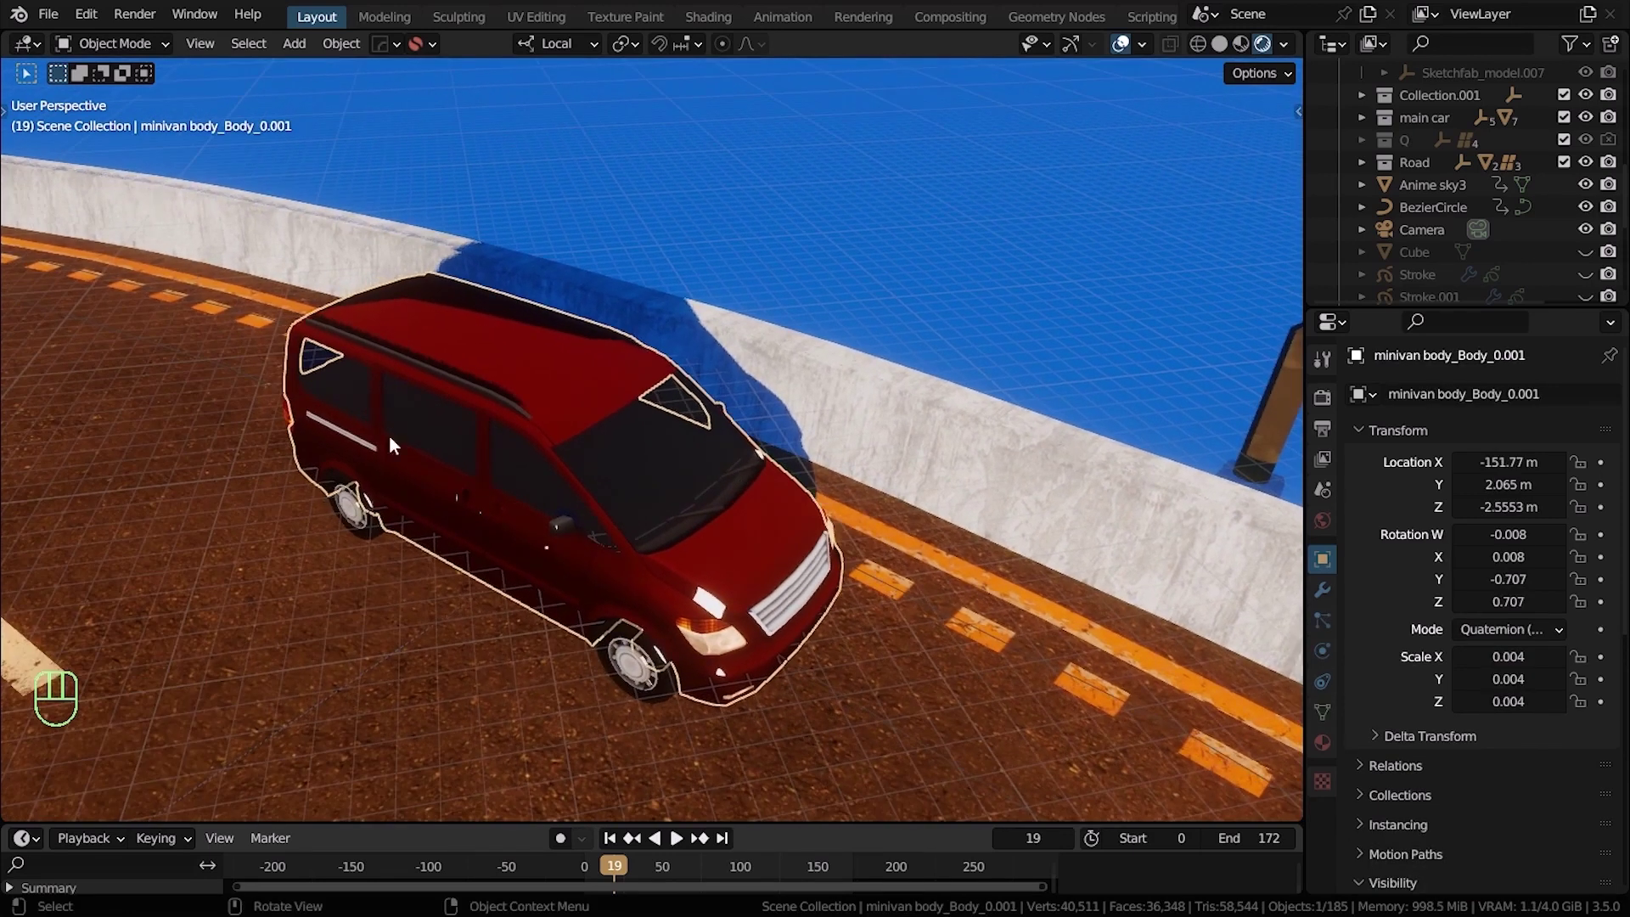
{"action": "middle_click", "coordinate": [675, 515]}
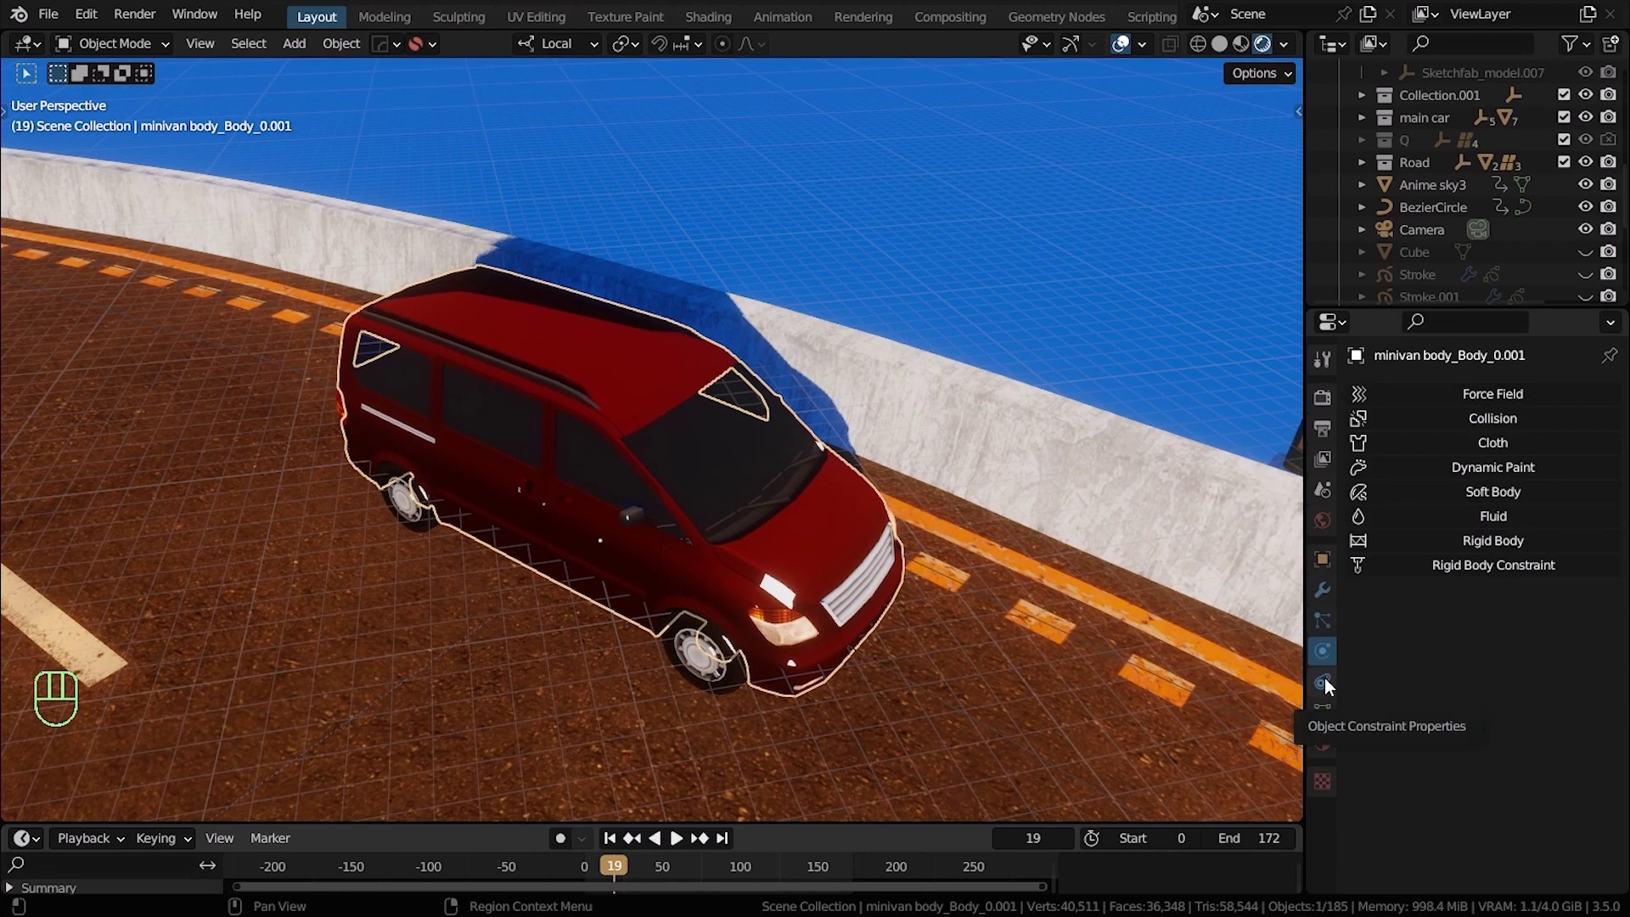
Give the minivan a Child Of constraint targeting BezierCircle
{"action": "left_click_drag", "start_coordinate": [1331, 684], "coordinate": [1479, 723]}
{"action": "left_click_drag", "start_coordinate": [1537, 473], "coordinate": [1502, 475]}
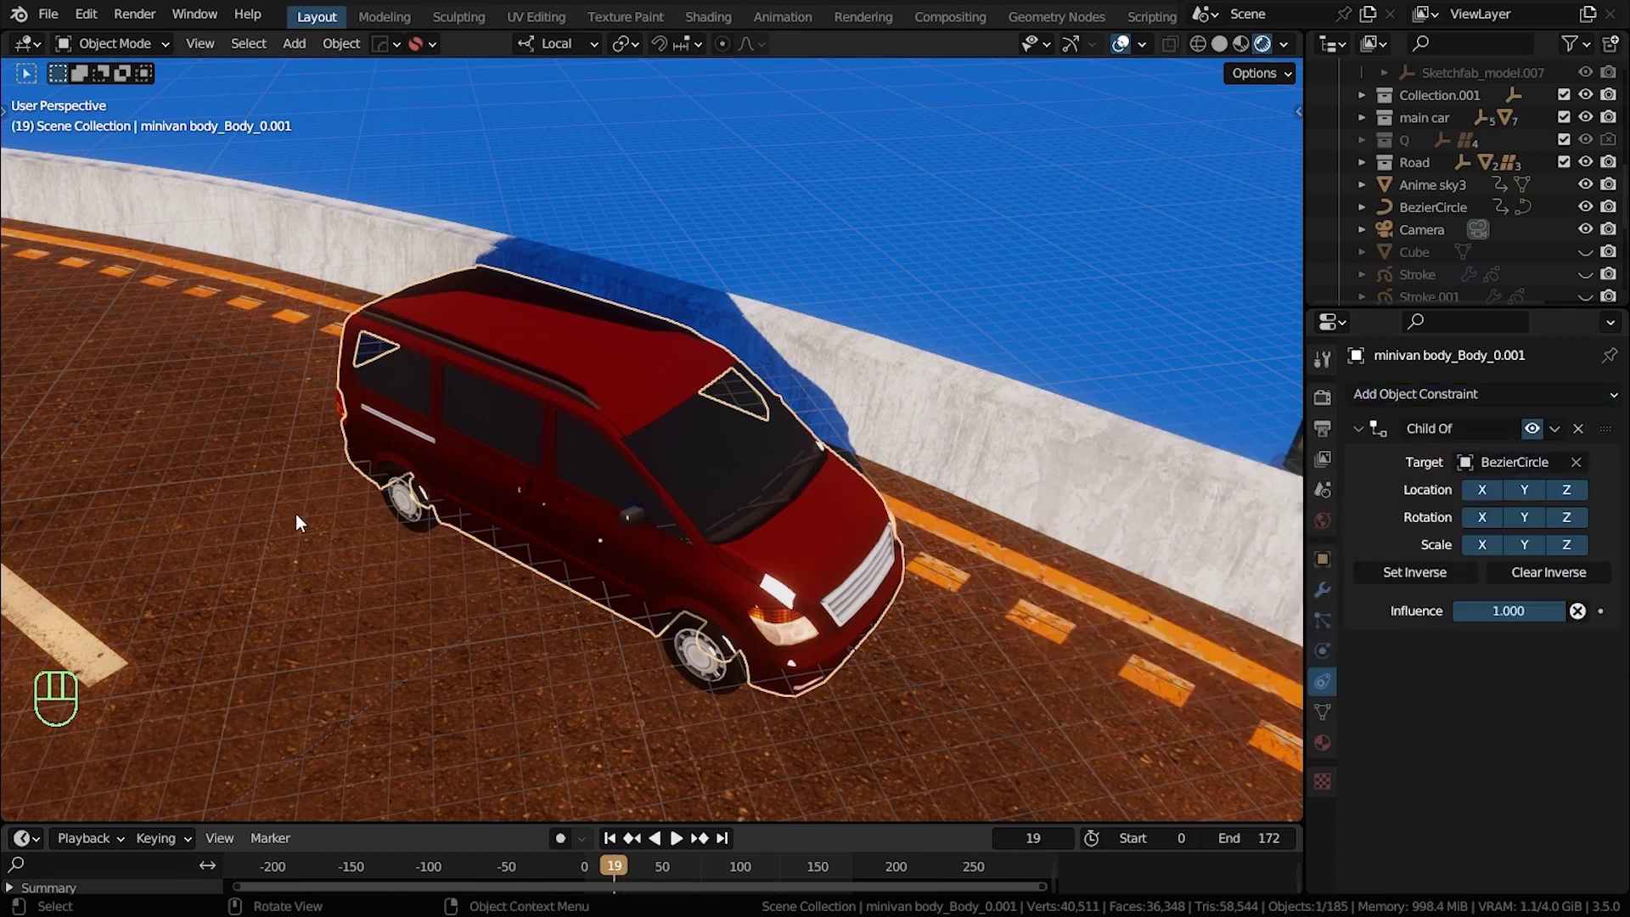
{"action": "left_click_drag", "start_coordinate": [1577, 468], "coordinate": [874, 552]}
Select the BezierCircle curve, rotate it, and look along the road to start keying it
{"action": "middle_click", "coordinate": [894, 602]}
{"action": "left_click_drag", "start_coordinate": [864, 623], "coordinate": [851, 629]}
{"action": "left_click_drag", "start_coordinate": [866, 668], "coordinate": [895, 668]}
{"action": "left_click_drag", "start_coordinate": [844, 658], "coordinate": [784, 712]}
{"action": "left_click_drag", "start_coordinate": [899, 725], "coordinate": [1037, 699]}
{"action": "left_click", "coordinate": [1026, 665]}
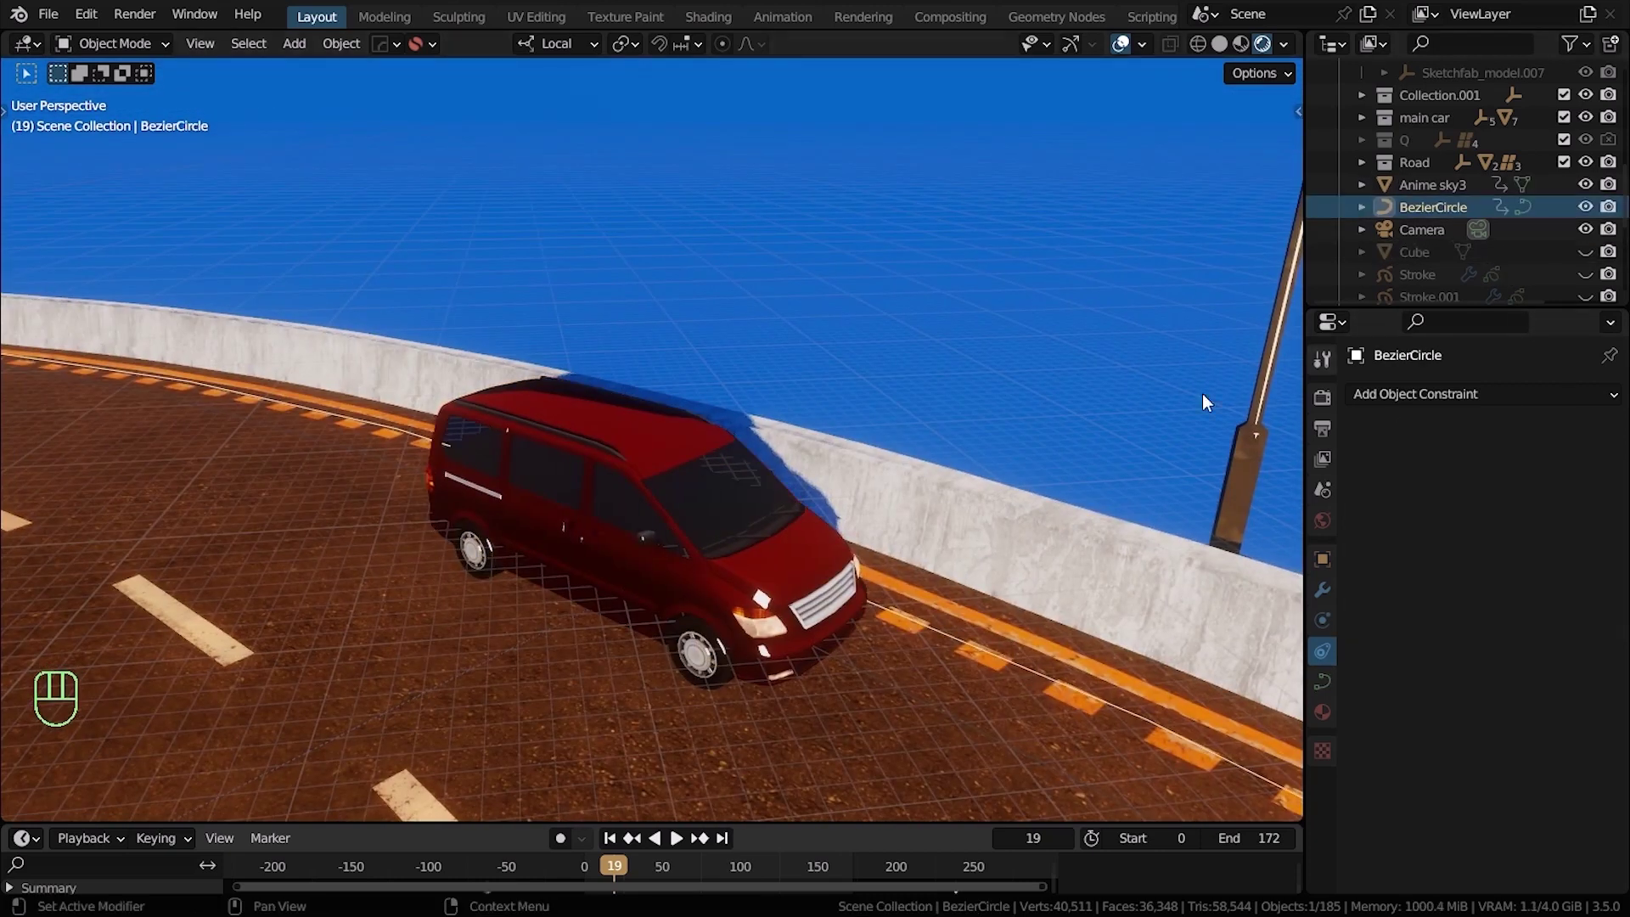
{"action": "key", "text": "x"}
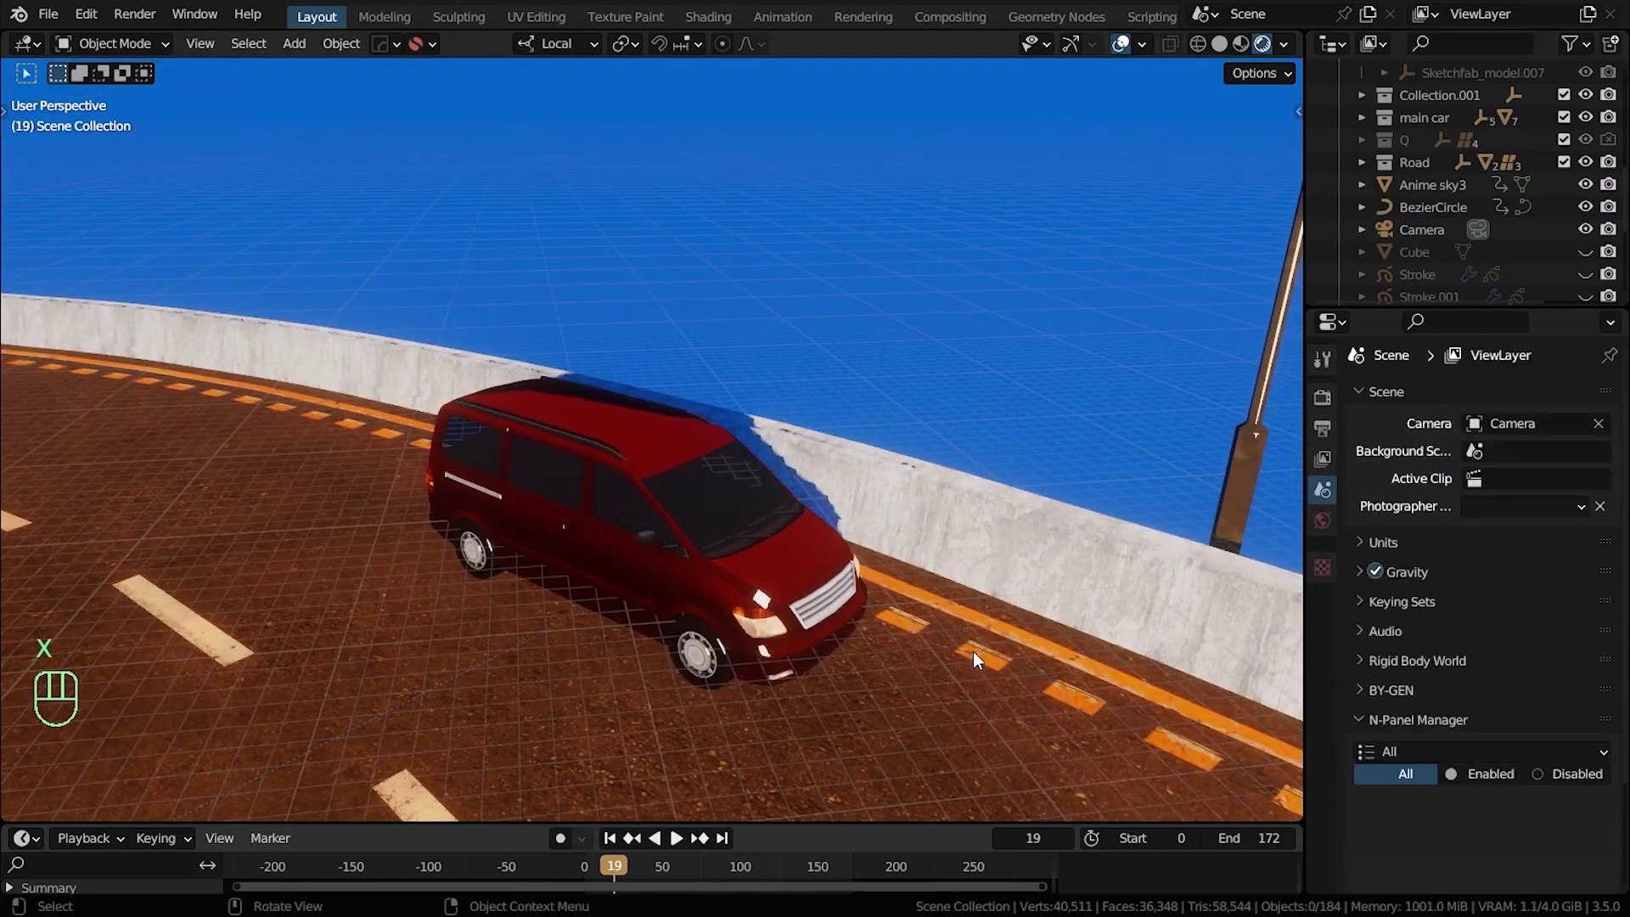
{"action": "left_click_drag", "start_coordinate": [968, 653], "coordinate": [709, 540]}
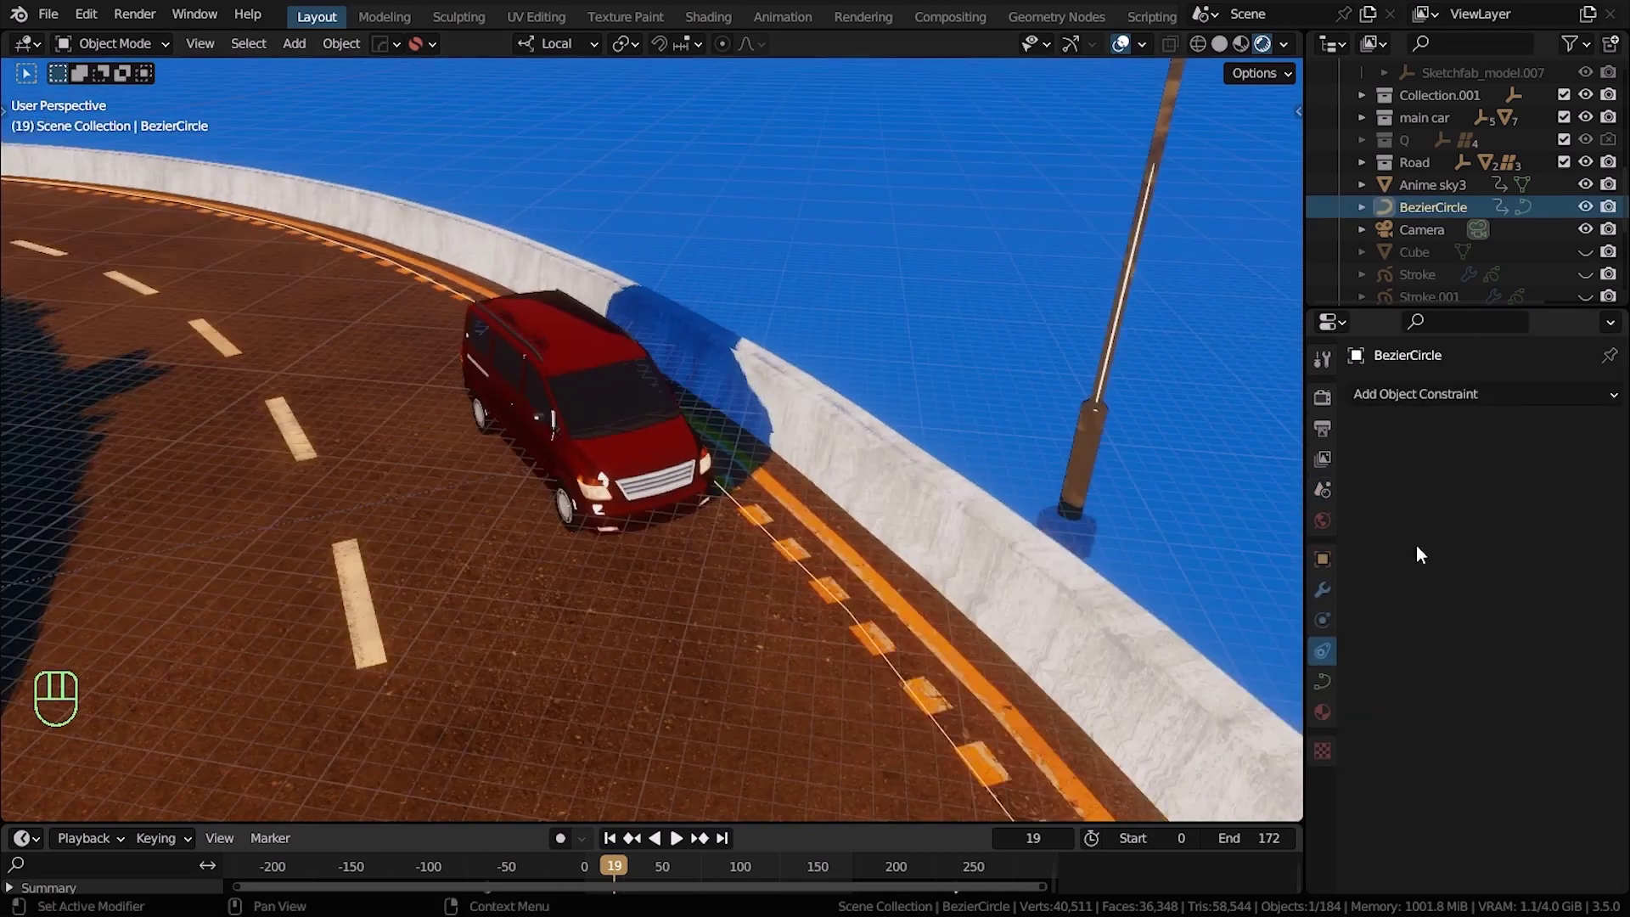